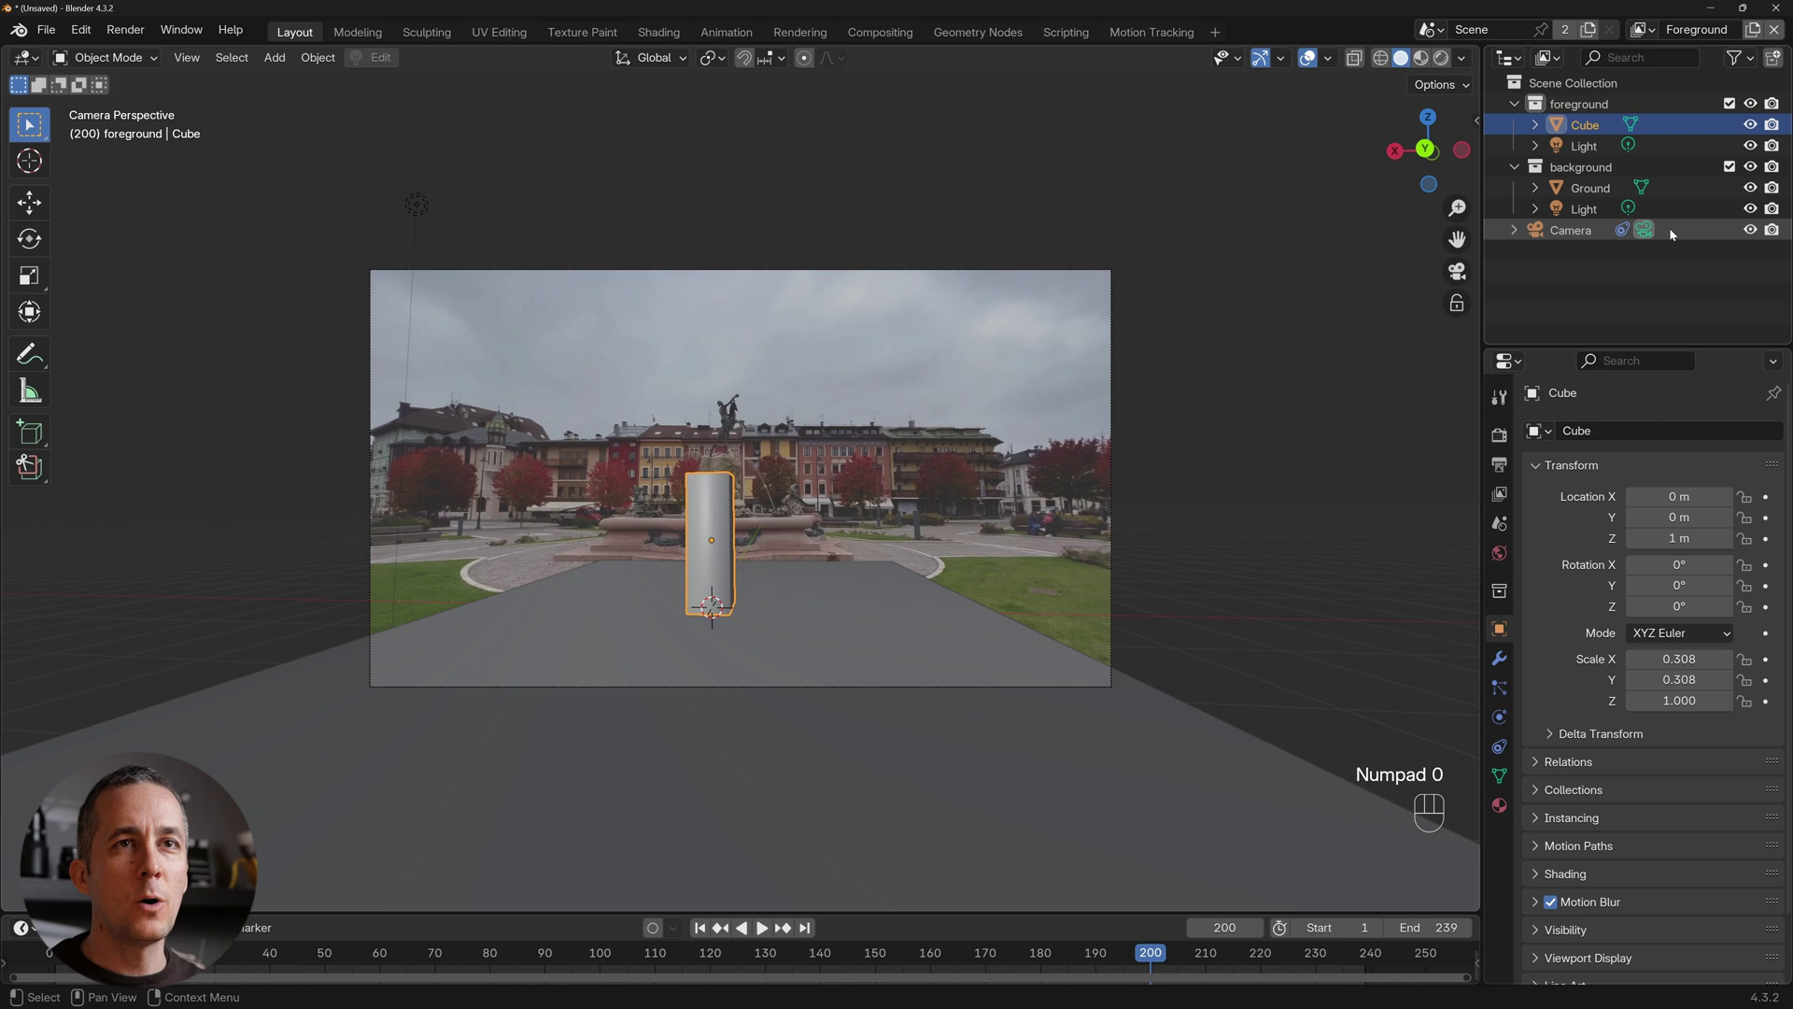
Select the Camera in the Outliner to show its background movie clip settings.
left_click(1651, 236)
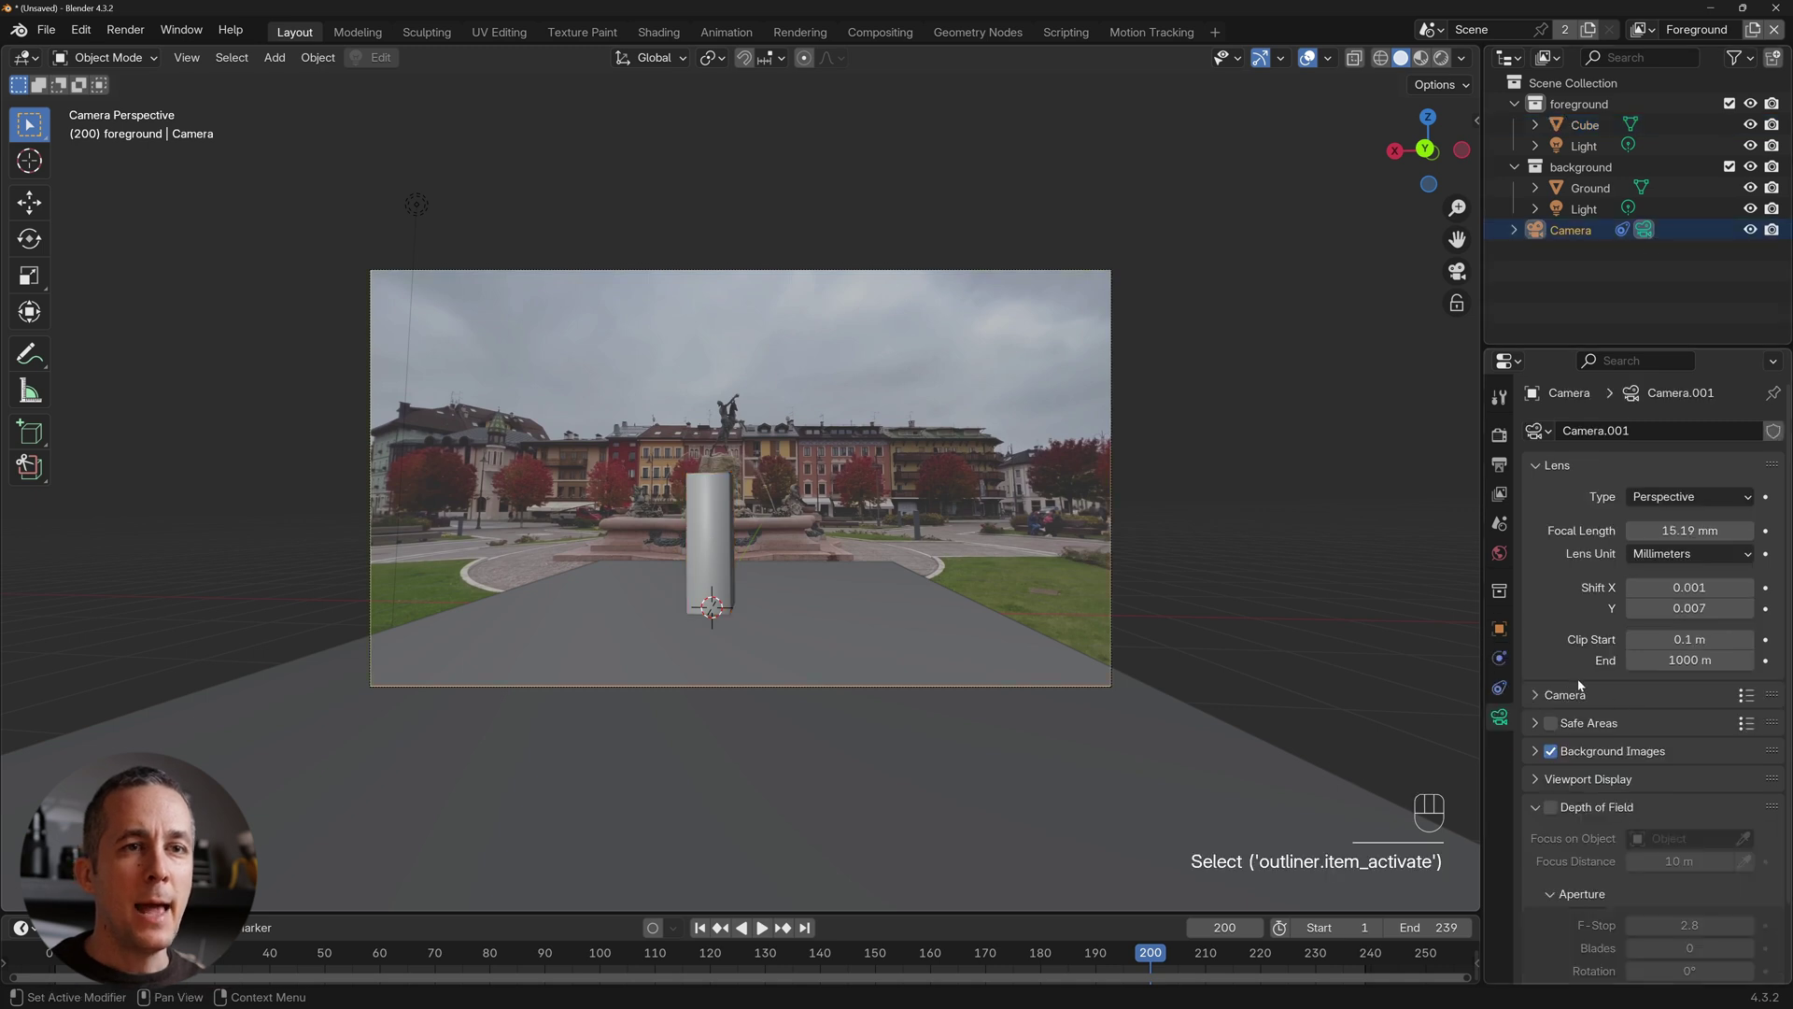
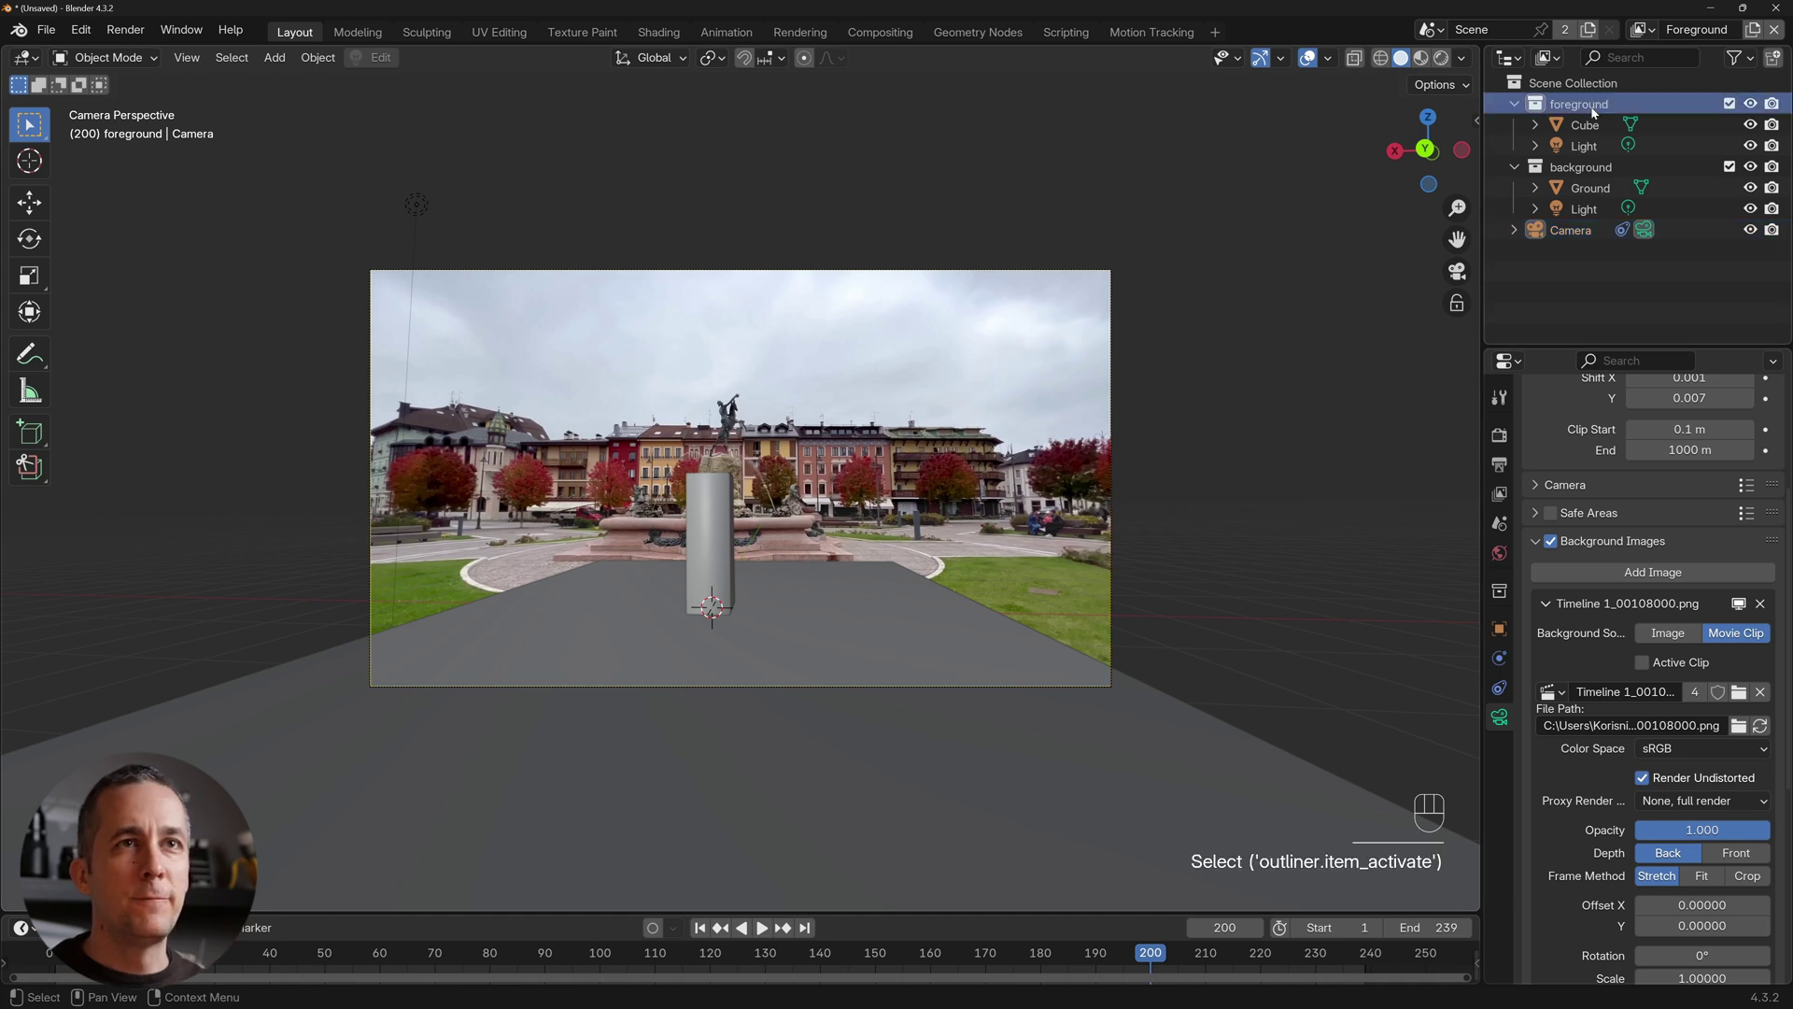
Dissolve the foreground and background collections keeping their objects, then delete the Light.
key("x")
key("x")
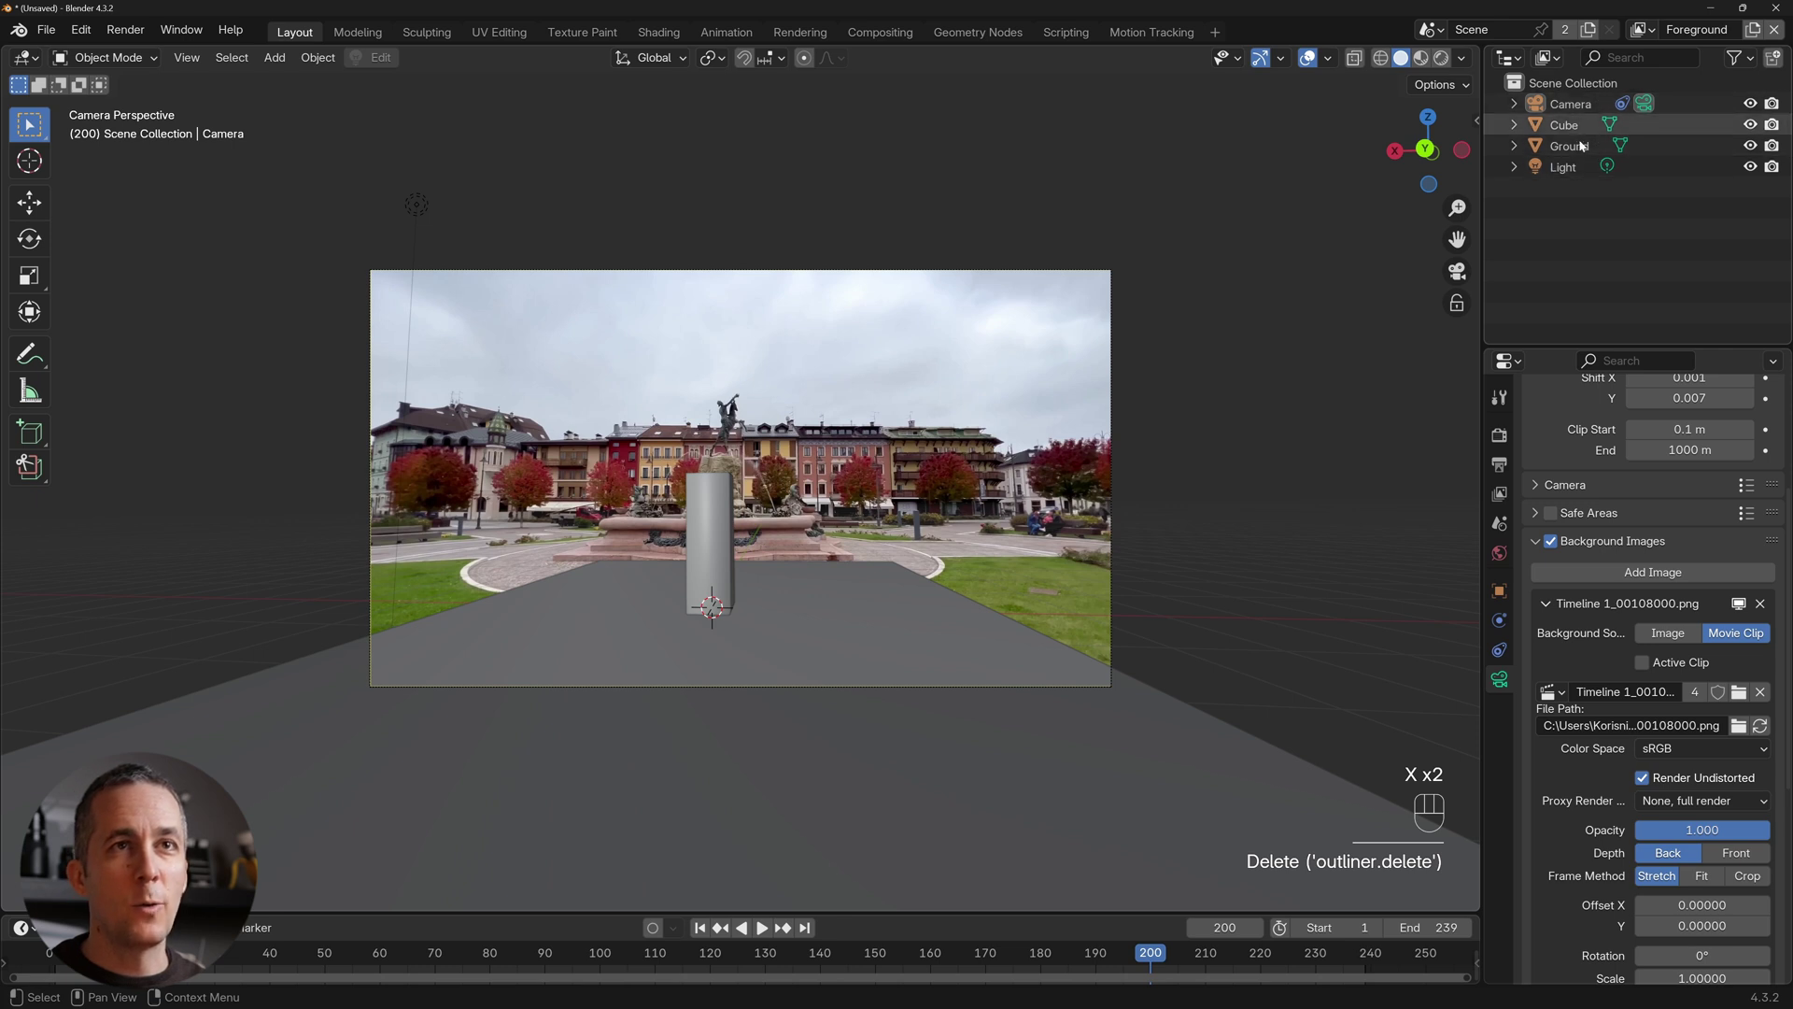
left_click(1583, 168)
key("Delete")
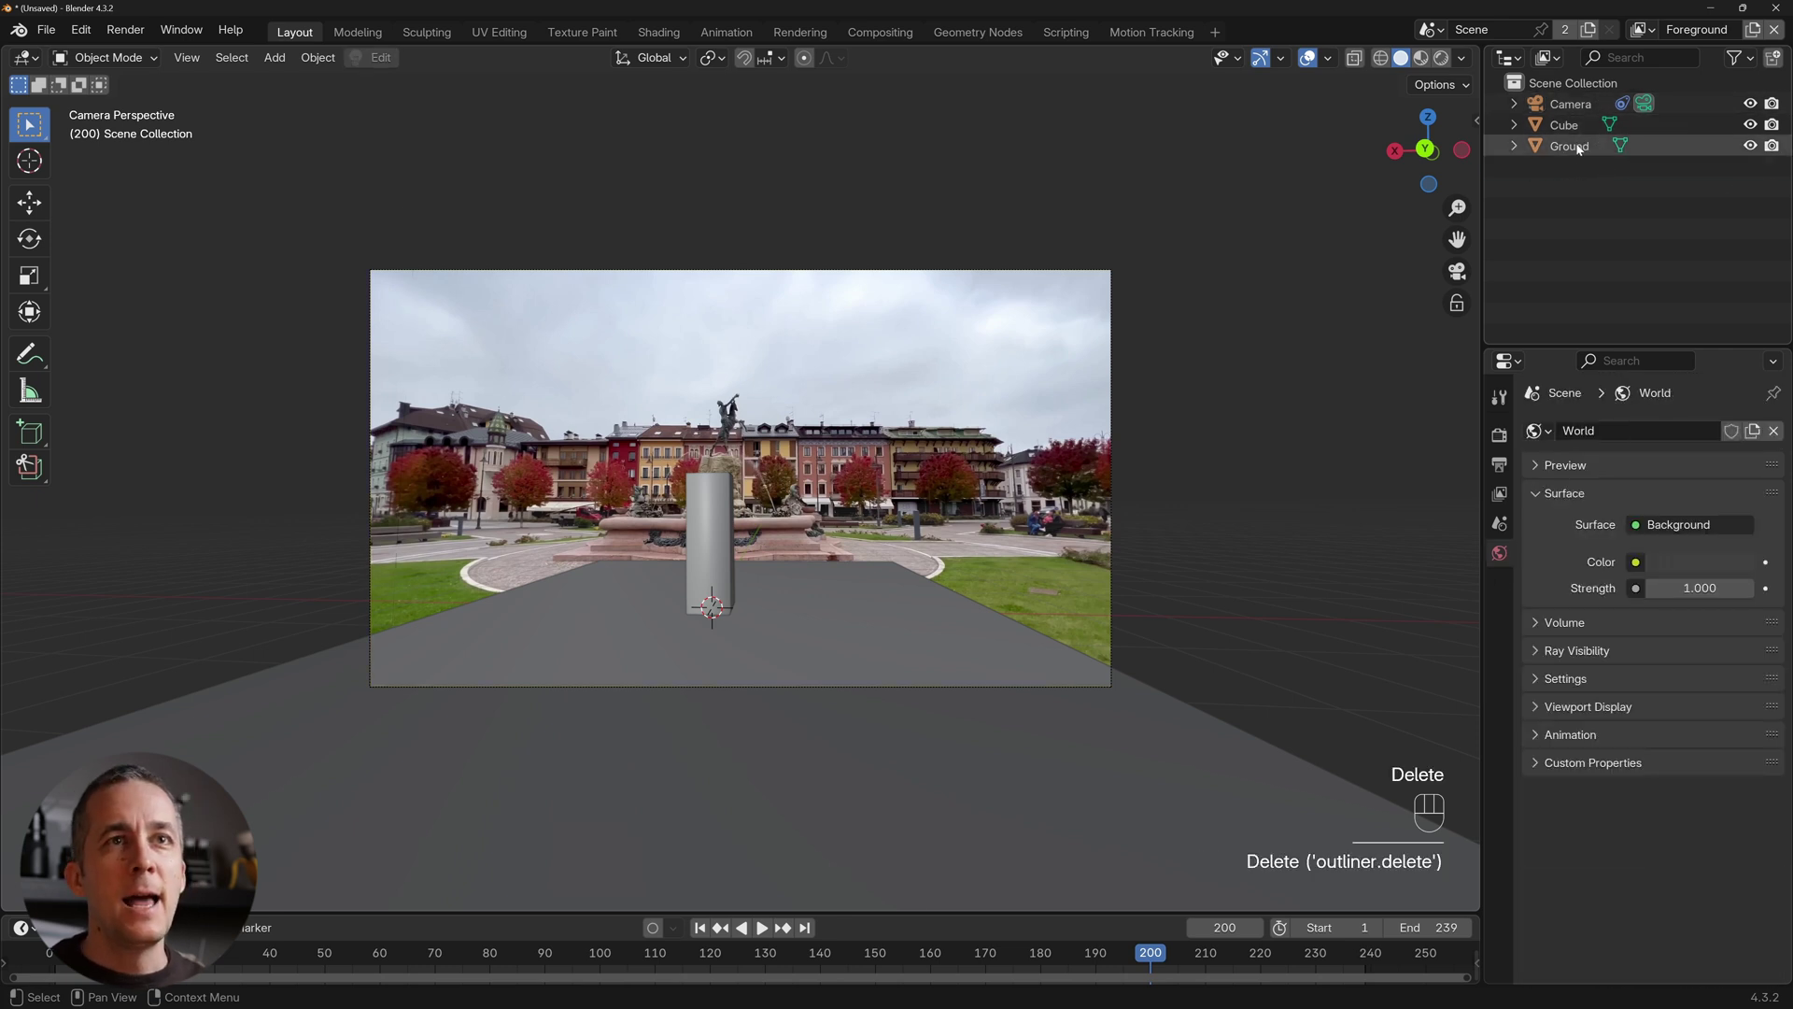
left_click_drag(1650, 36, 1344, 86)
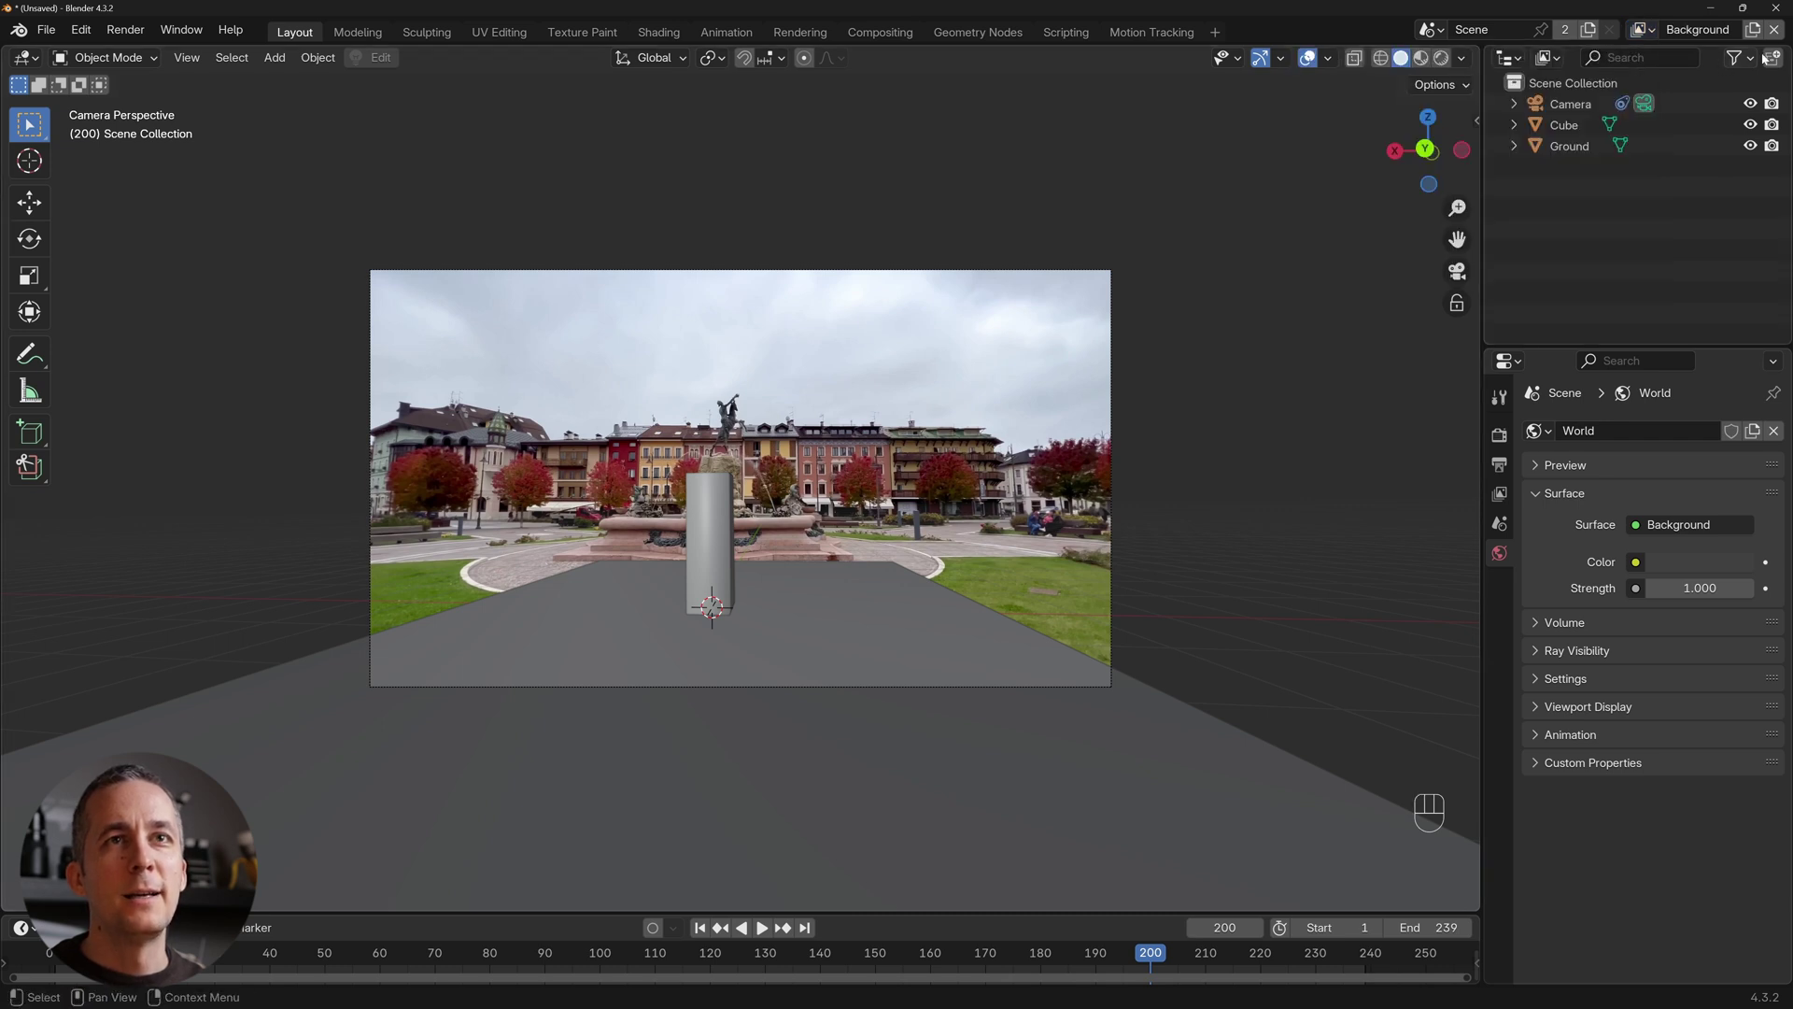
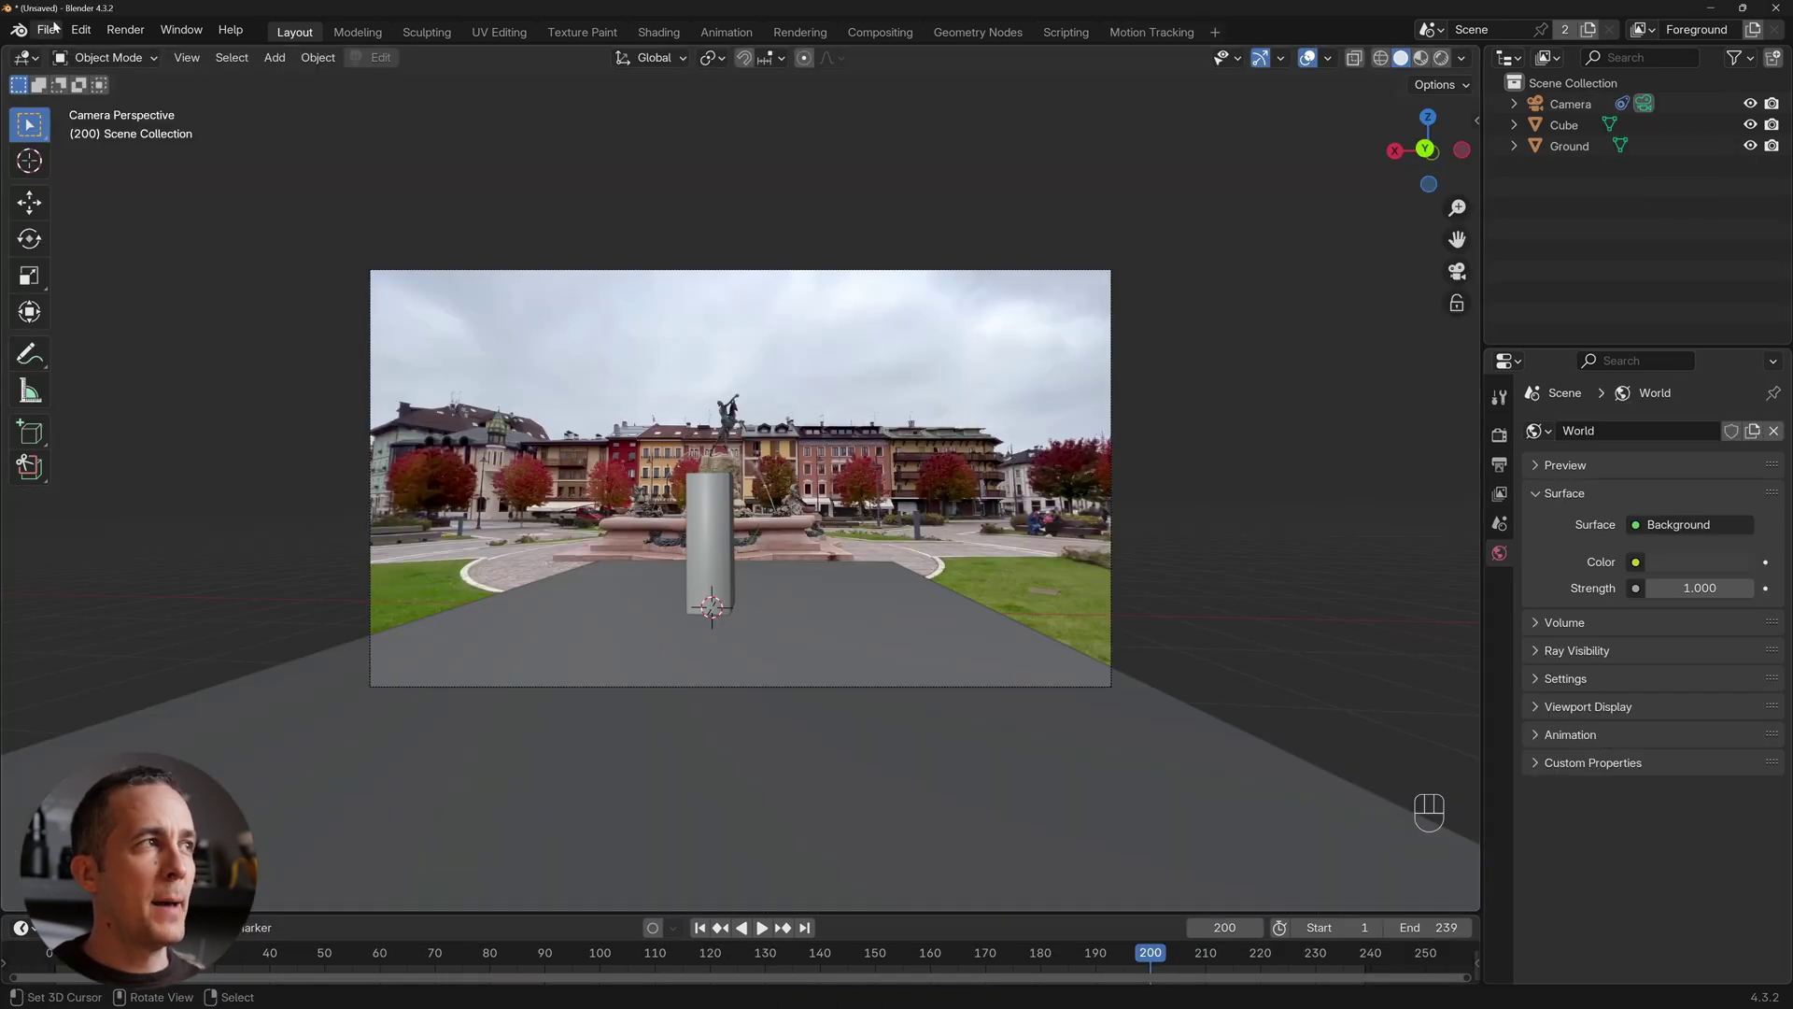
Delete the placeholder Cube and paste the car model into the scene.
left_click_drag(57, 30, 633, 483)
left_click(720, 526)
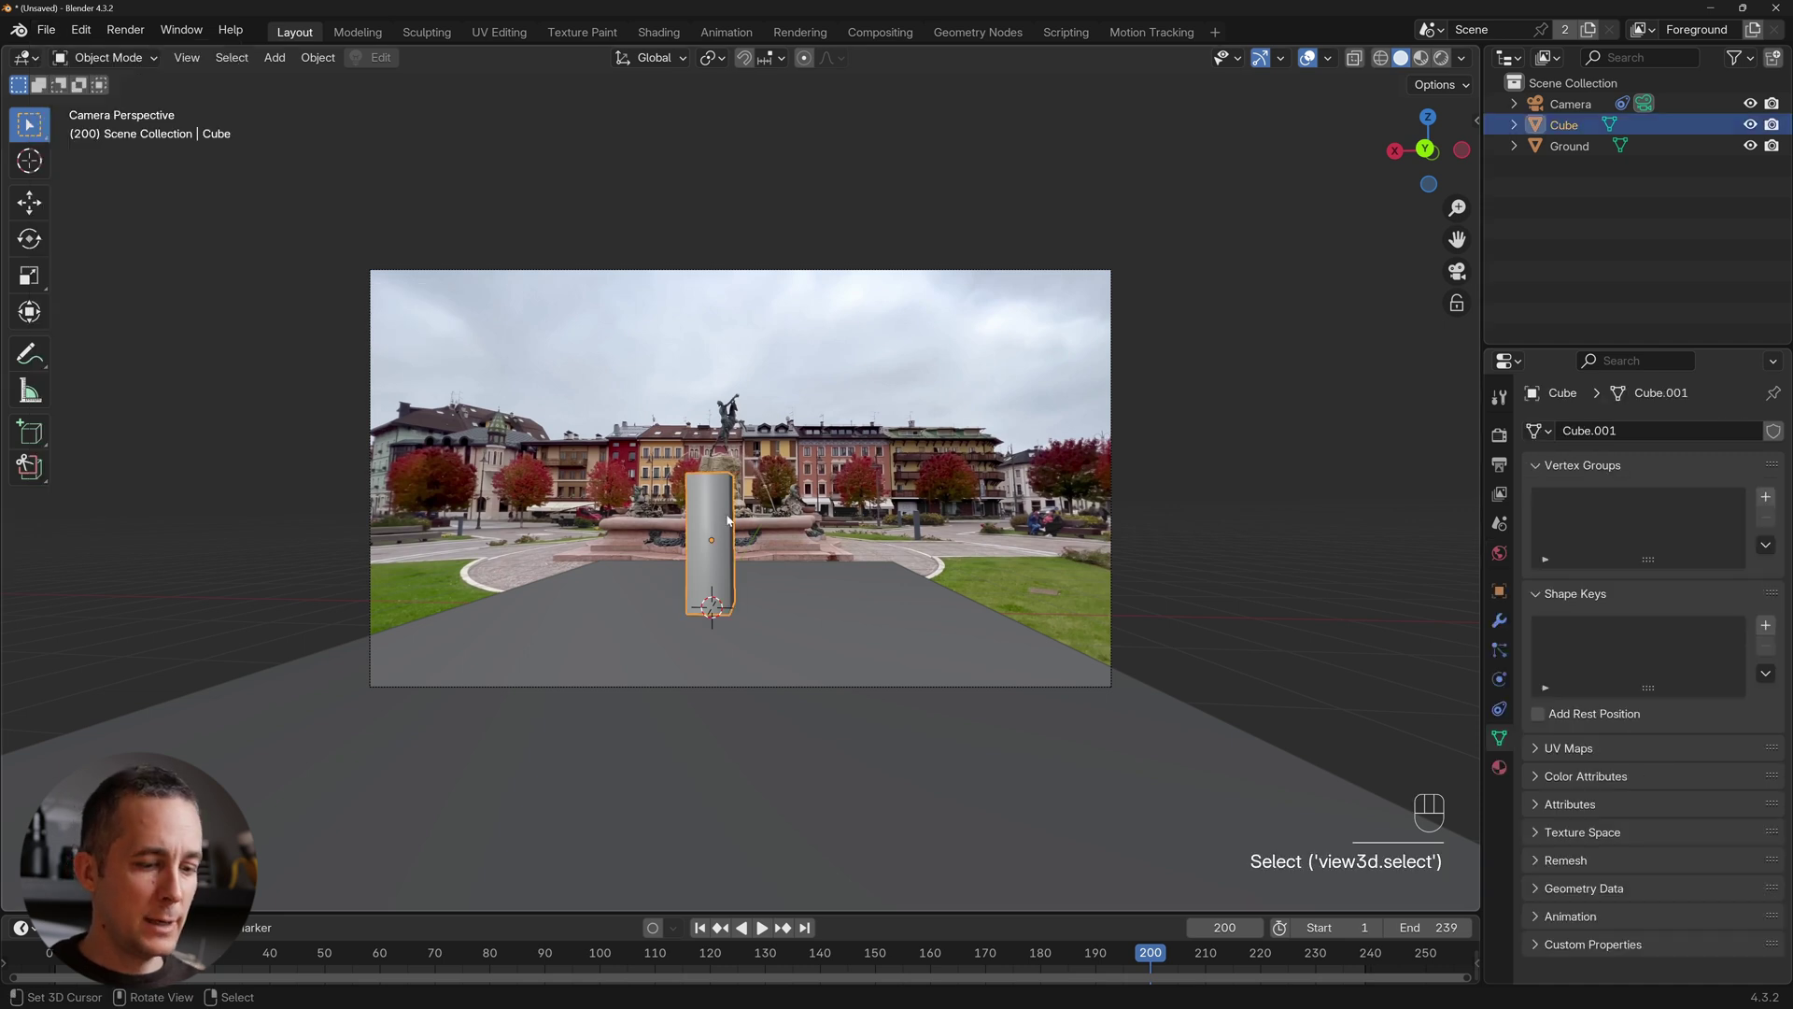
key("Delete")
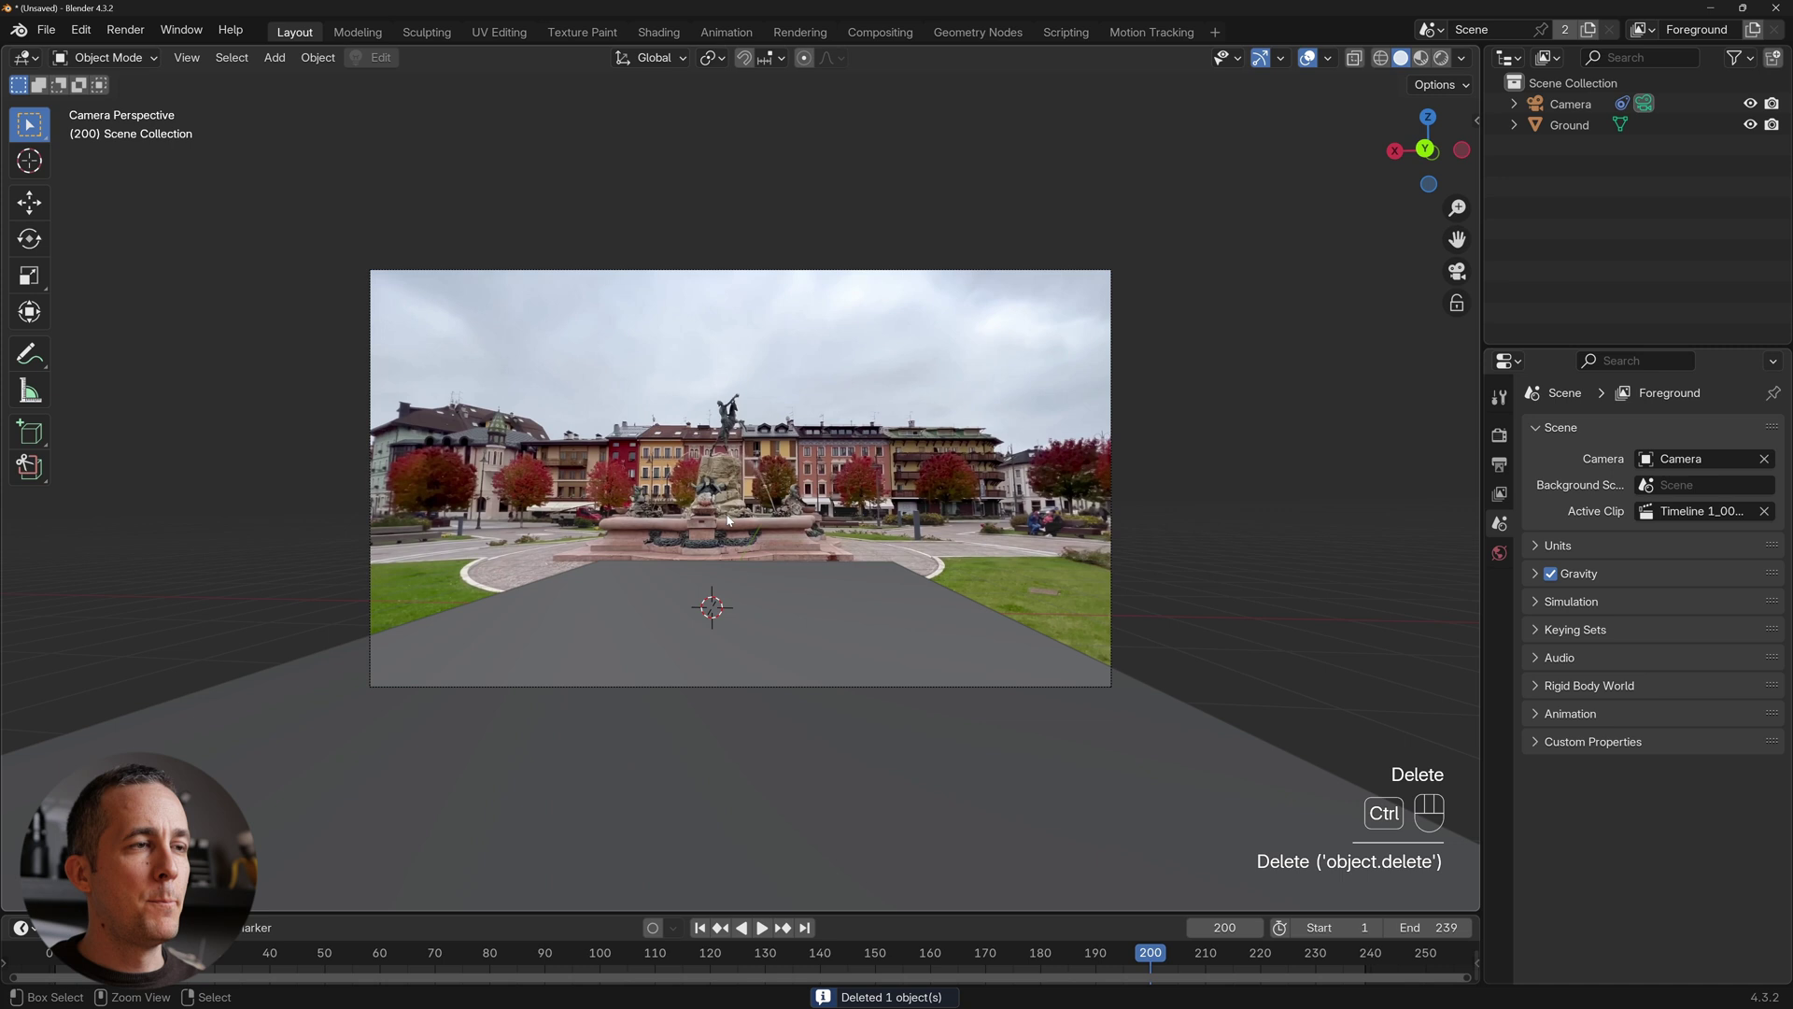
key("ctrl+v")
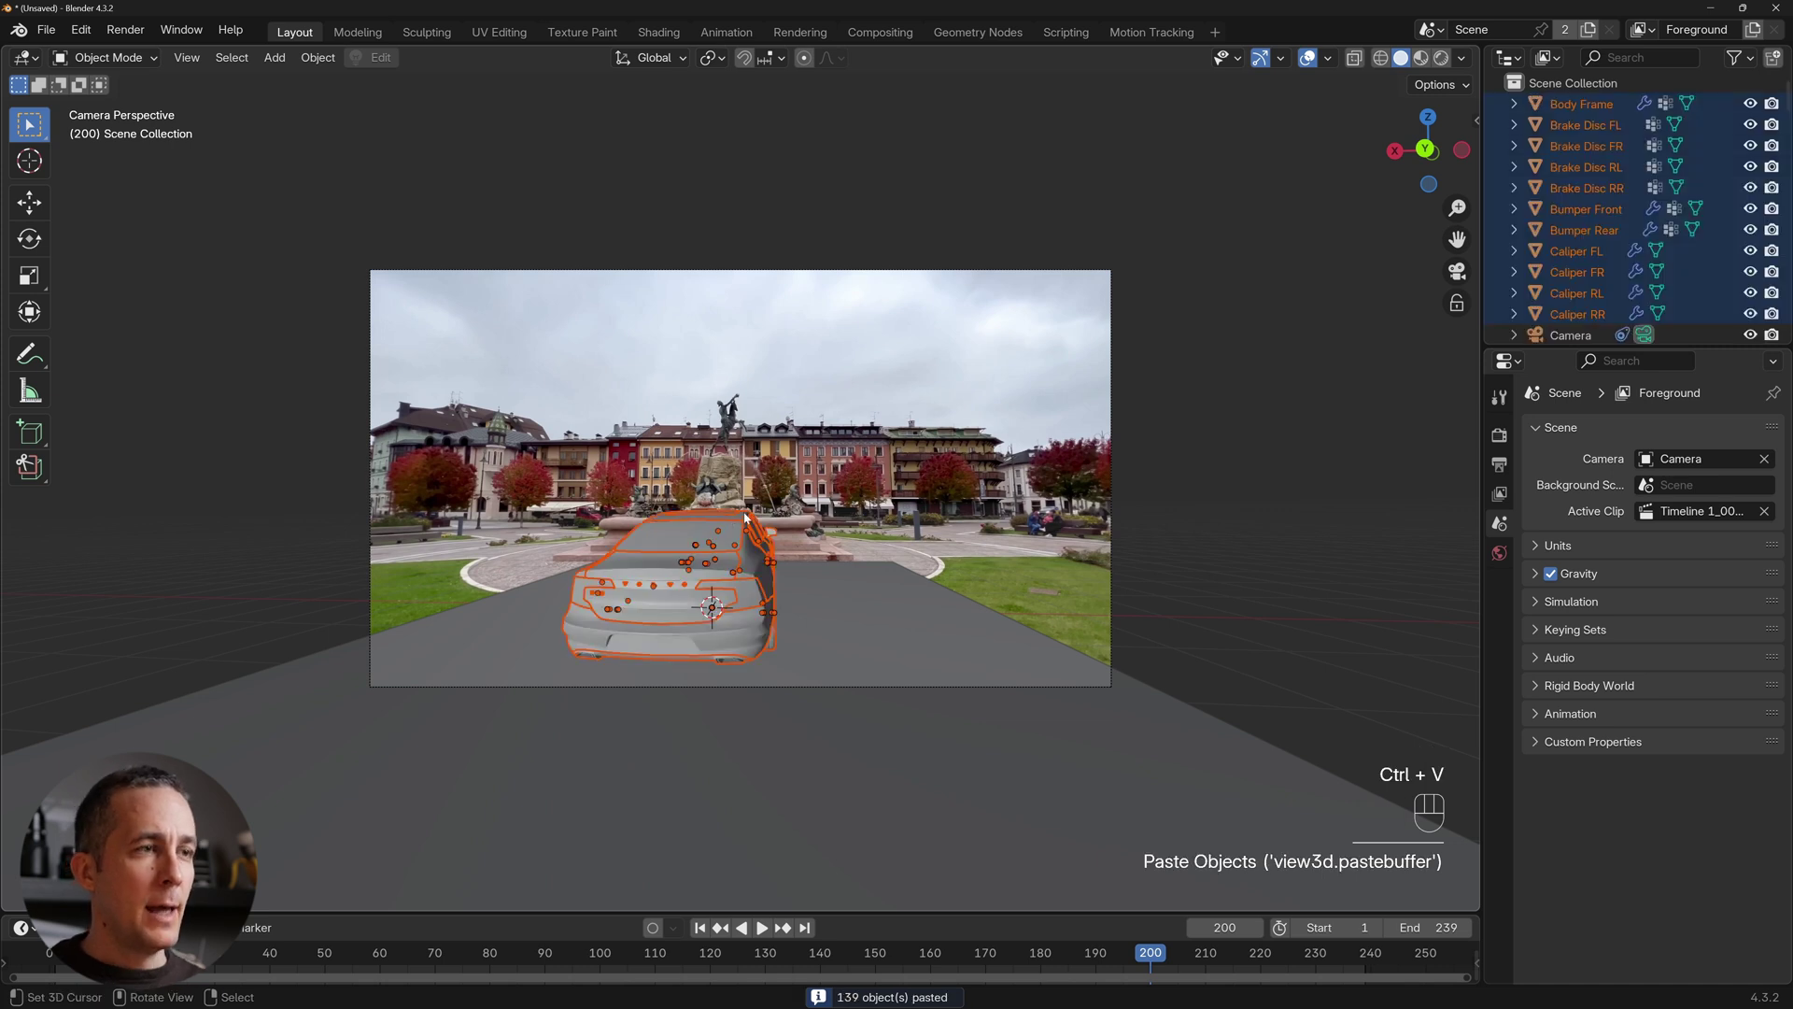
Move the car parts into a new Volvo collection and rotate it about Z to face the camera.
key("m")
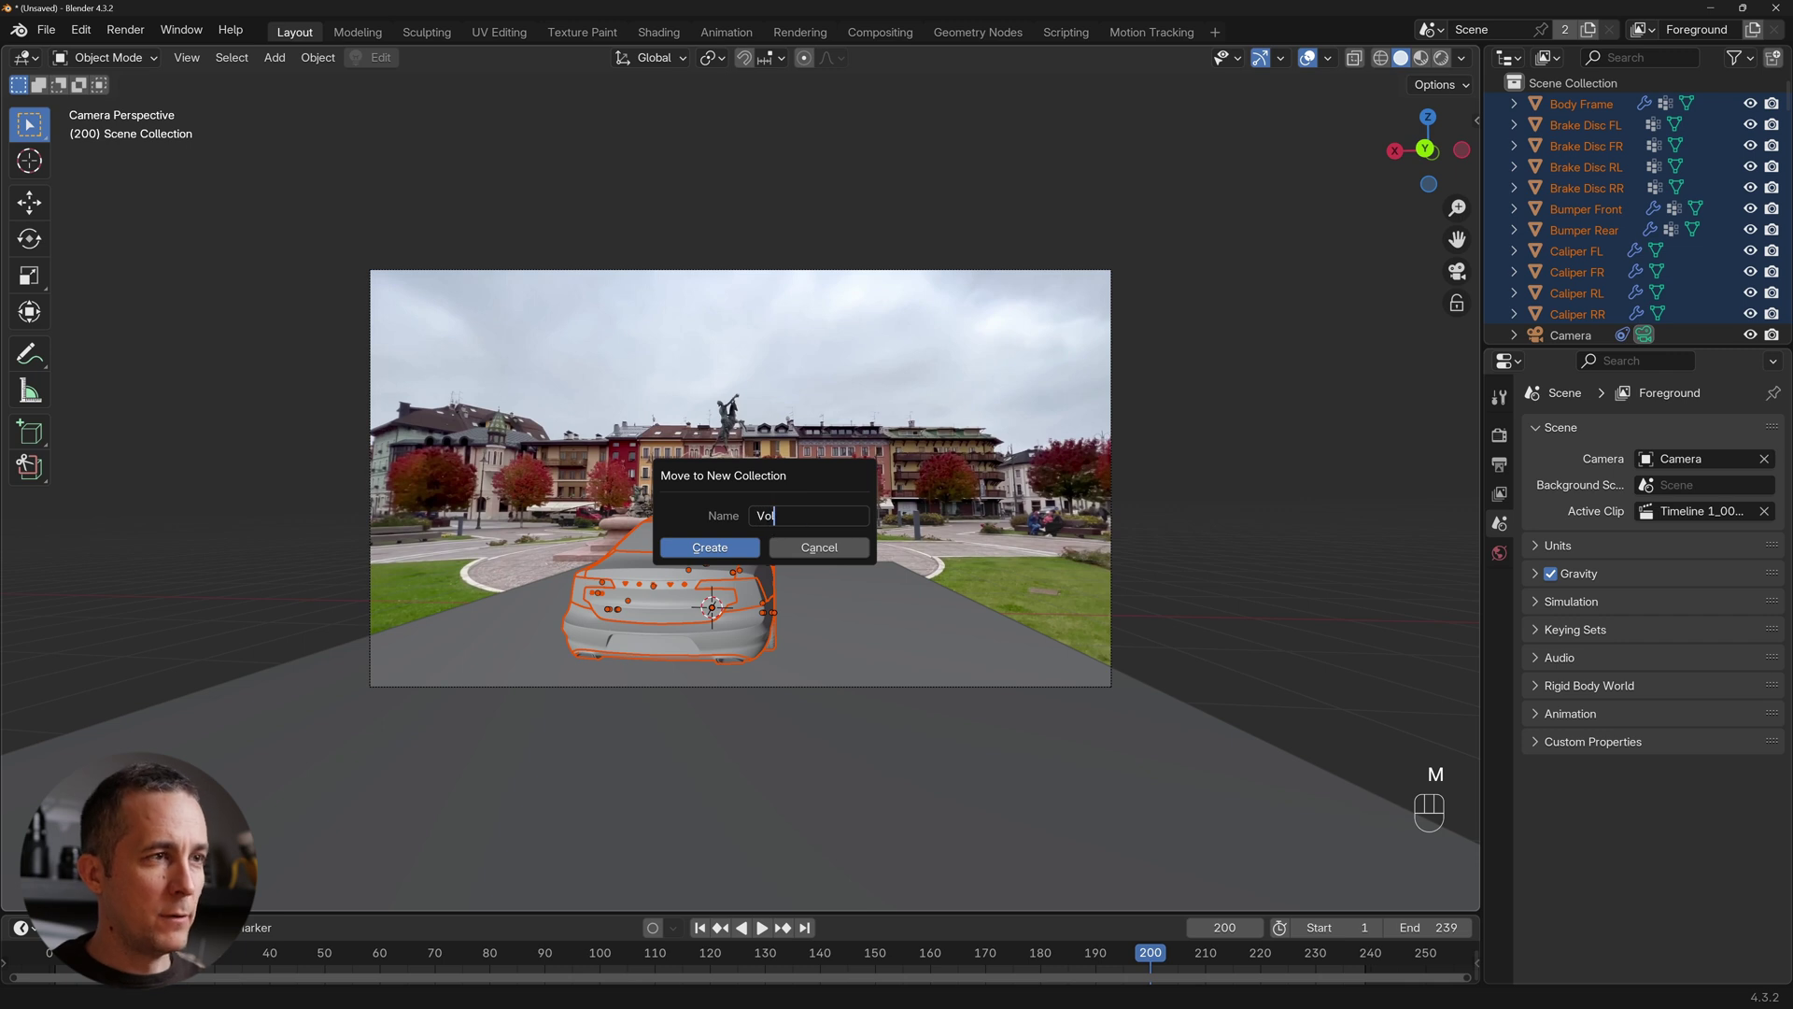
key("BackSpace")
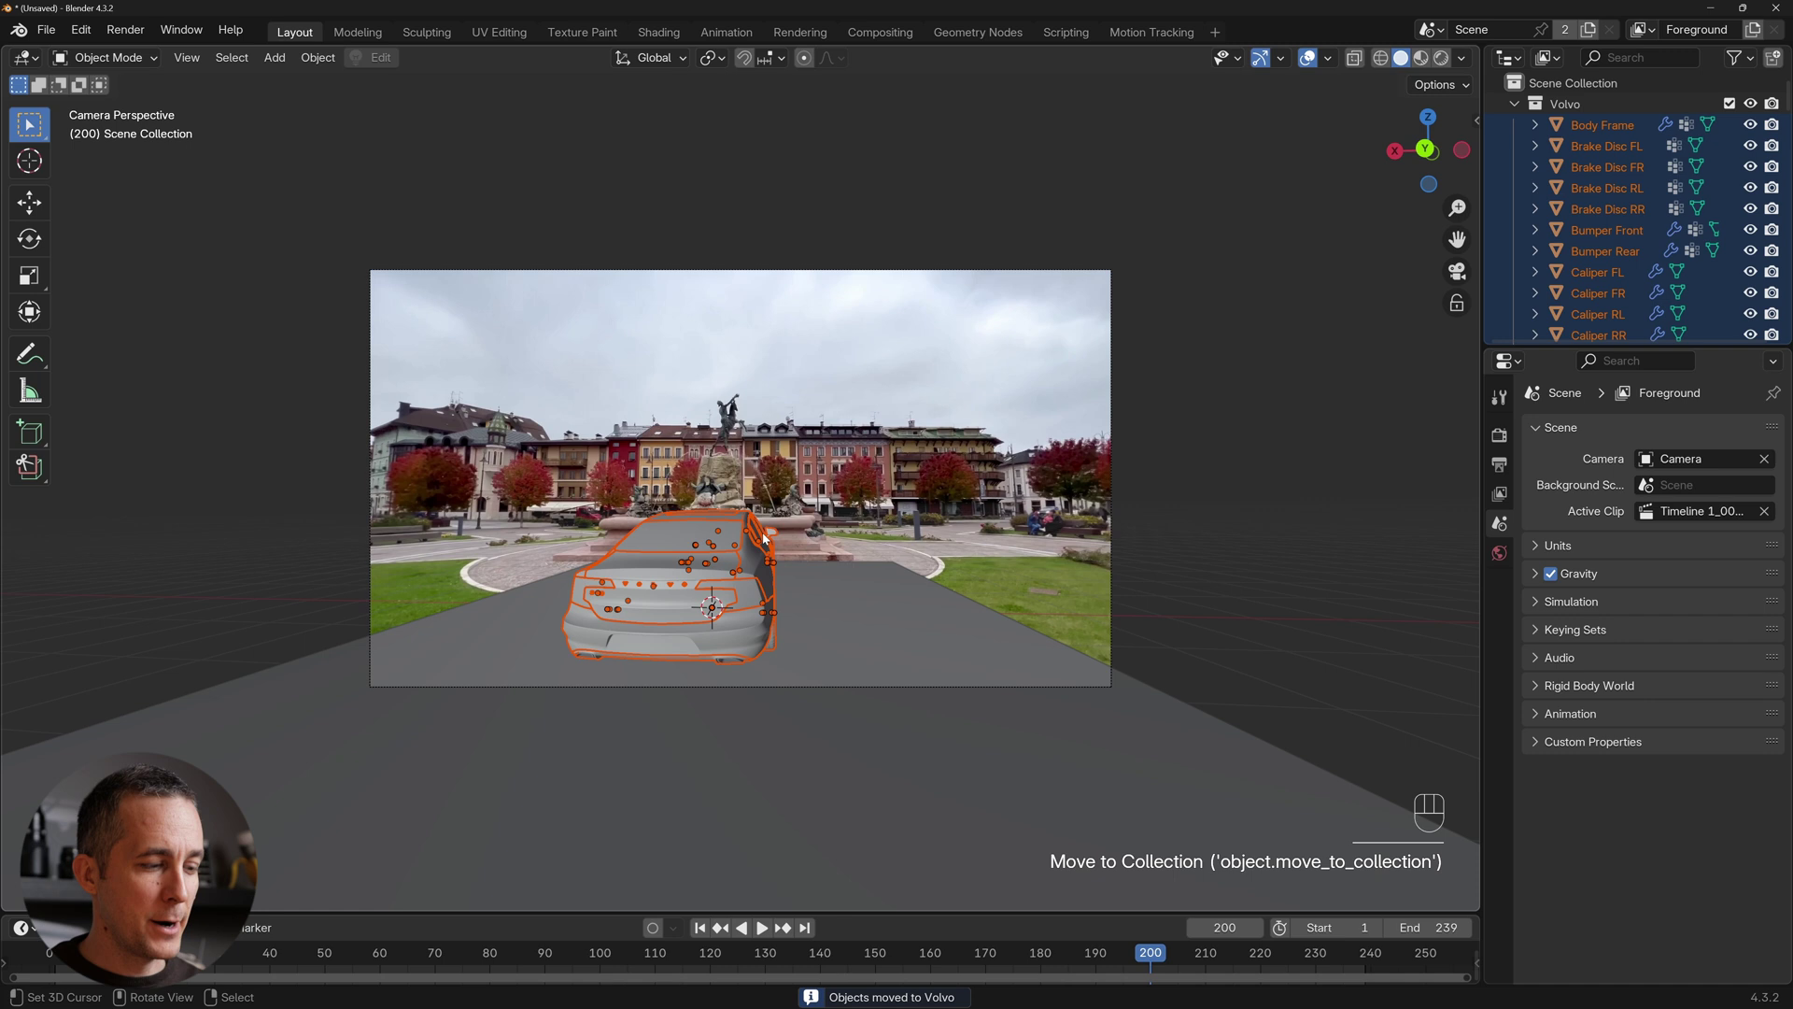
key("r")
key("z")
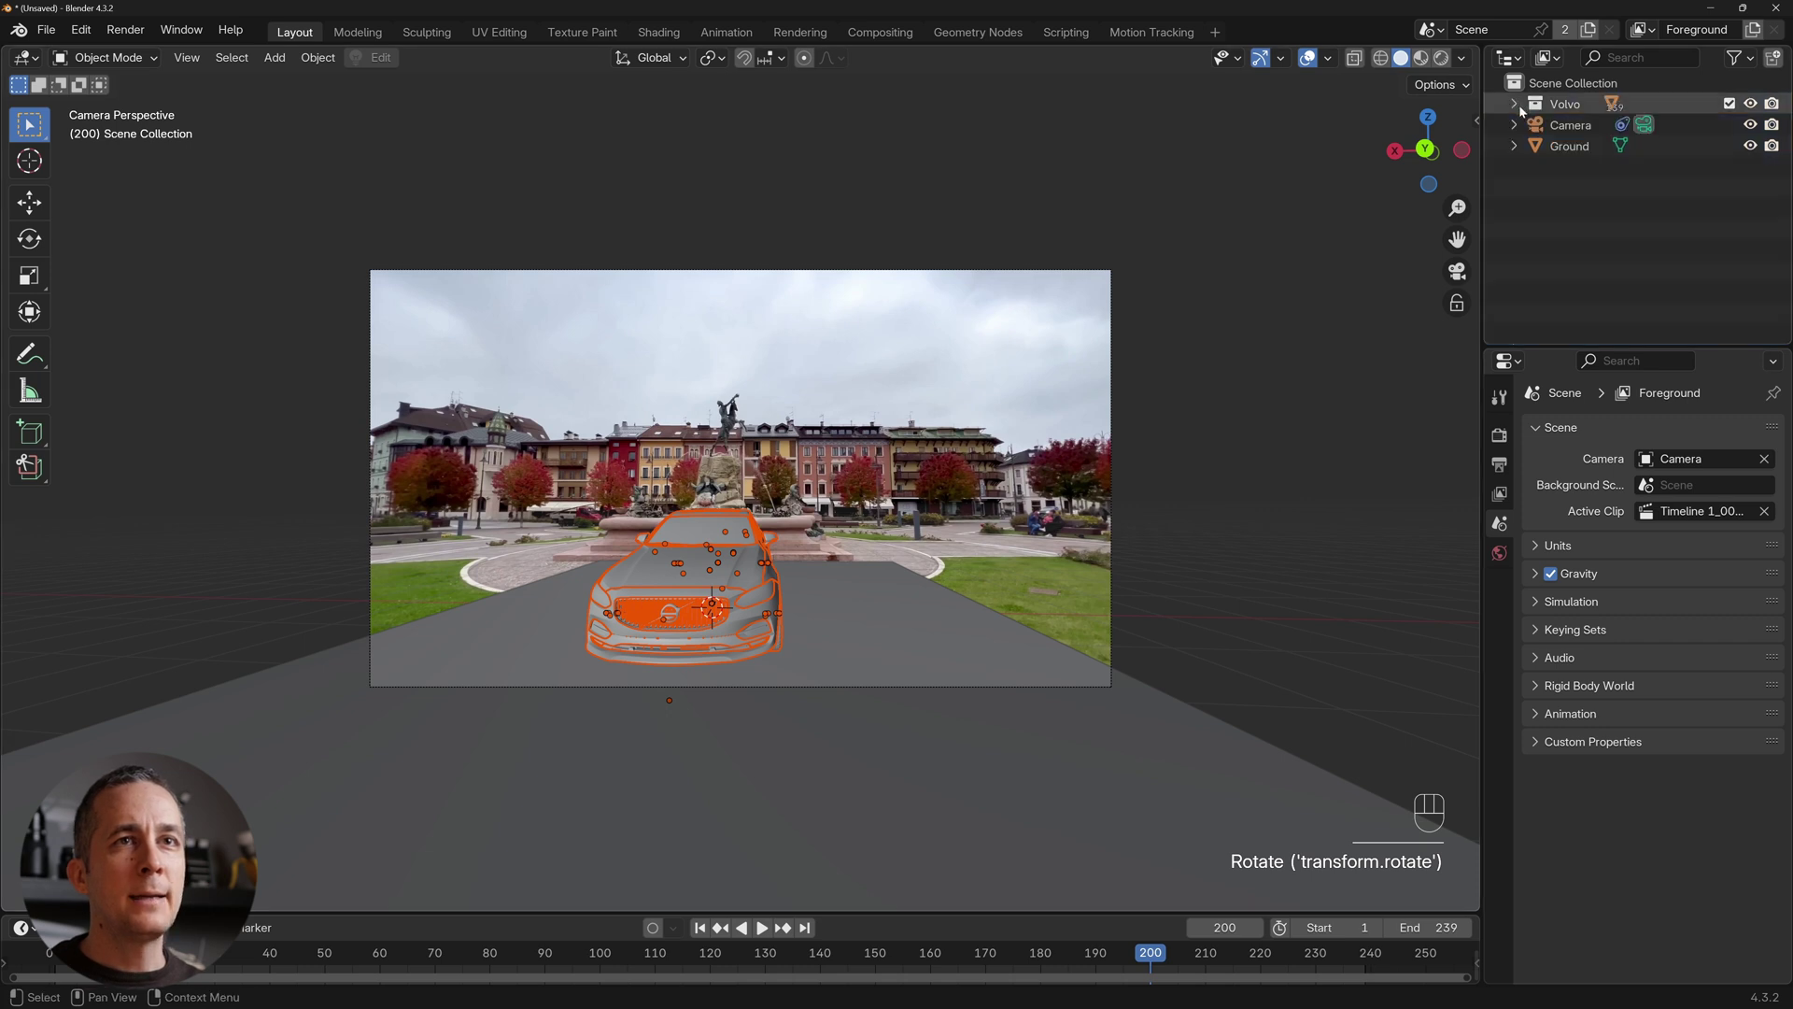
Hide the Ground plane and play the tracked footage to check the car sits on the plaza.
left_click(1752, 145)
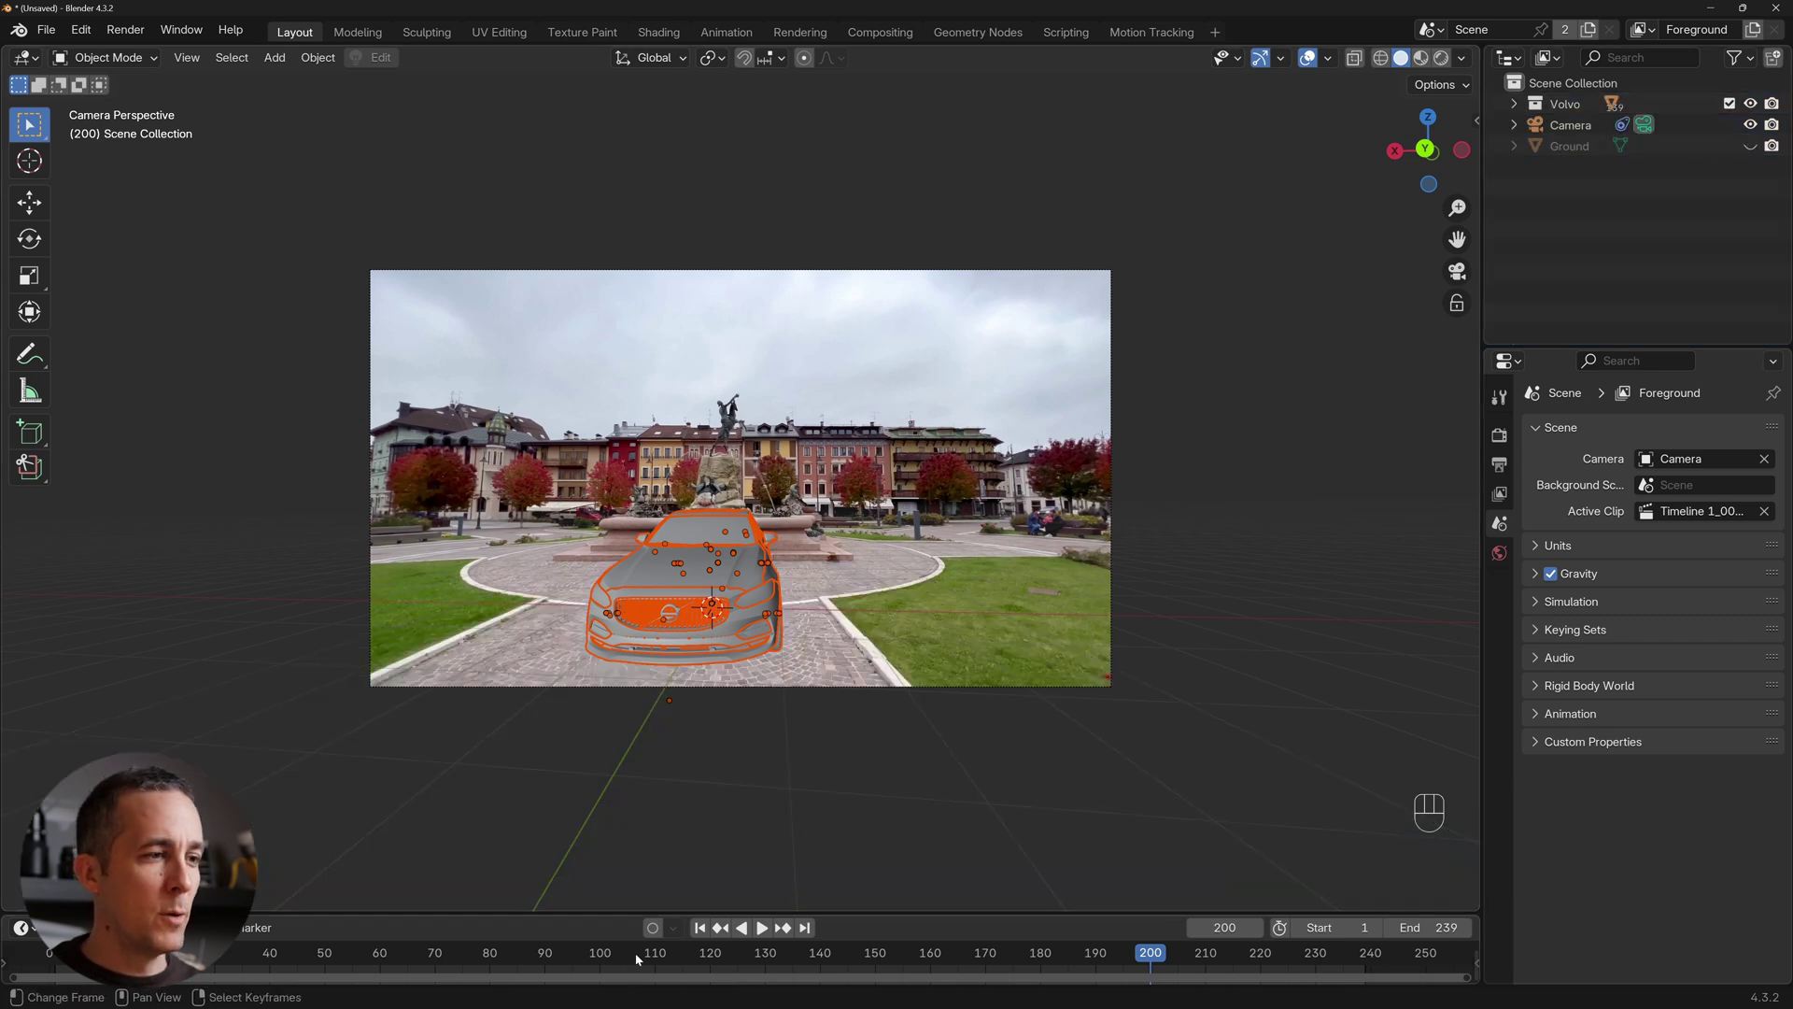
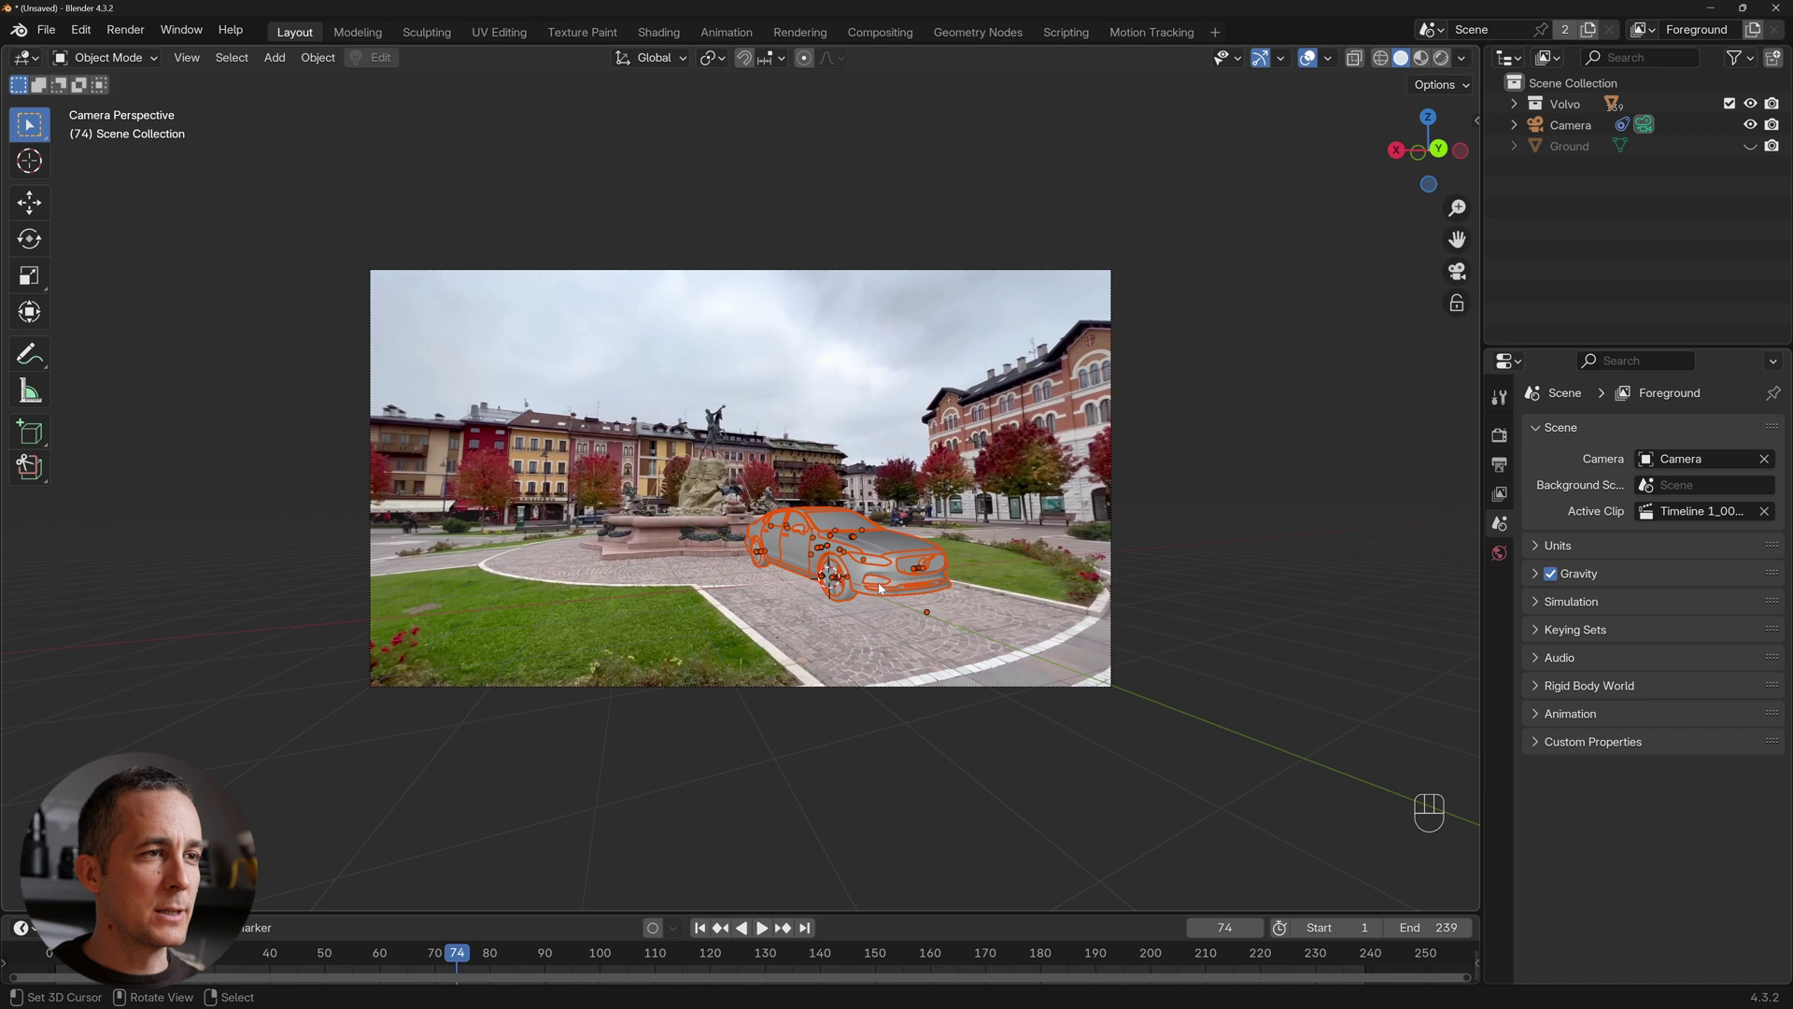
key("g")
key("shift+z")
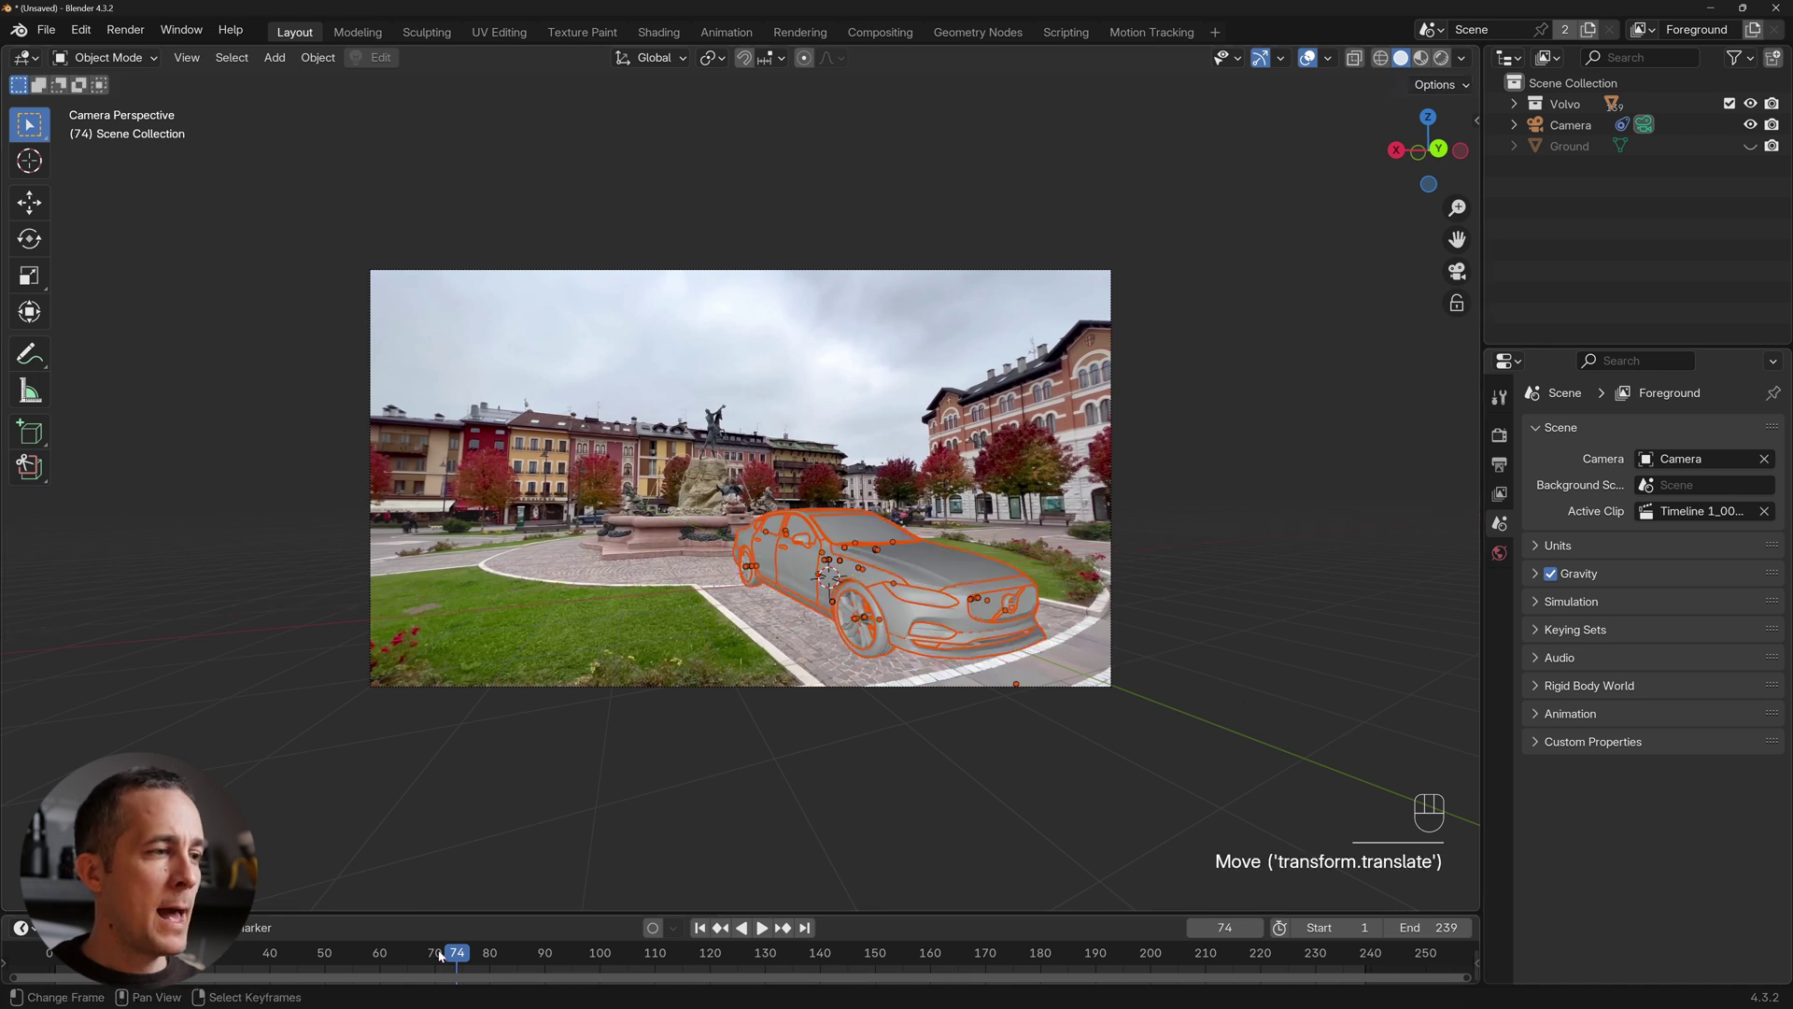
left_click(301, 671)
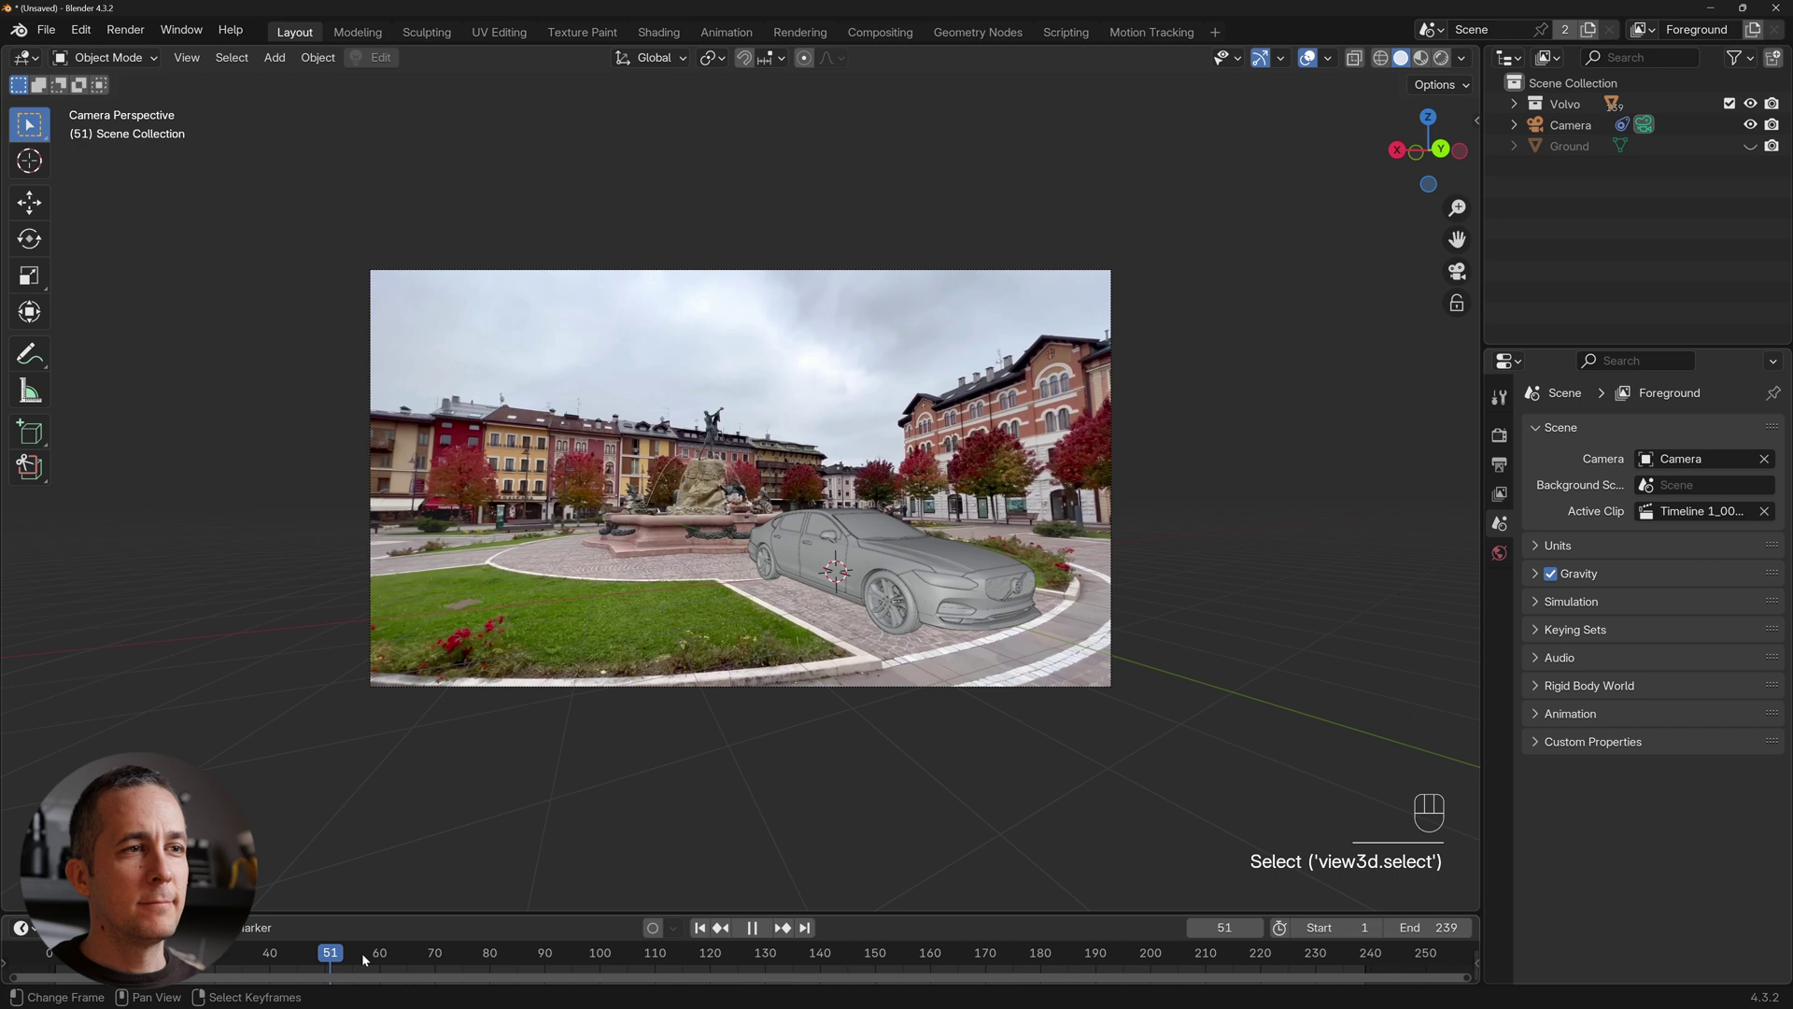
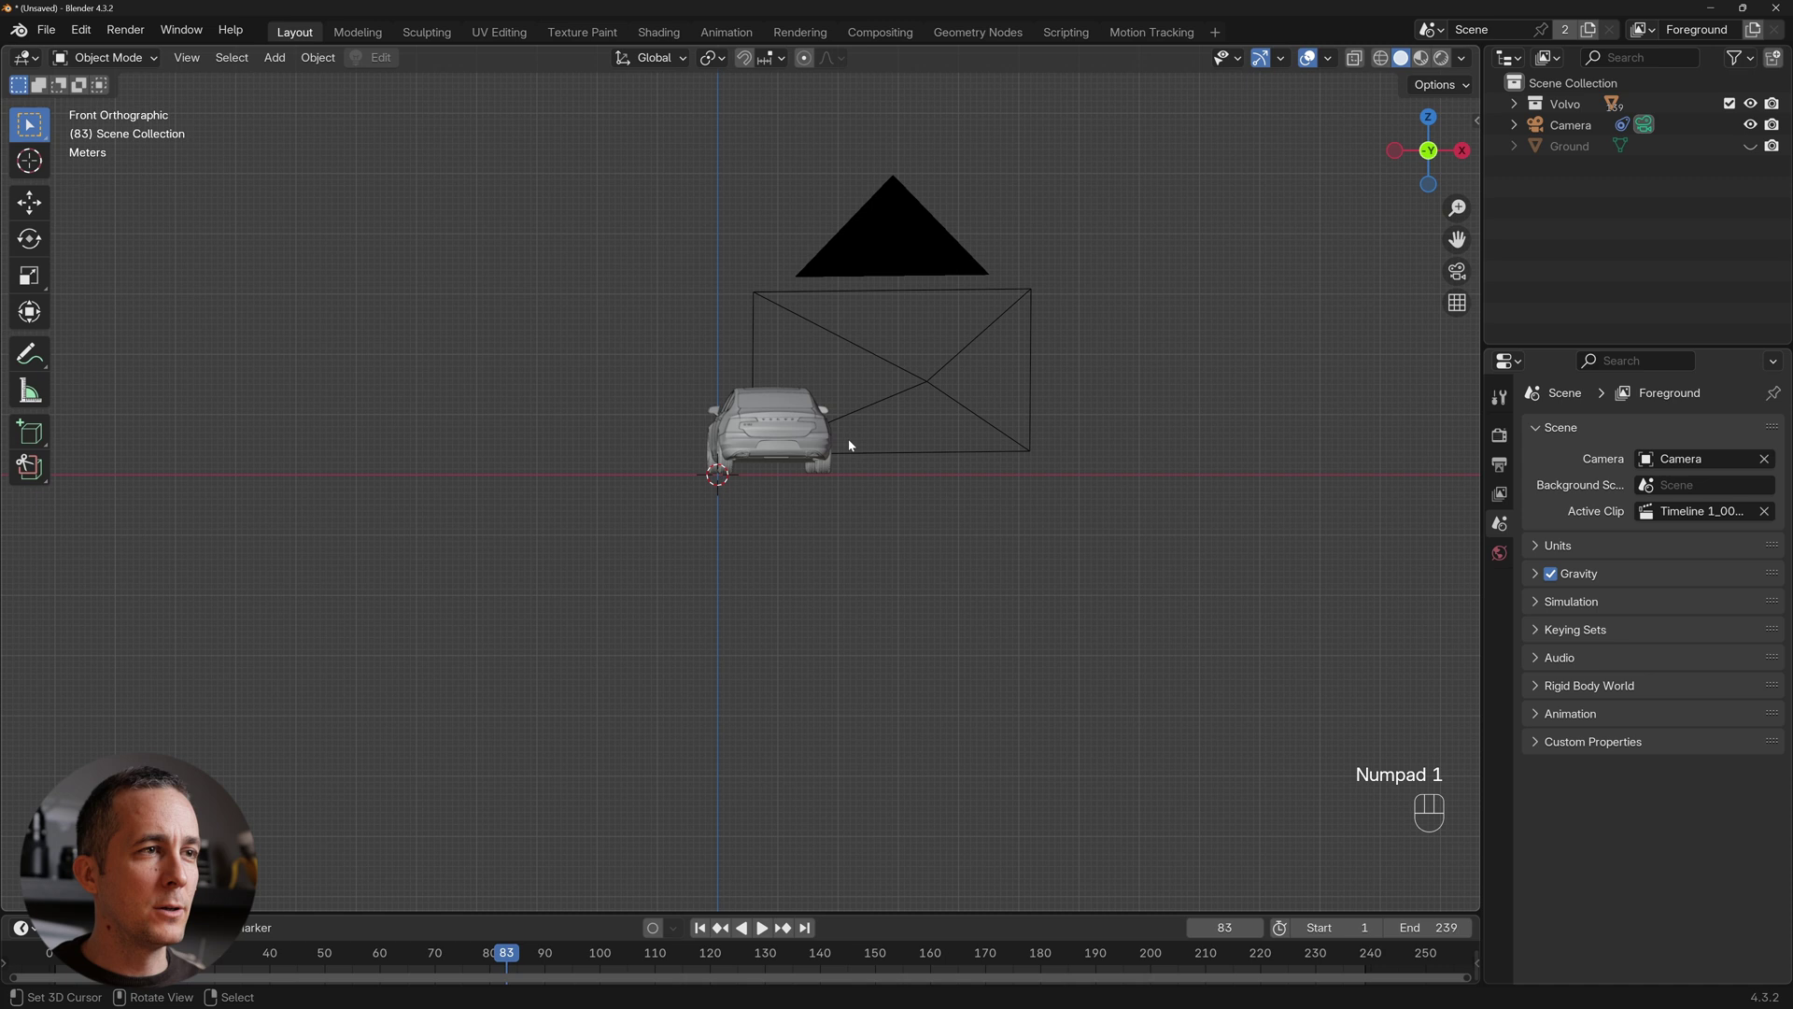
left_click_drag(944, 391, 874, 449)
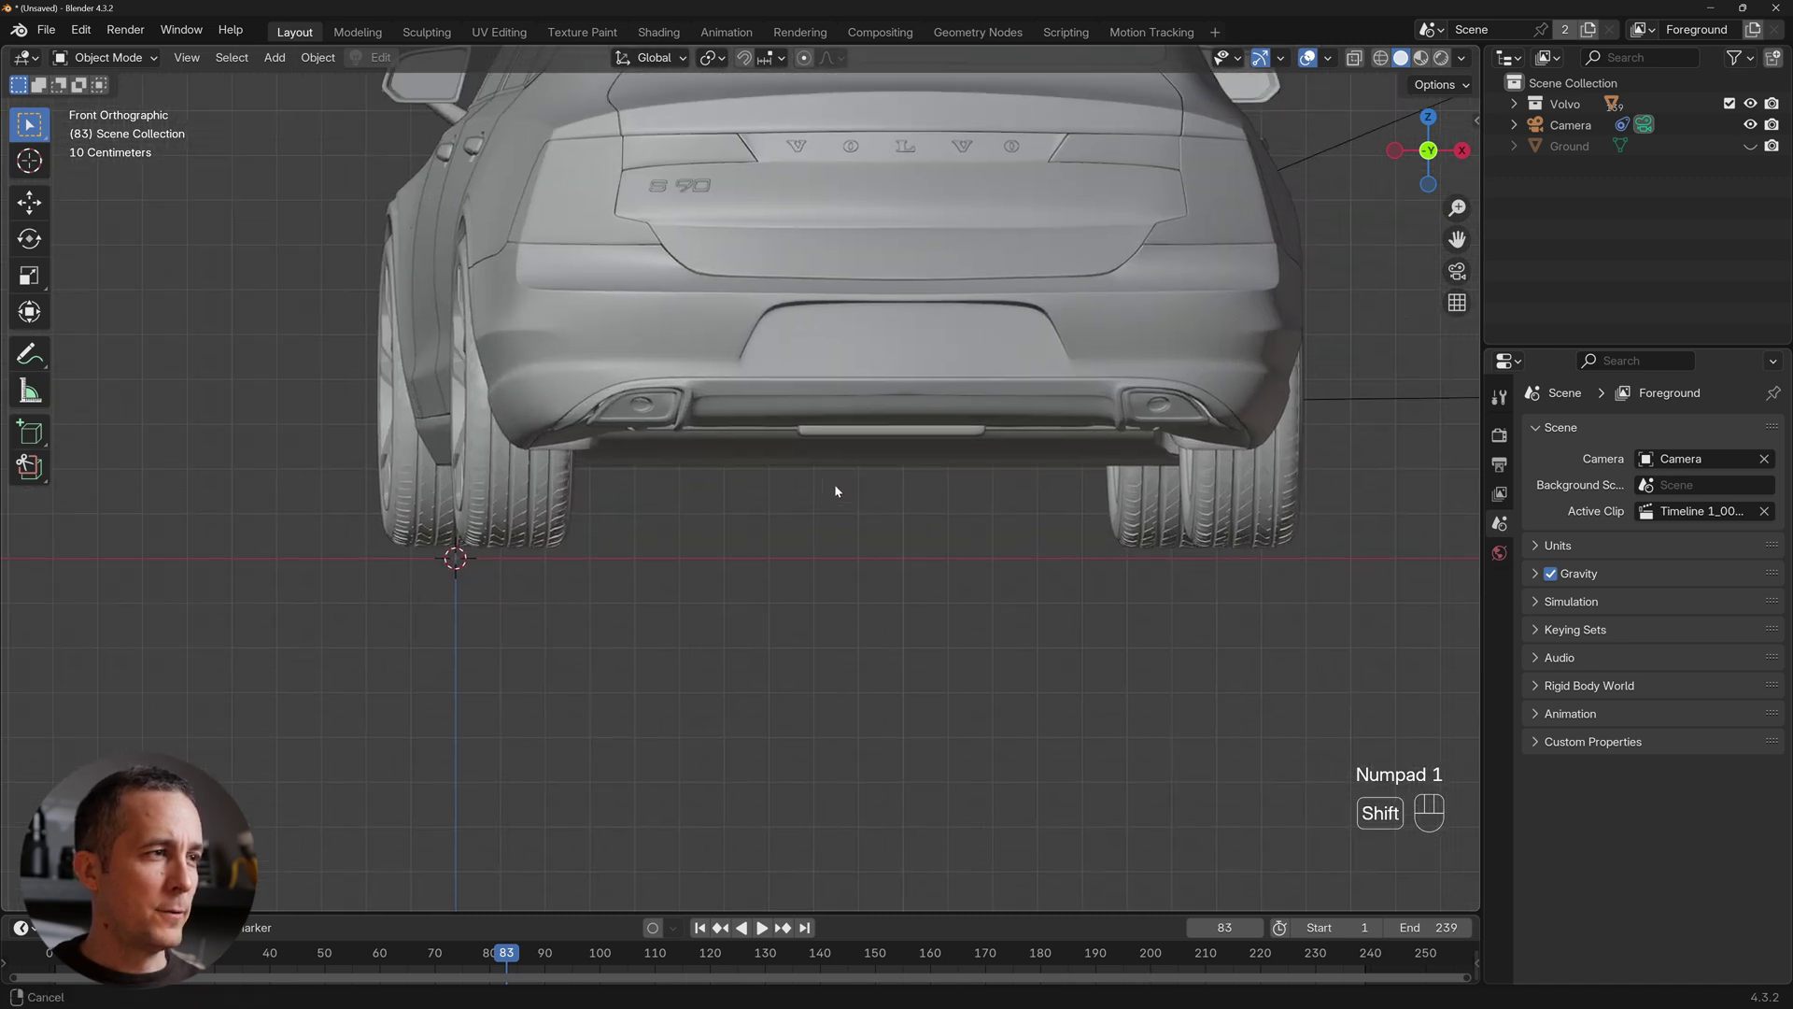
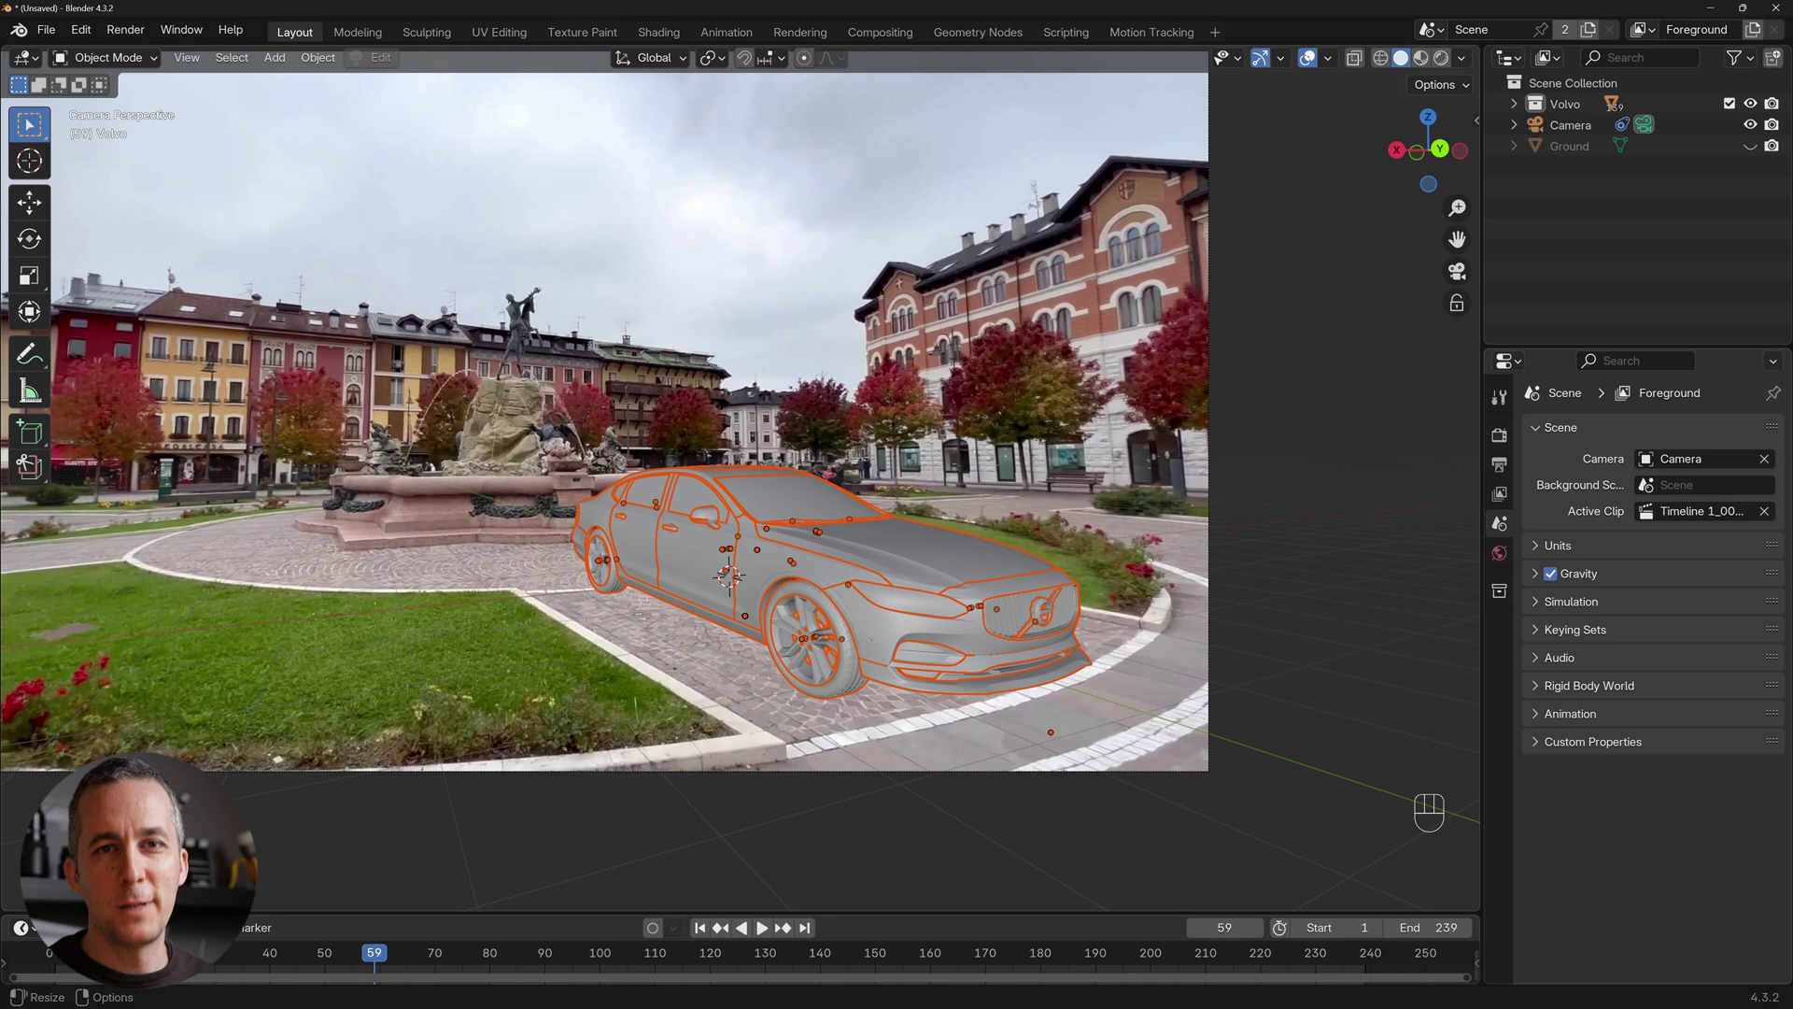
left_click(389, 955)
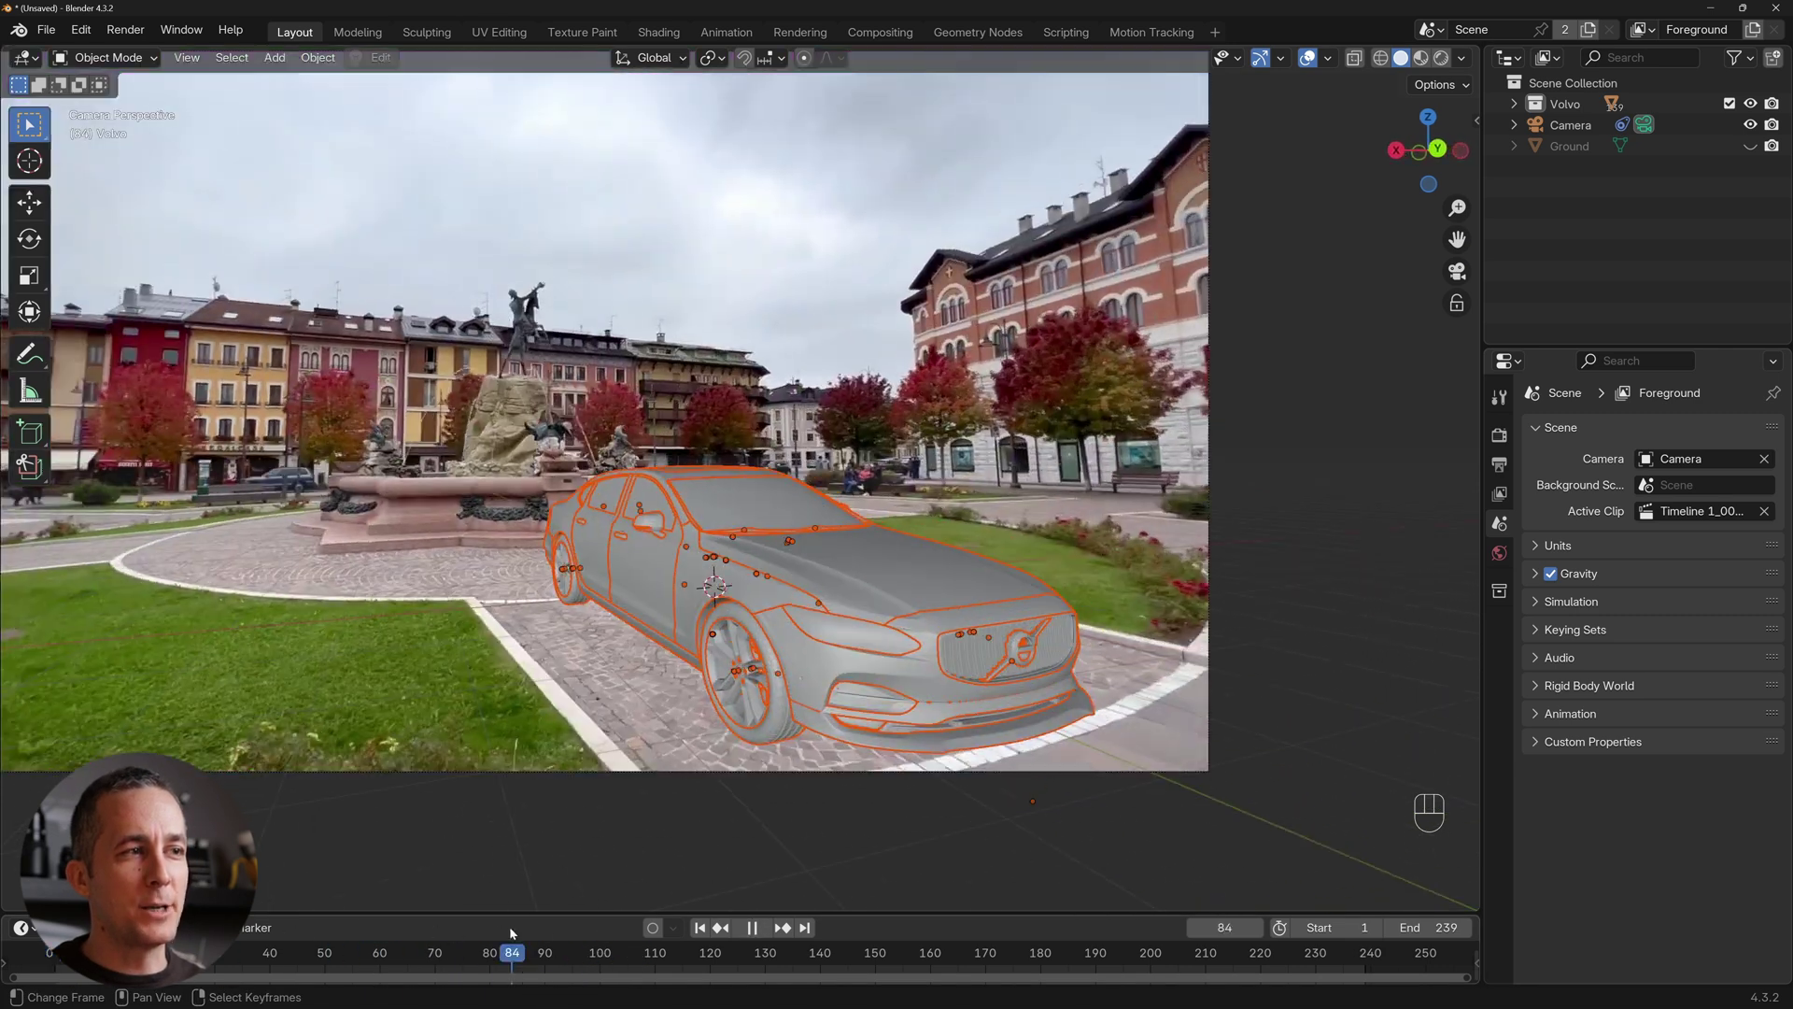
left_click(522, 953)
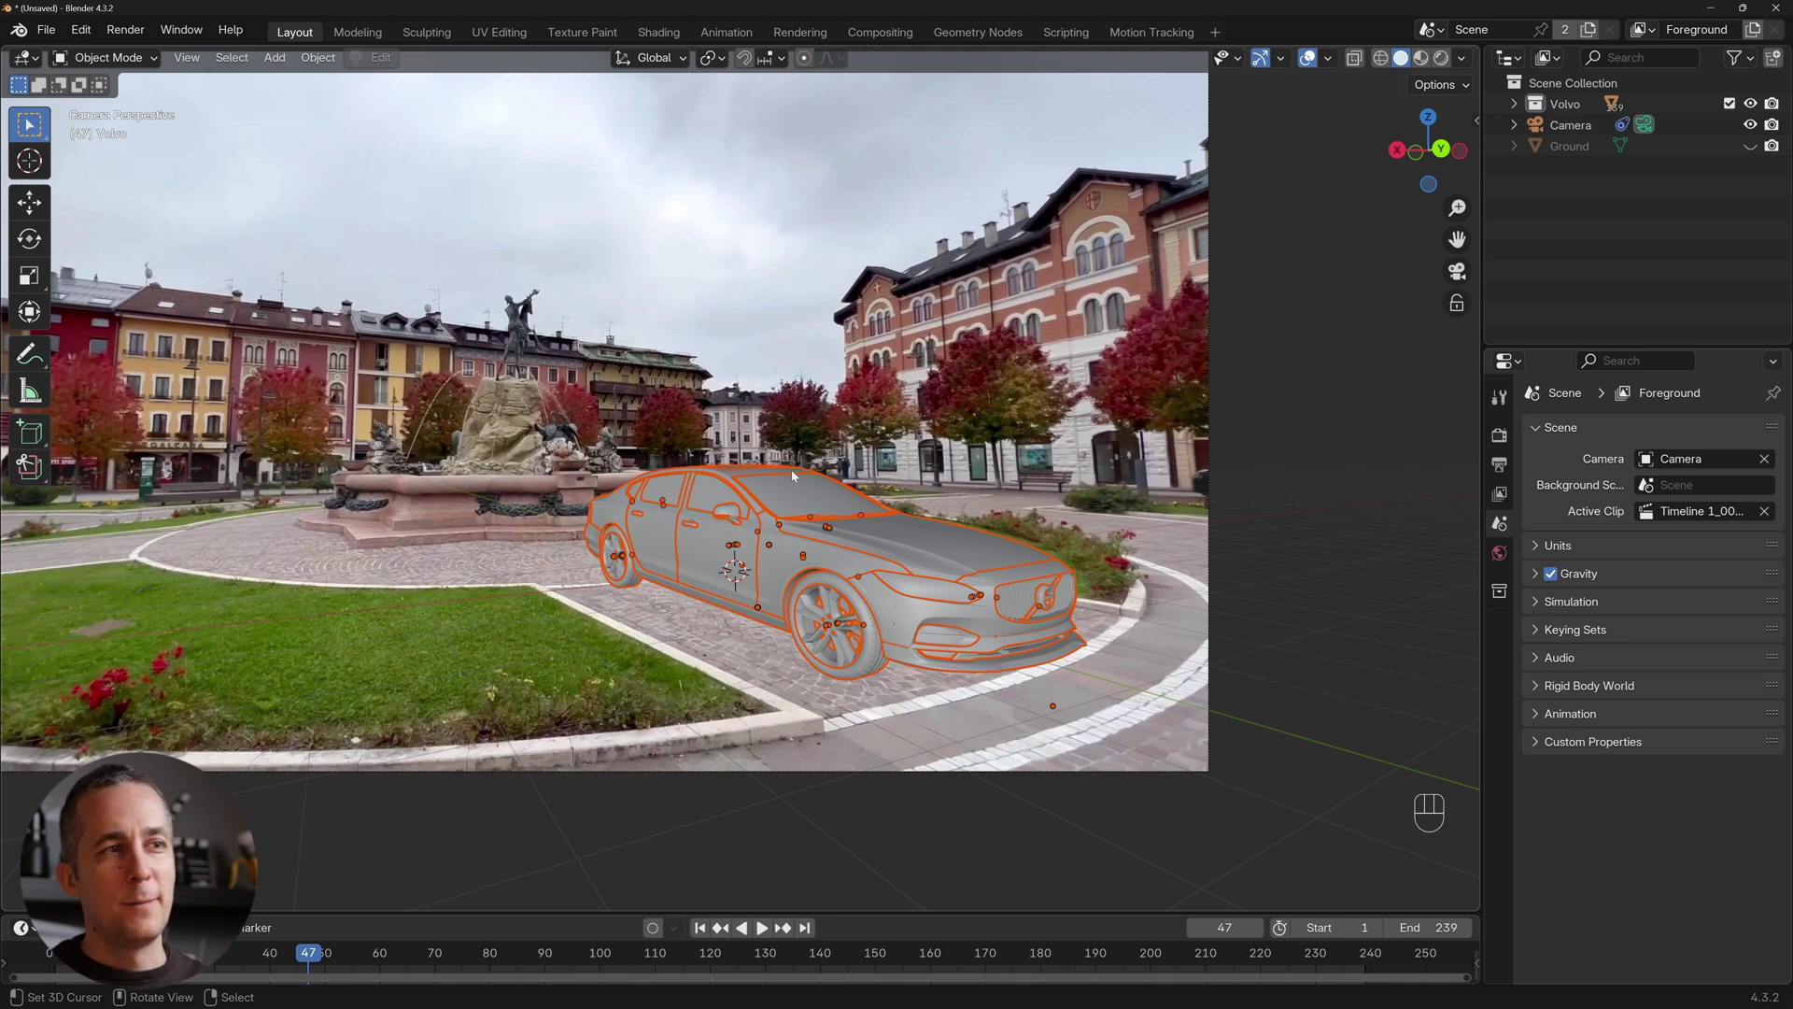
In Render Properties Film, enable Transparent and Transparent Glass so the footage shows behind the car.
middle_click(804, 434)
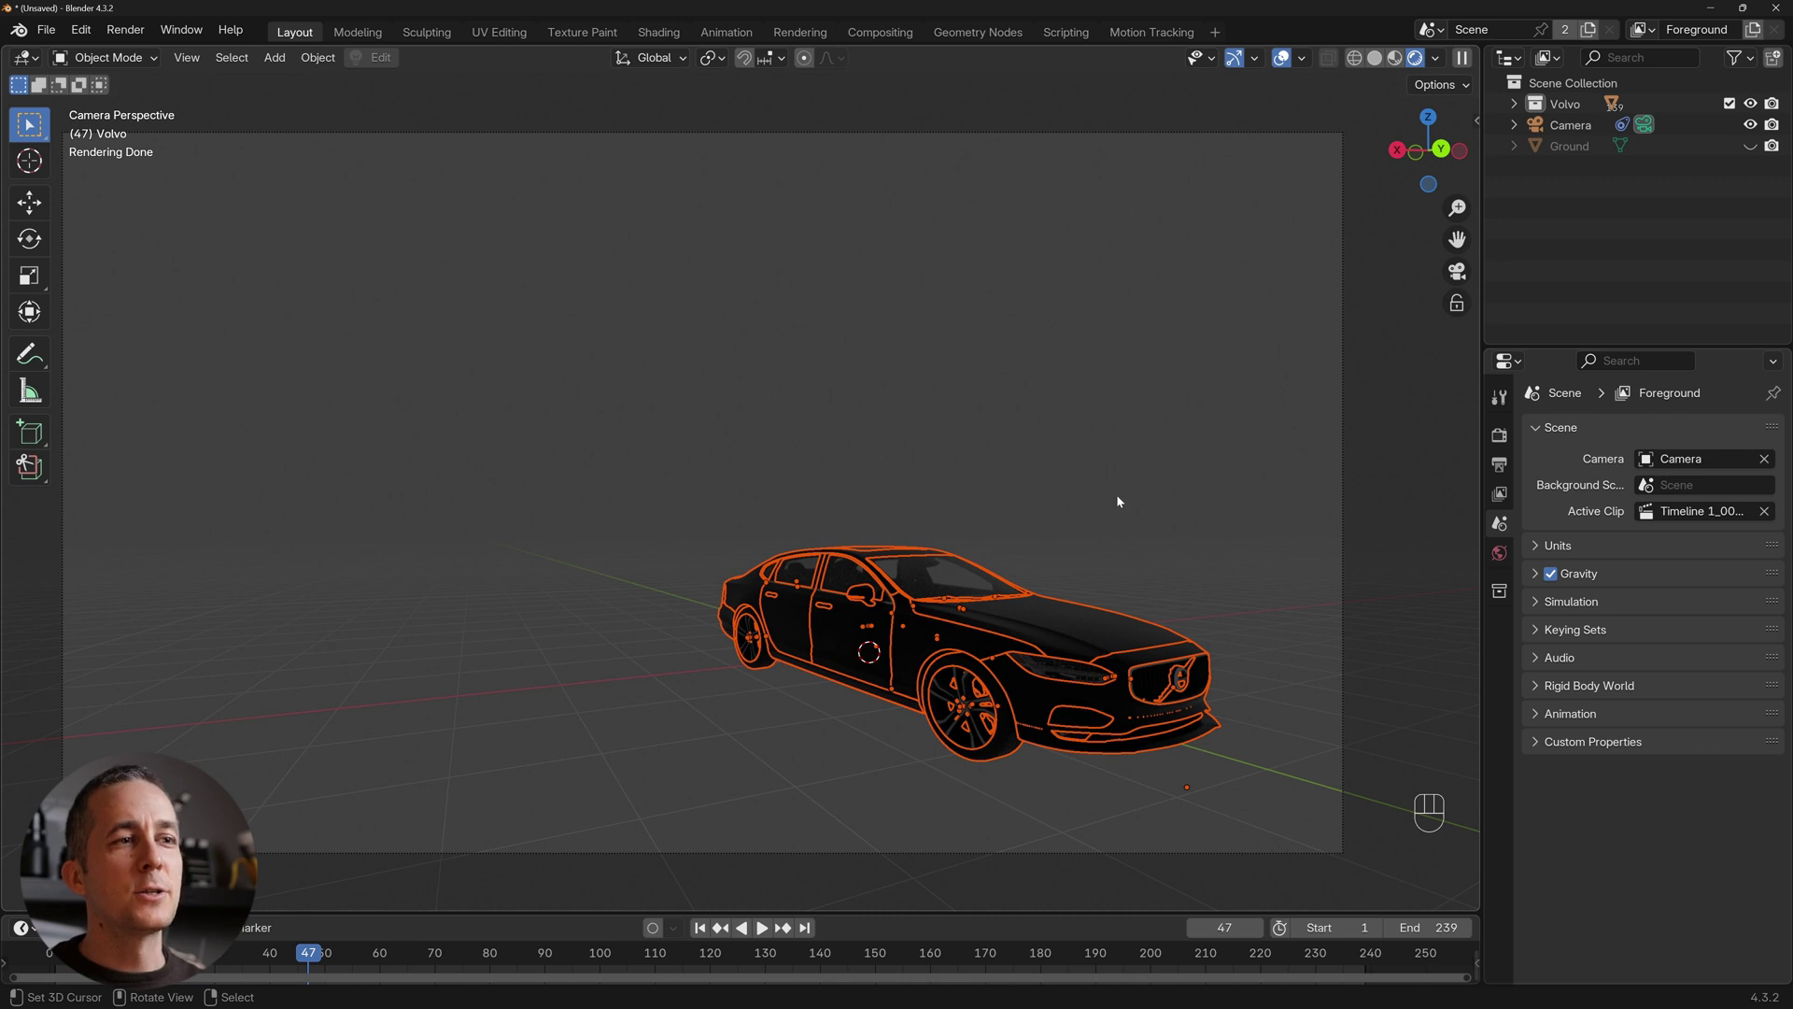
left_click(1123, 499)
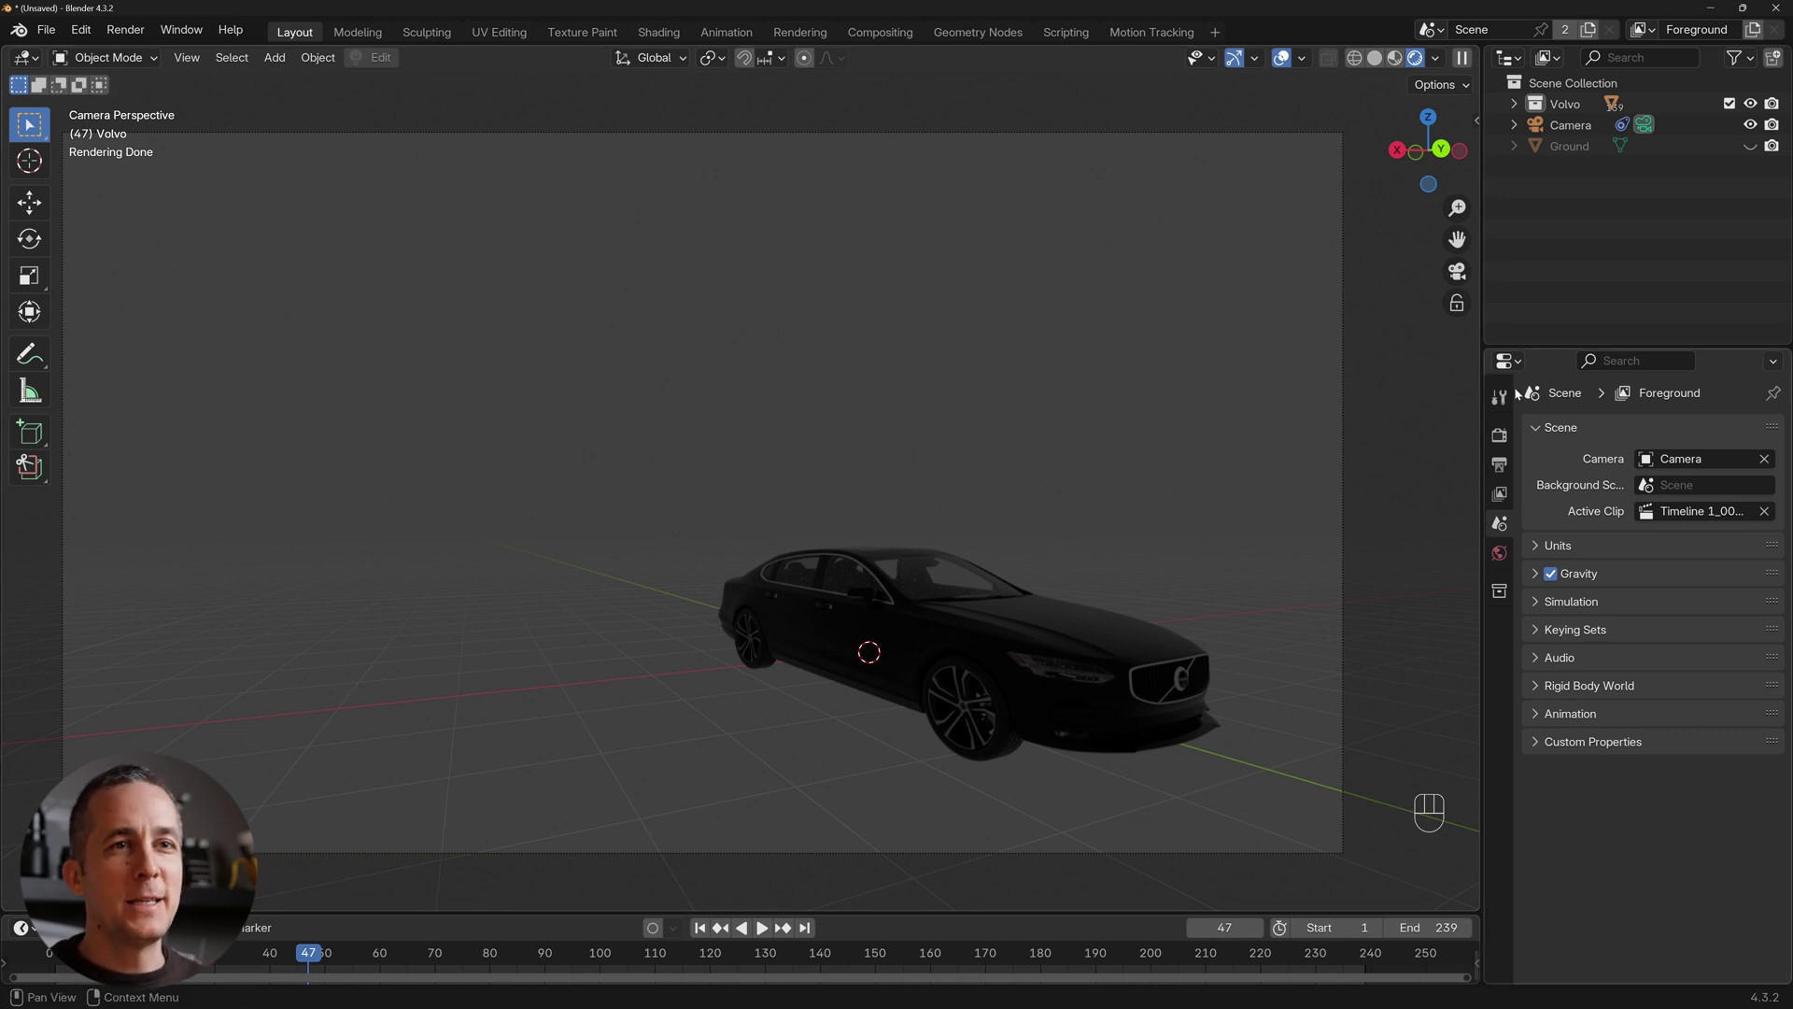
left_click(1505, 435)
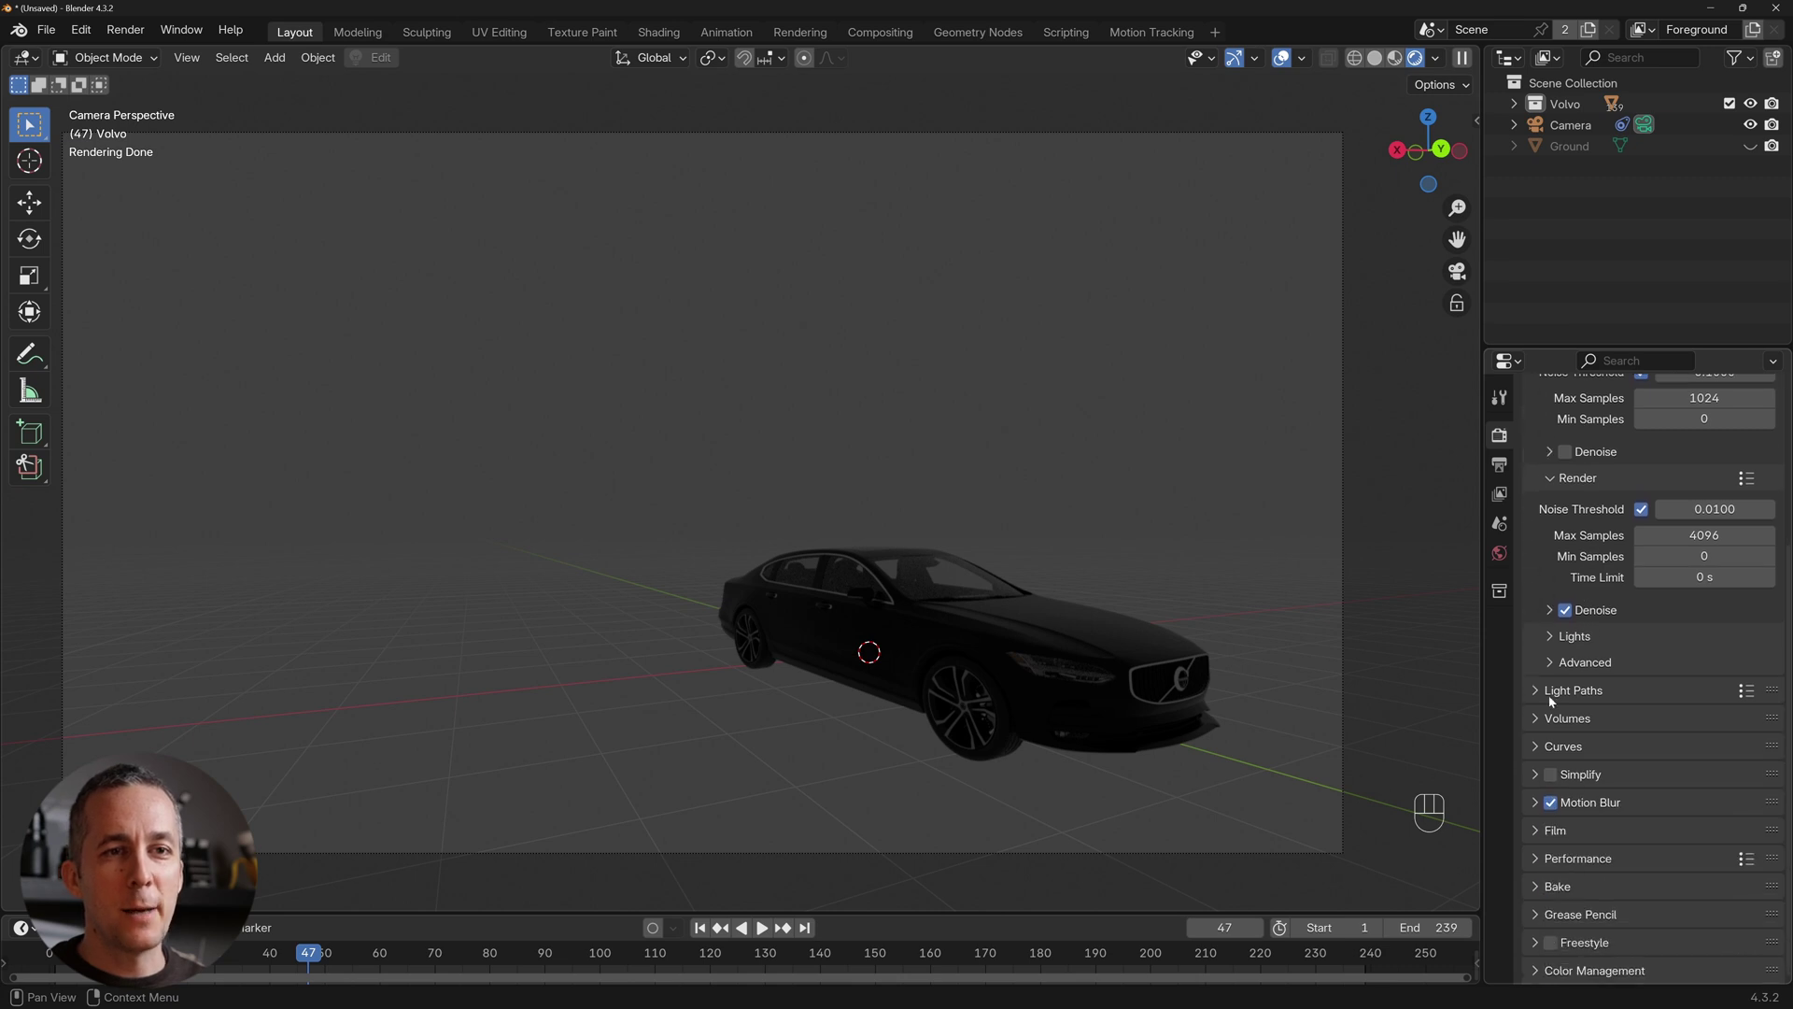
left_click(1567, 836)
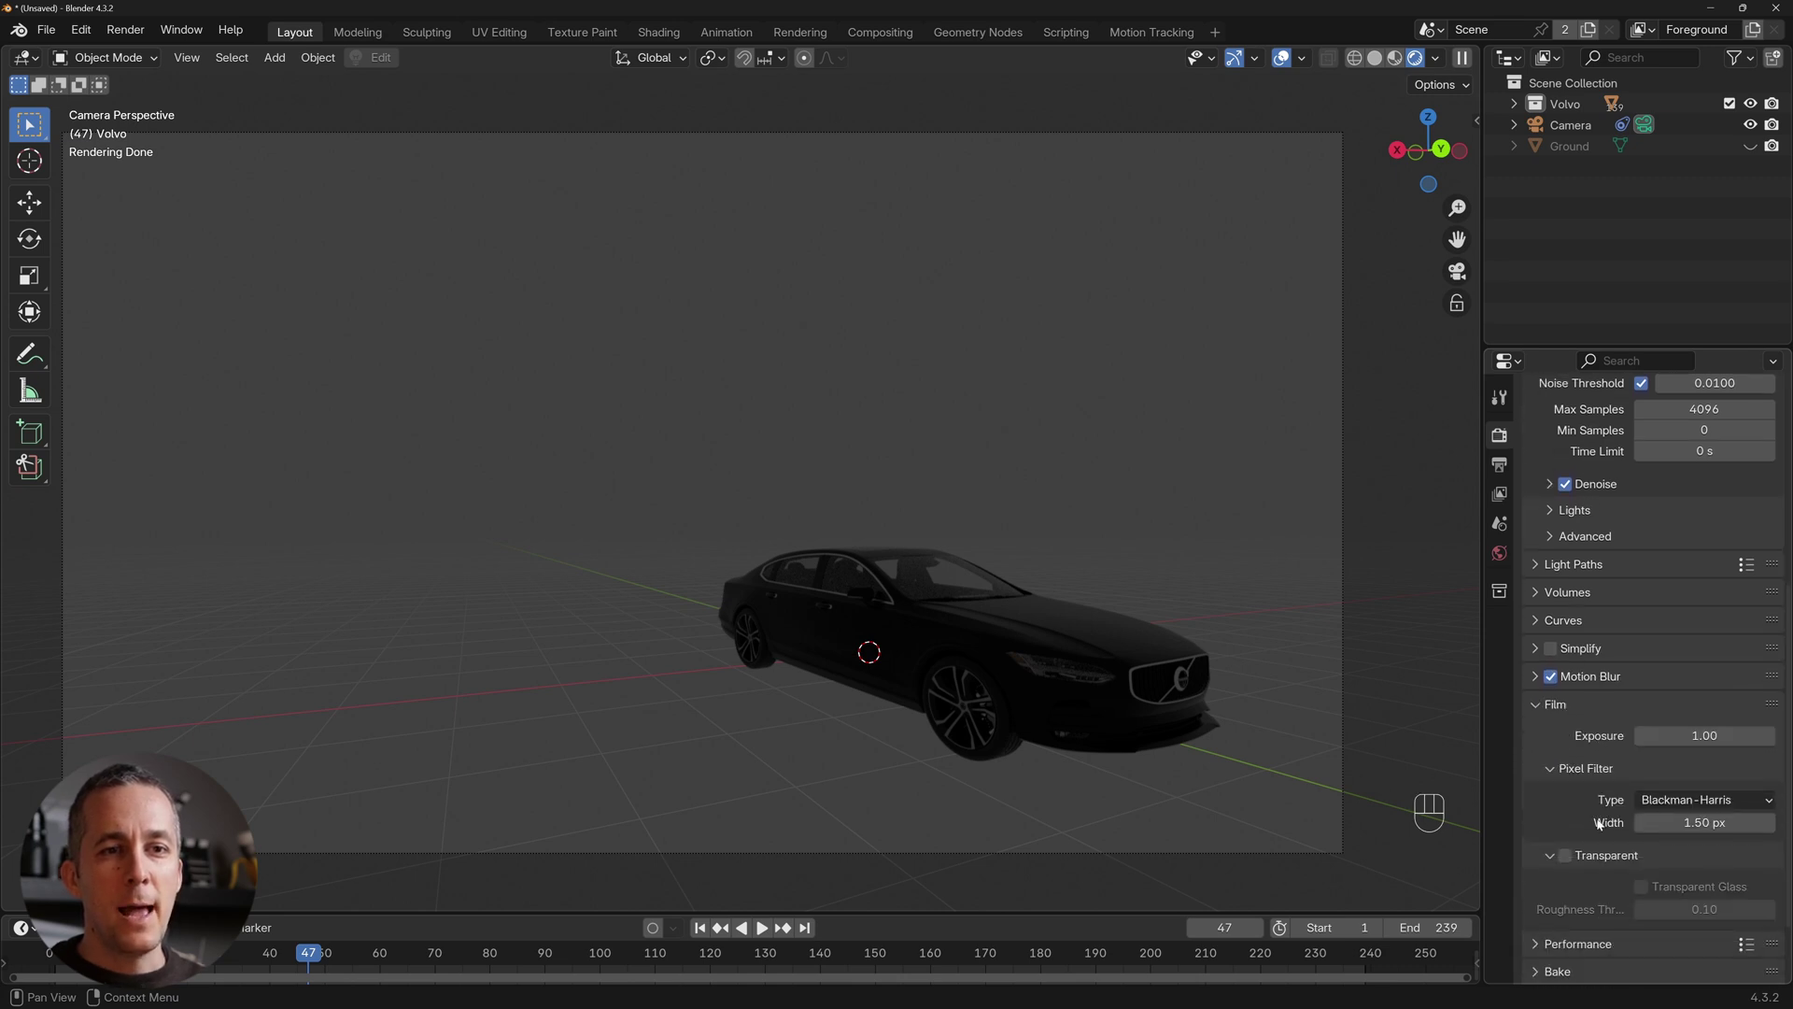
left_click(1574, 855)
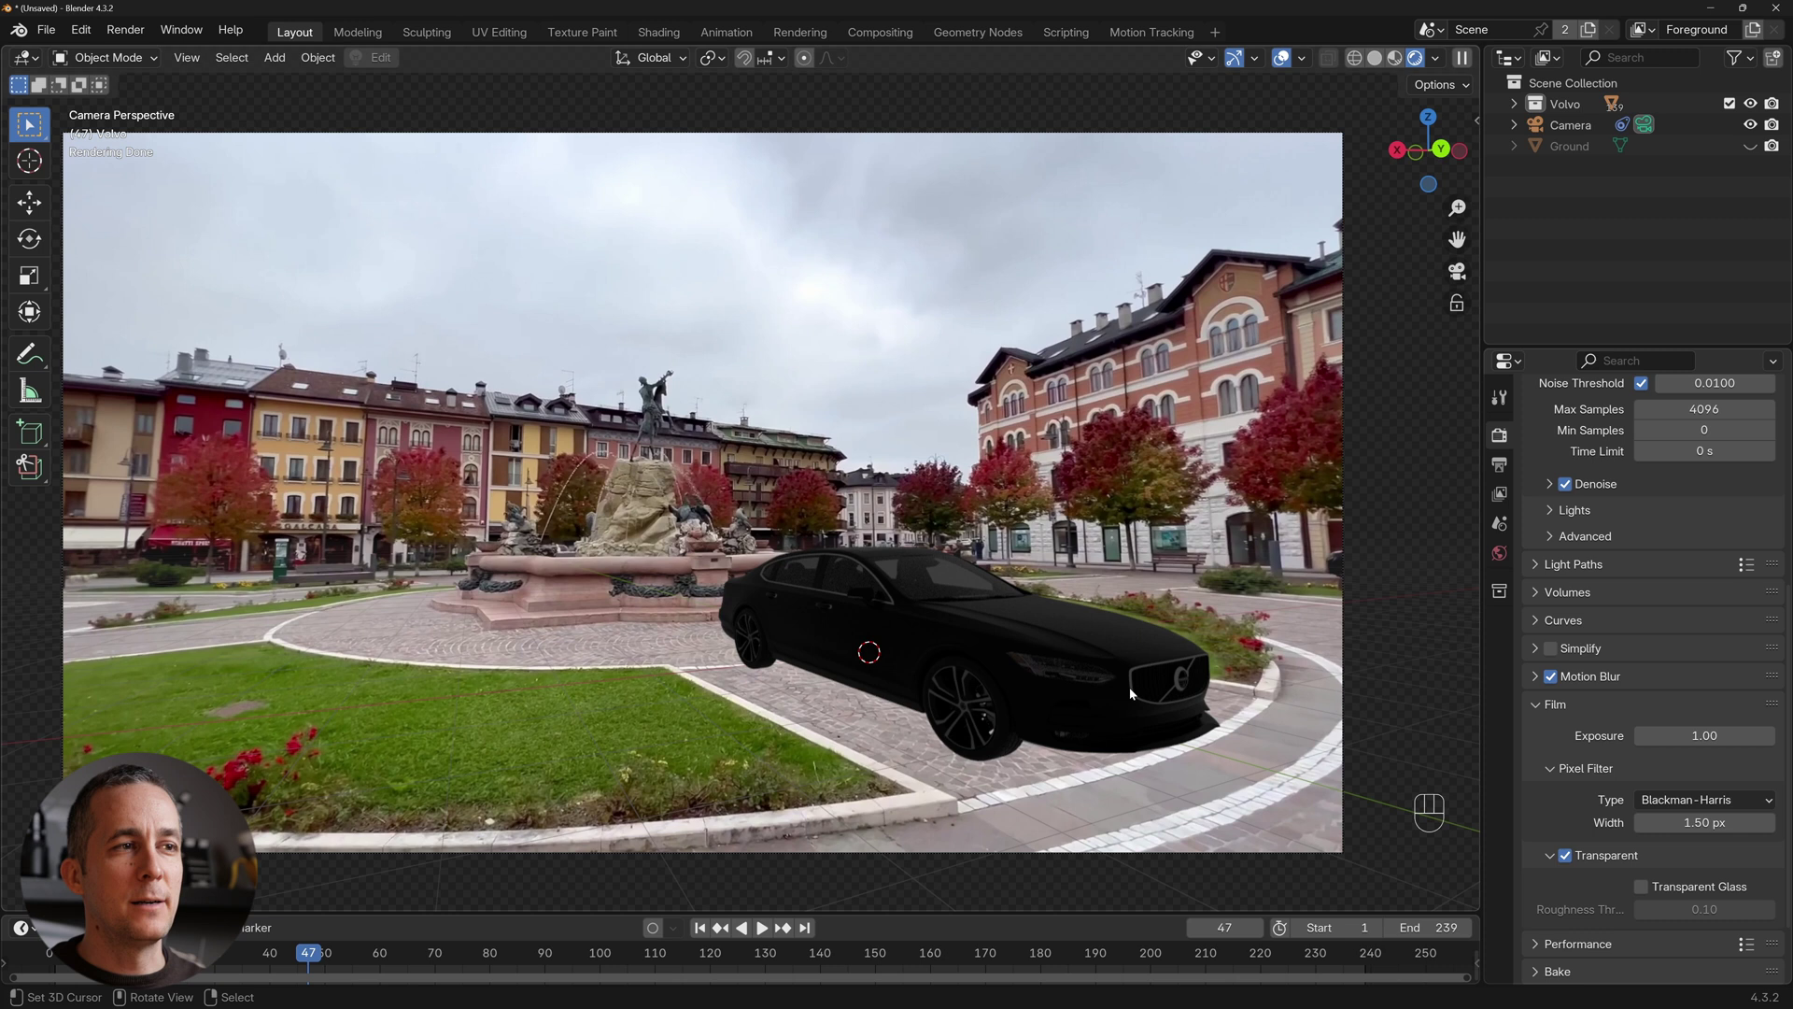
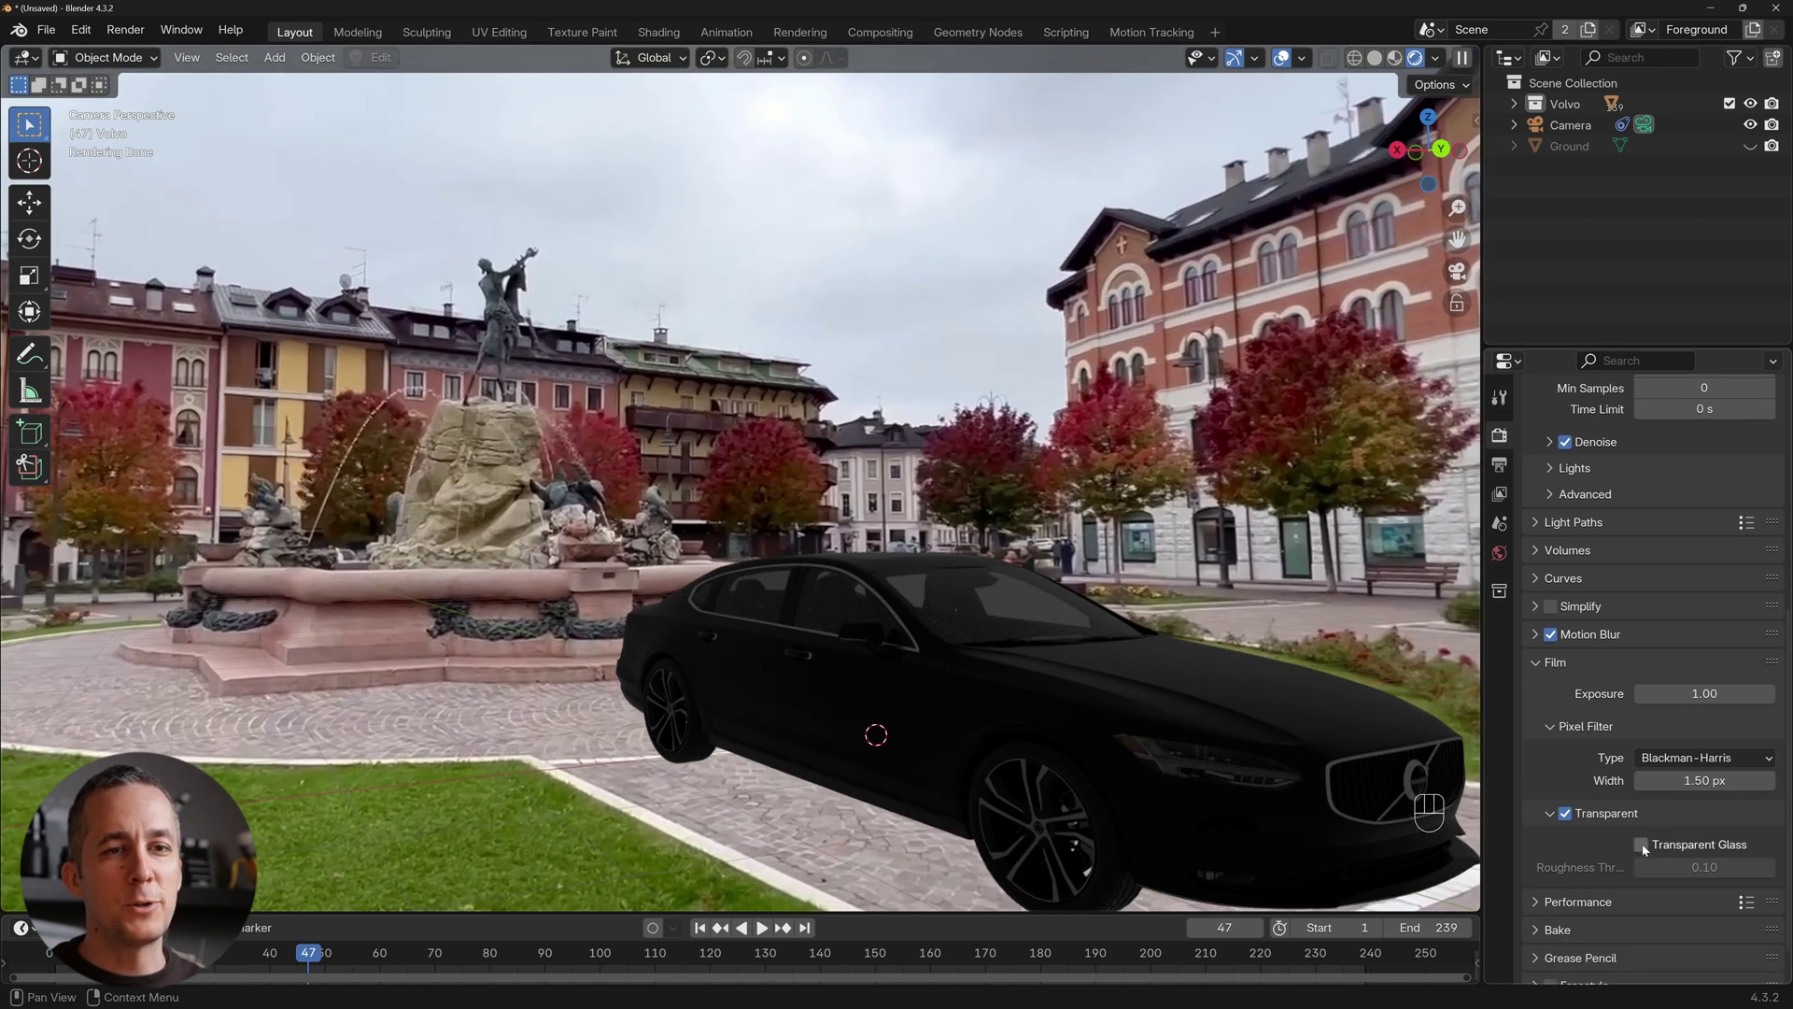
left_click(1647, 846)
middle_click(1073, 619)
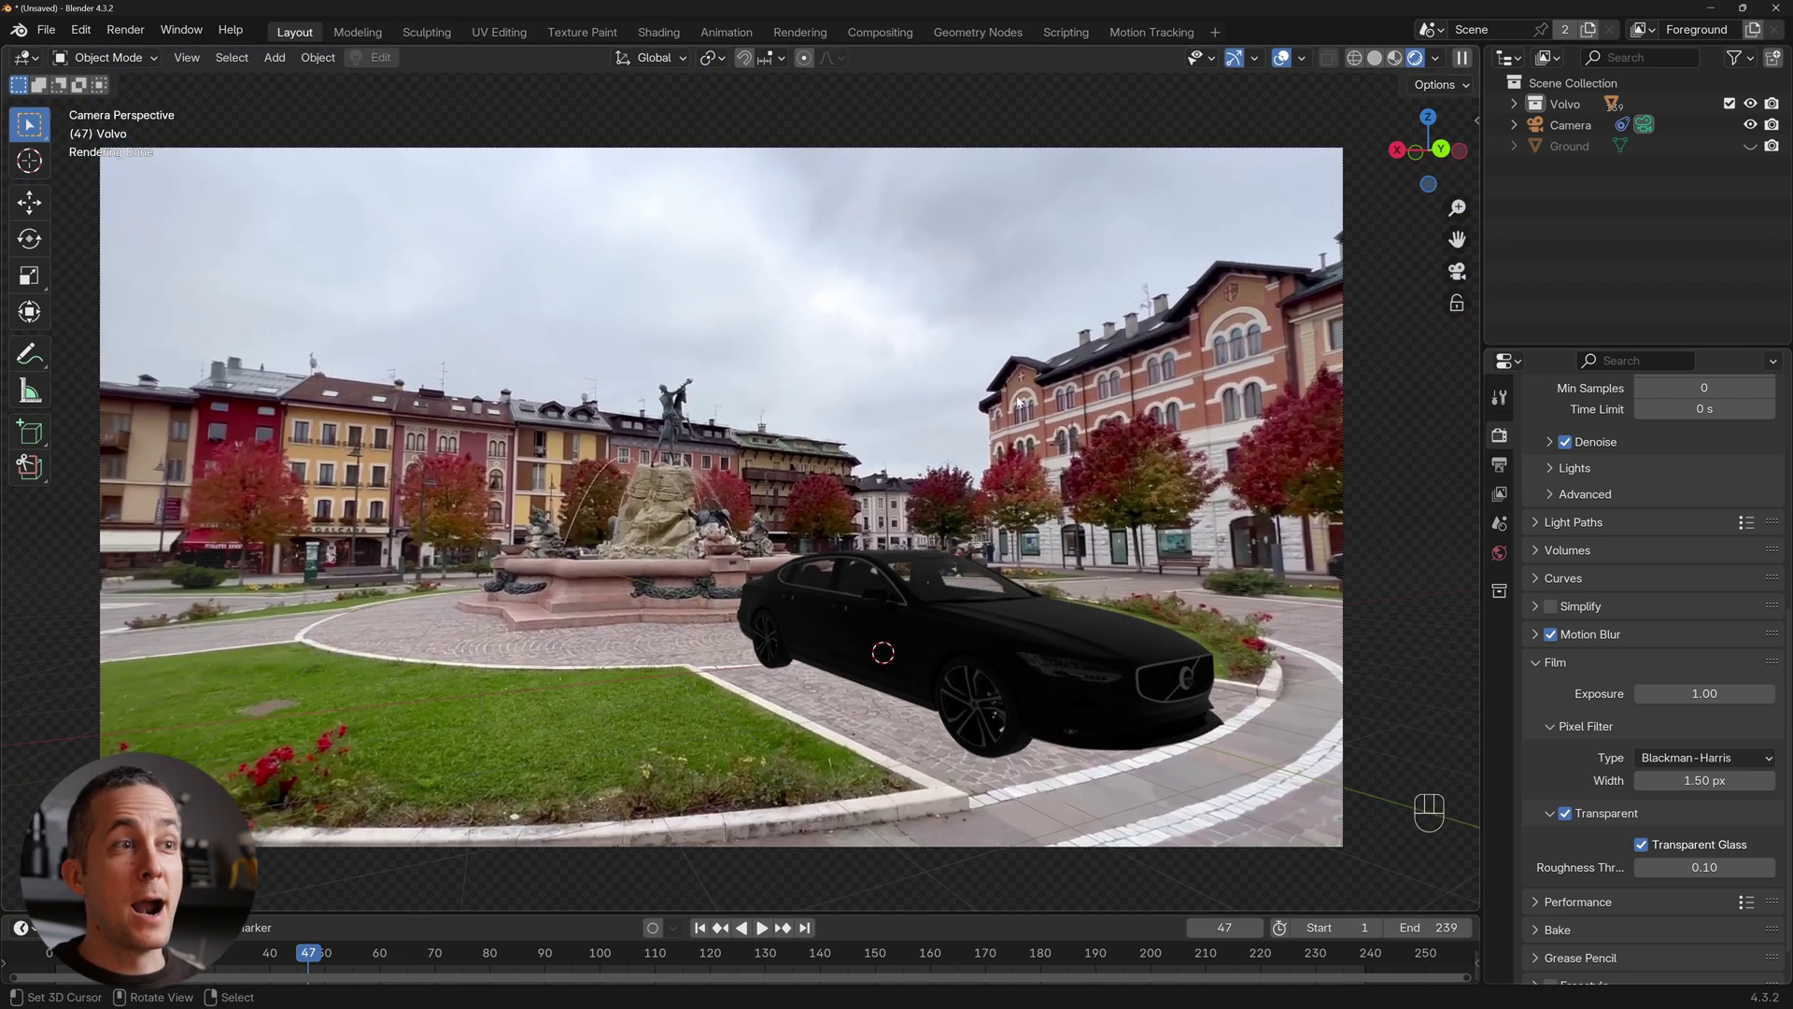
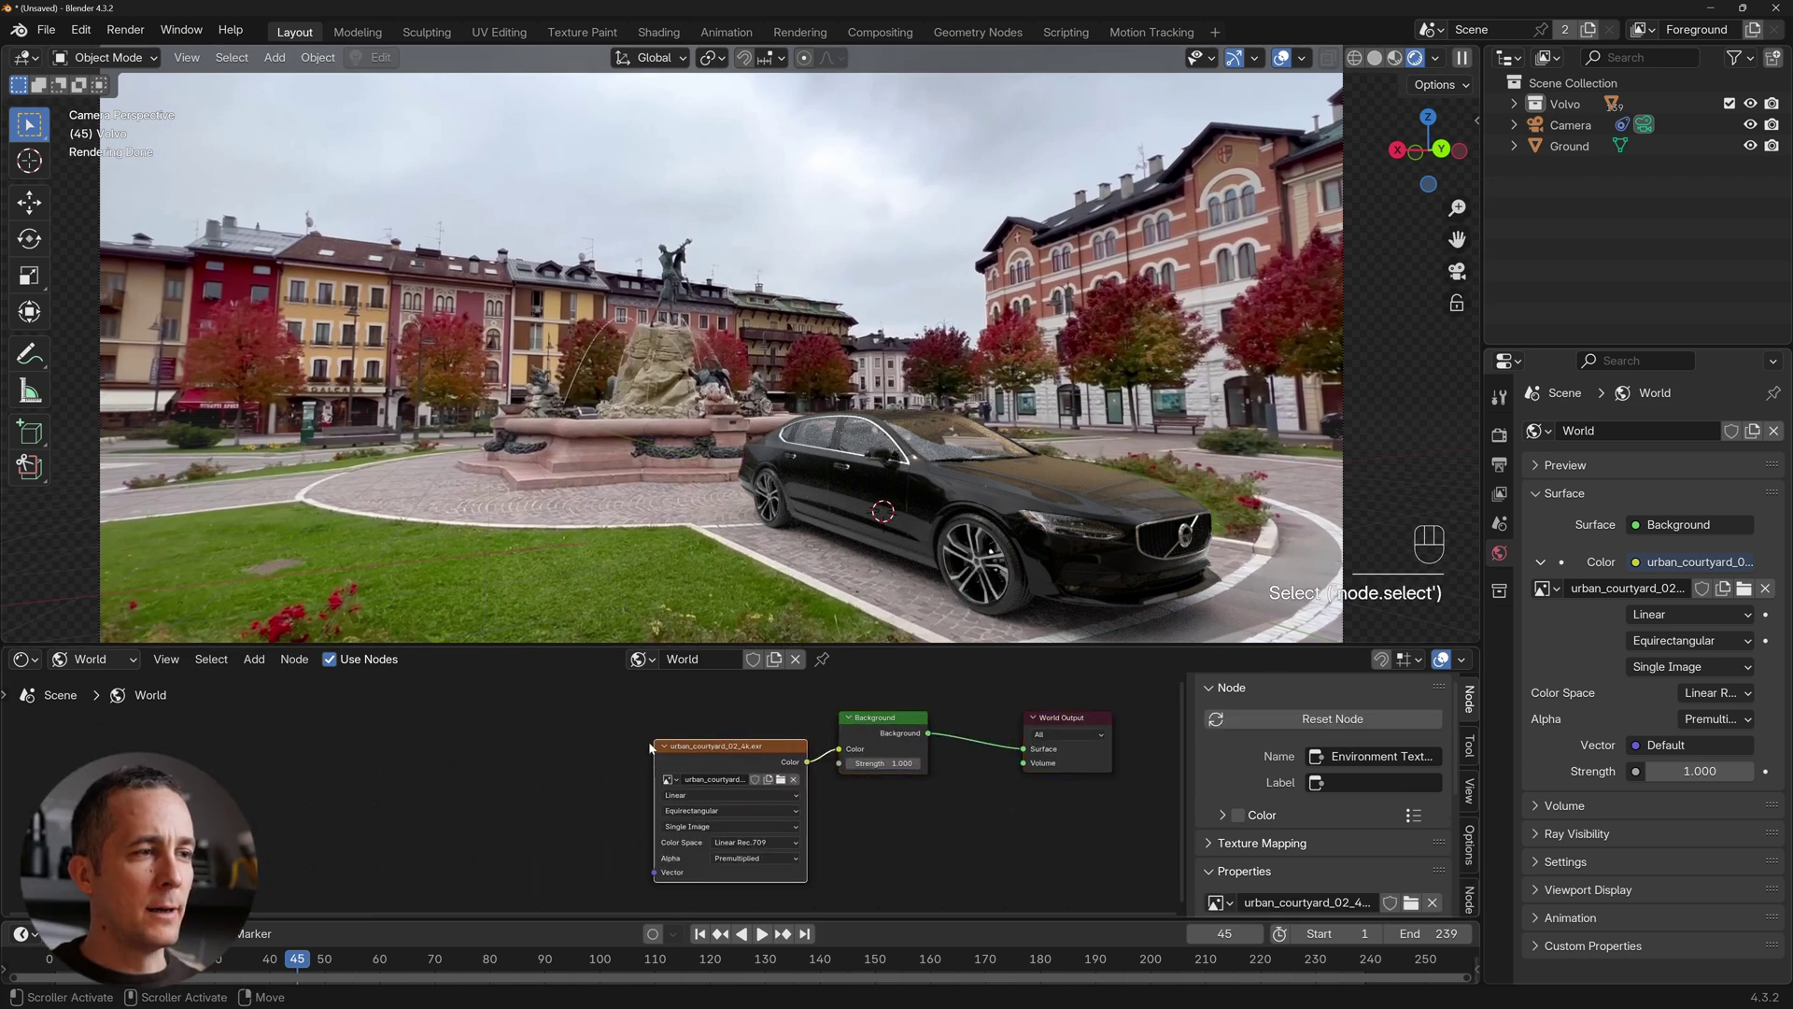
Add mapping nodes to the Environment Texture, rotate Z to -17.8°, and return to frame 47.
left_click(717, 744)
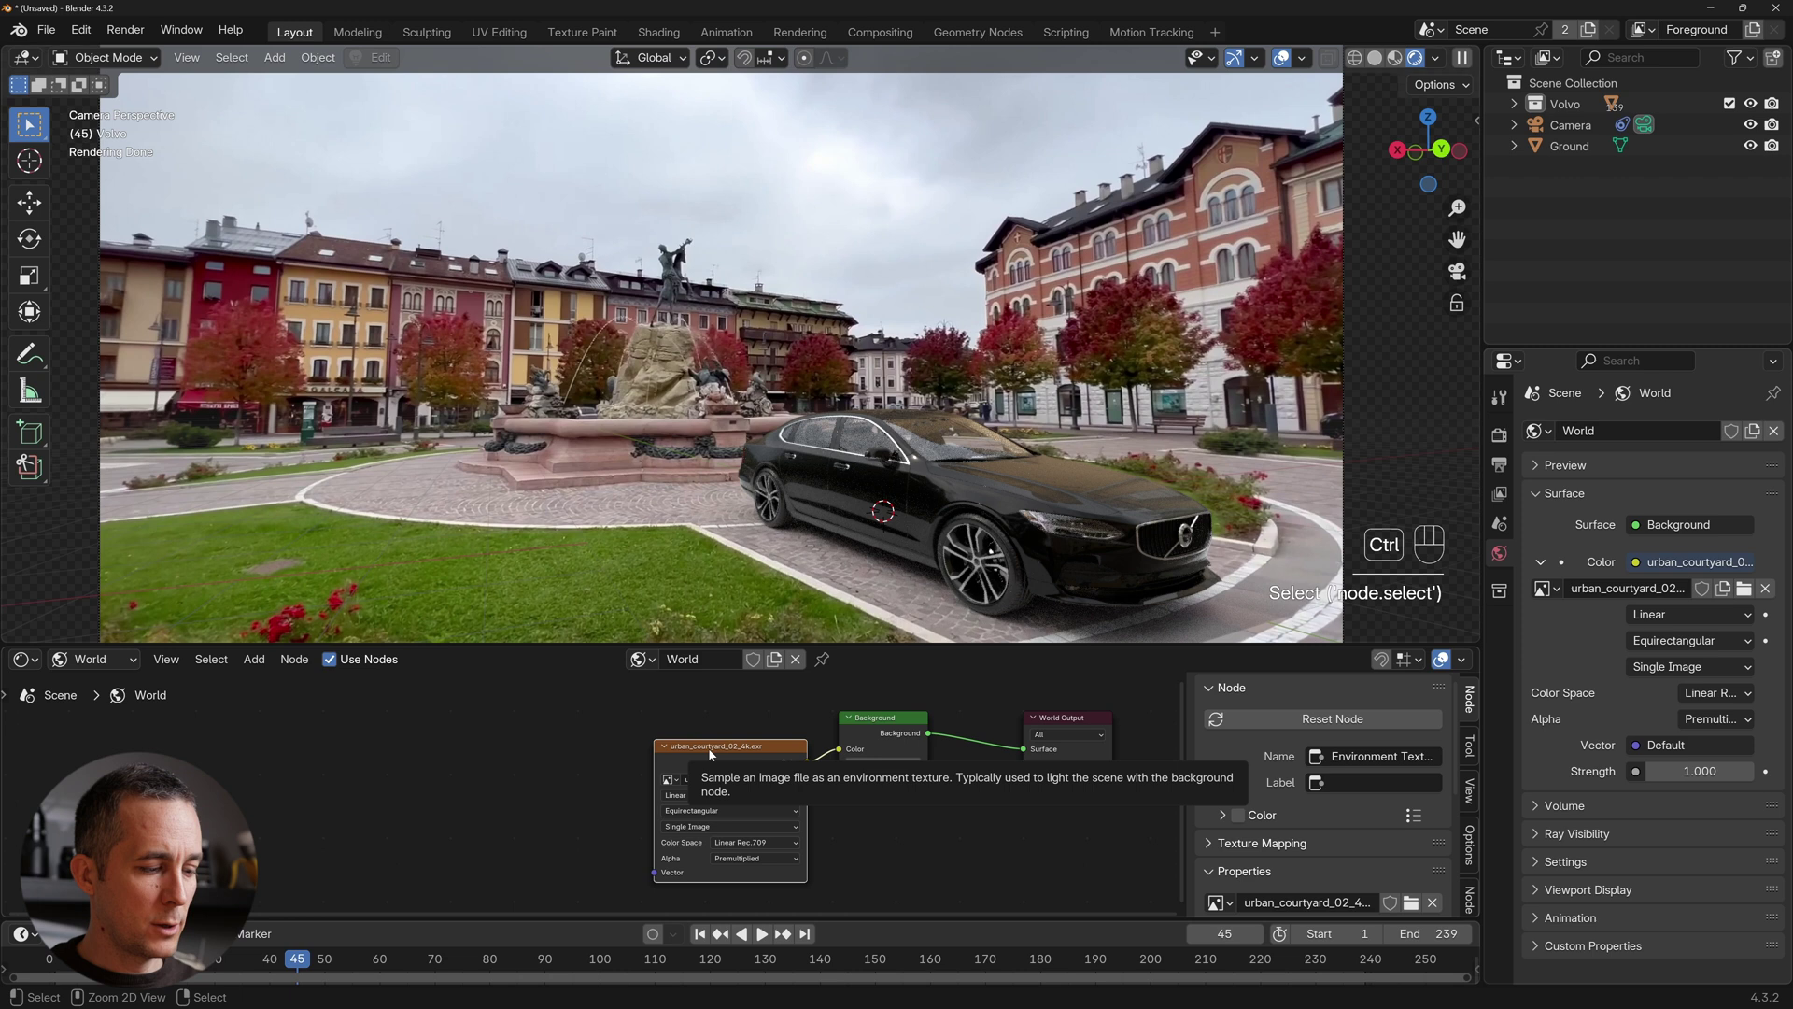
key("ctrl+t")
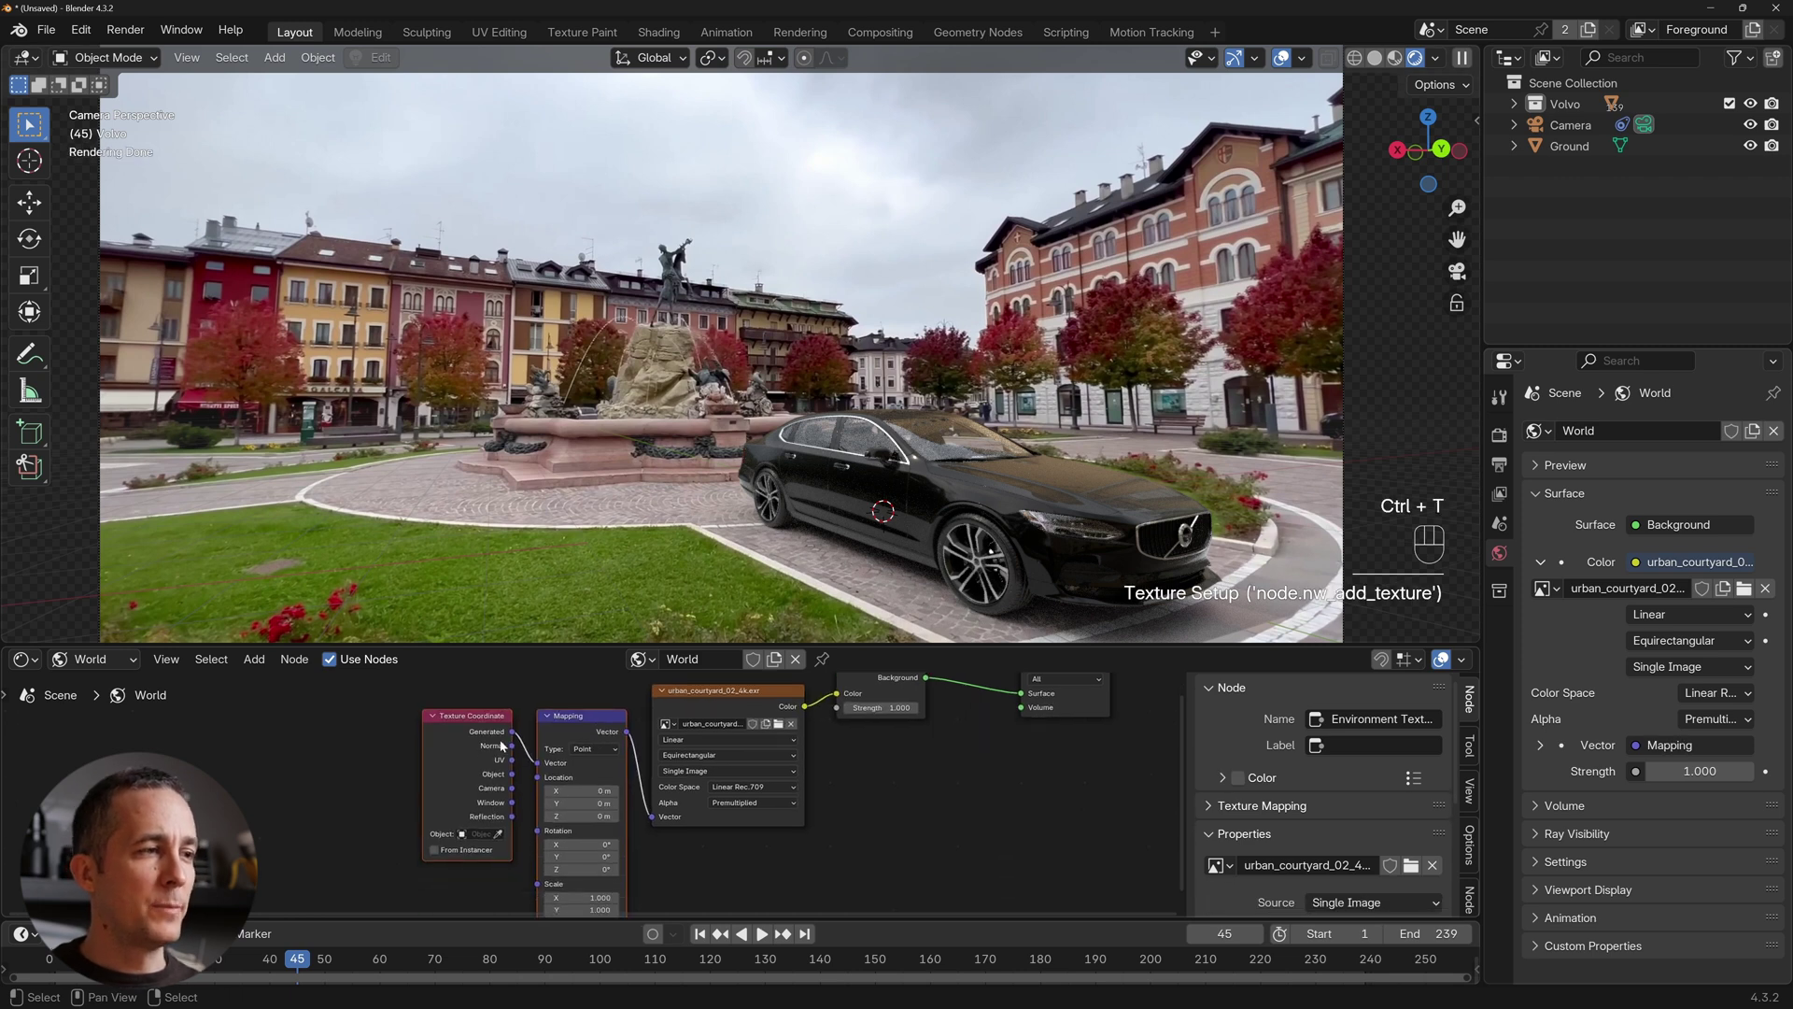
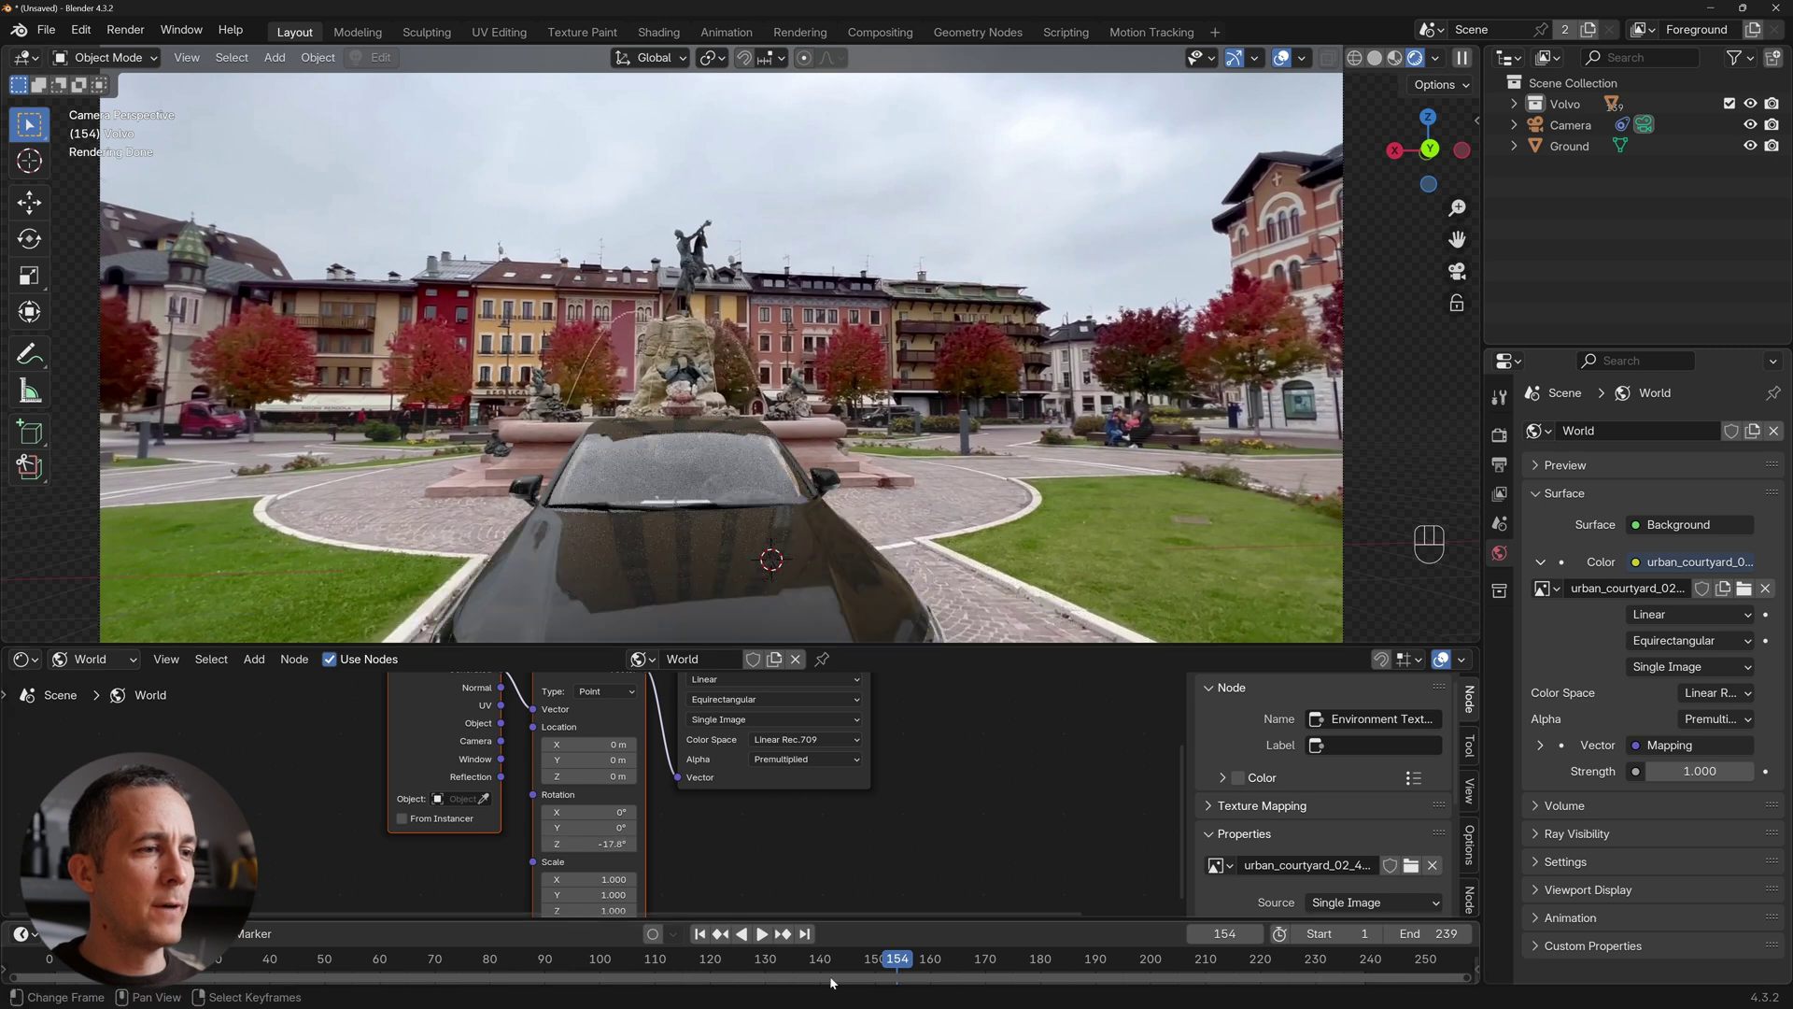
left_click_drag(901, 962, 1065, 960)
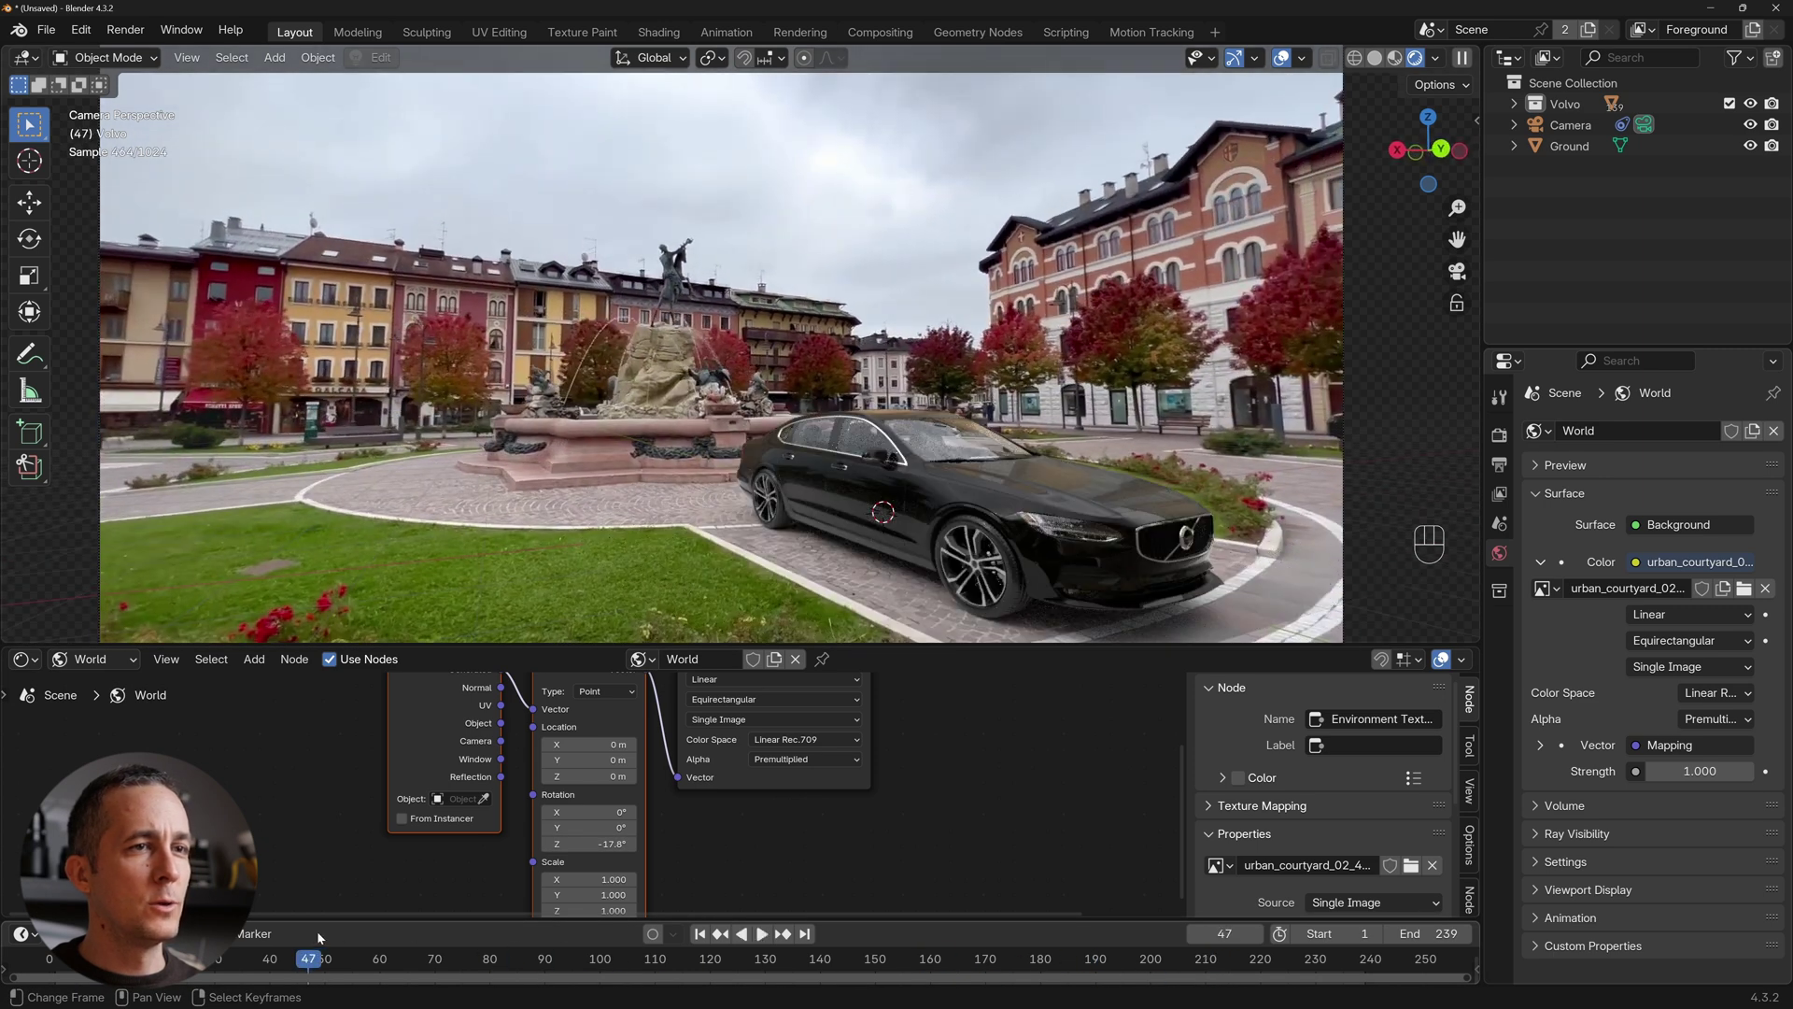
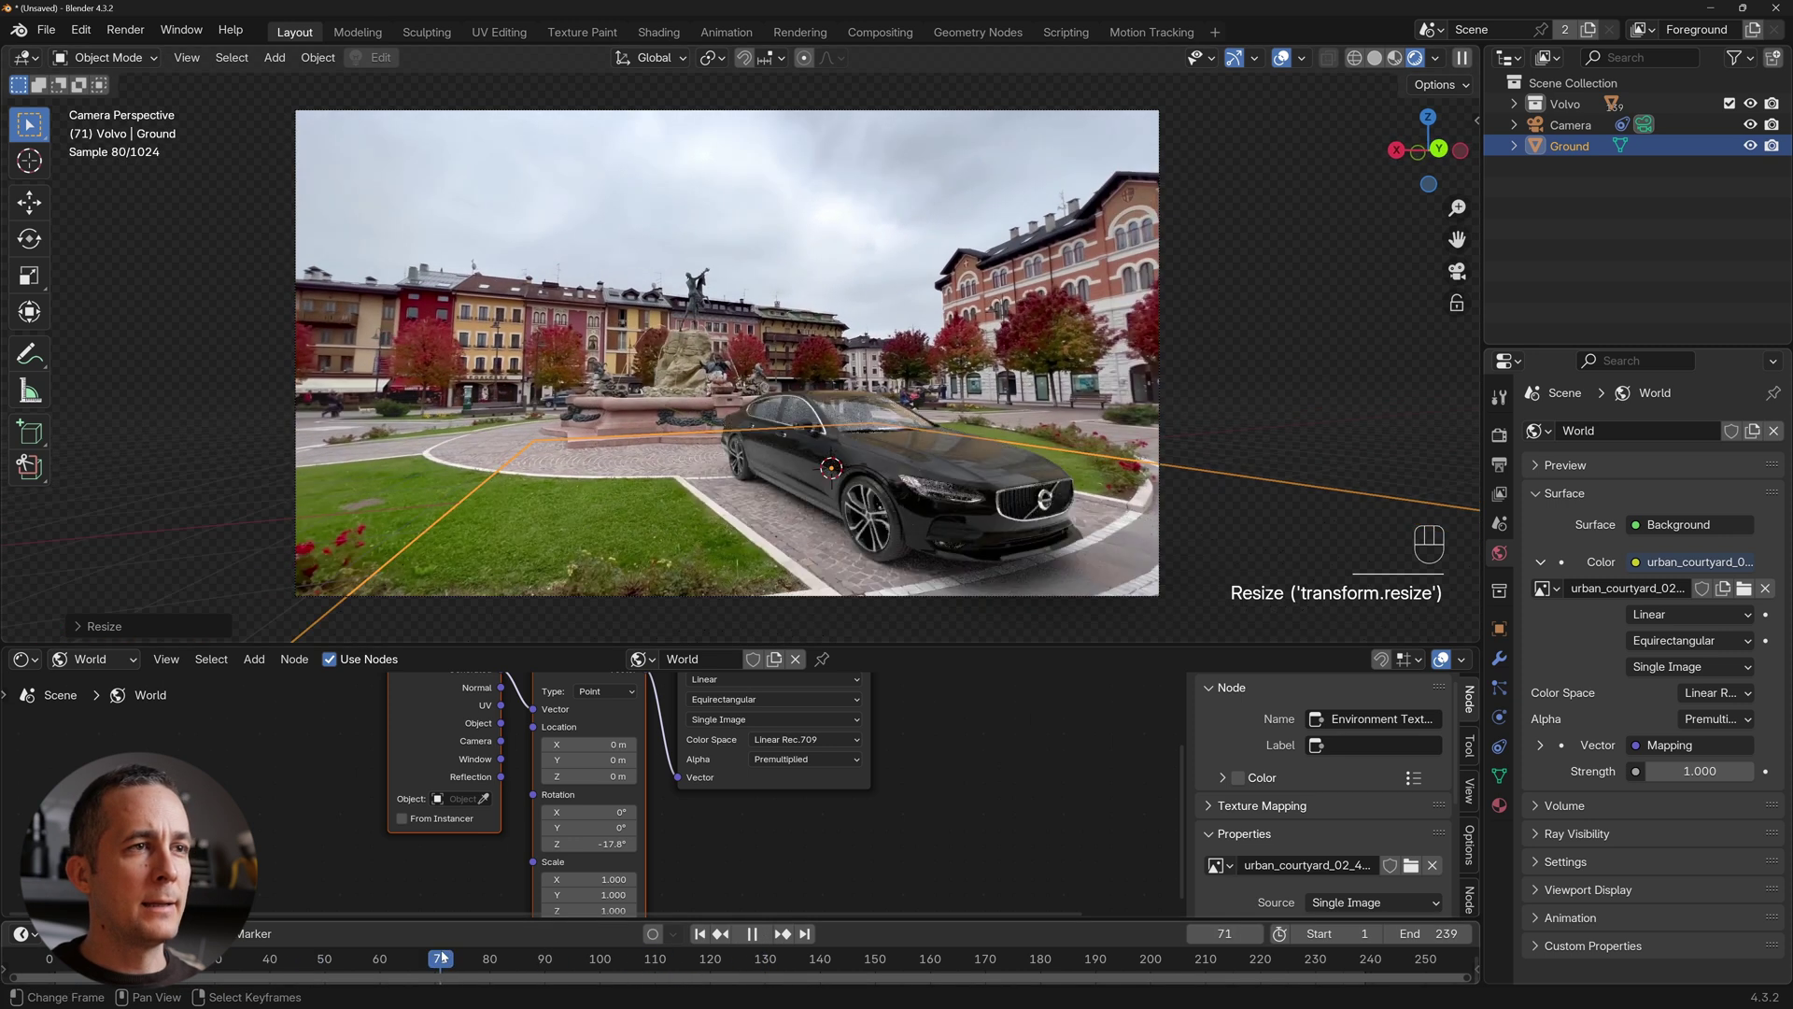
Change the Car Paint material's base colour from black to a deep blue.
left_click_drag(1074, 391, 956, 462)
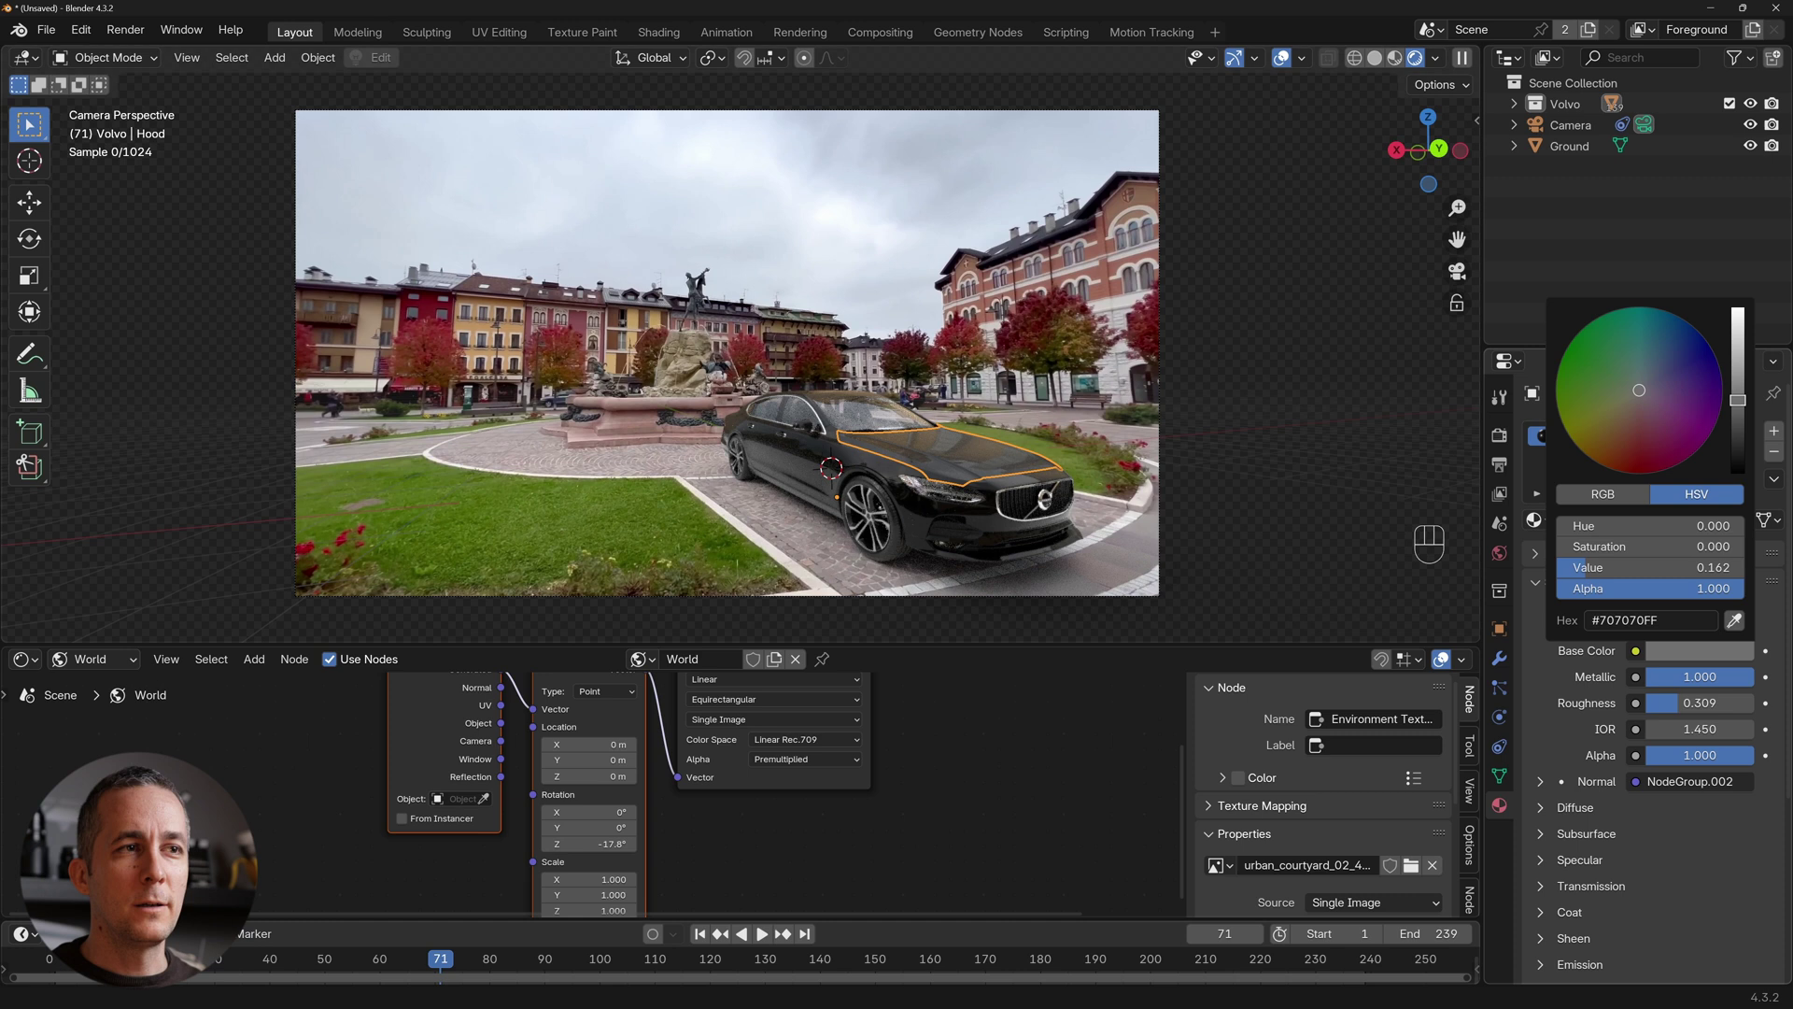
left_click(1198, 434)
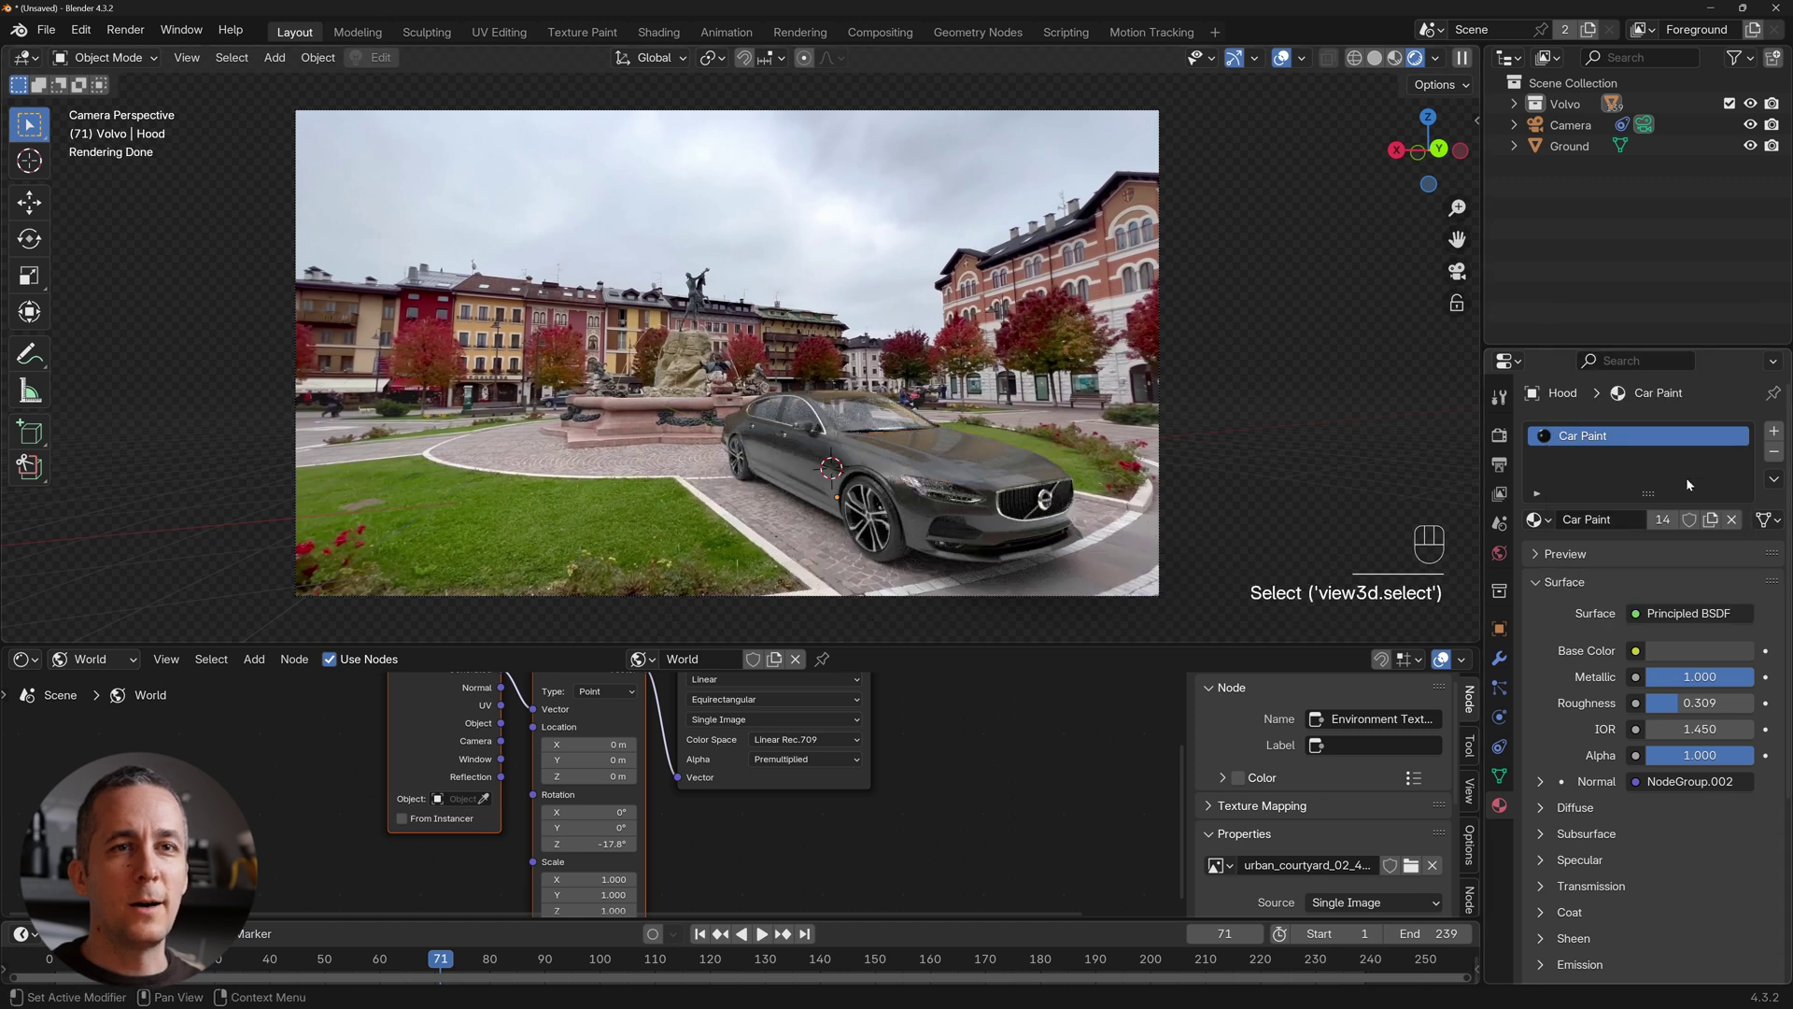
left_click(1674, 654)
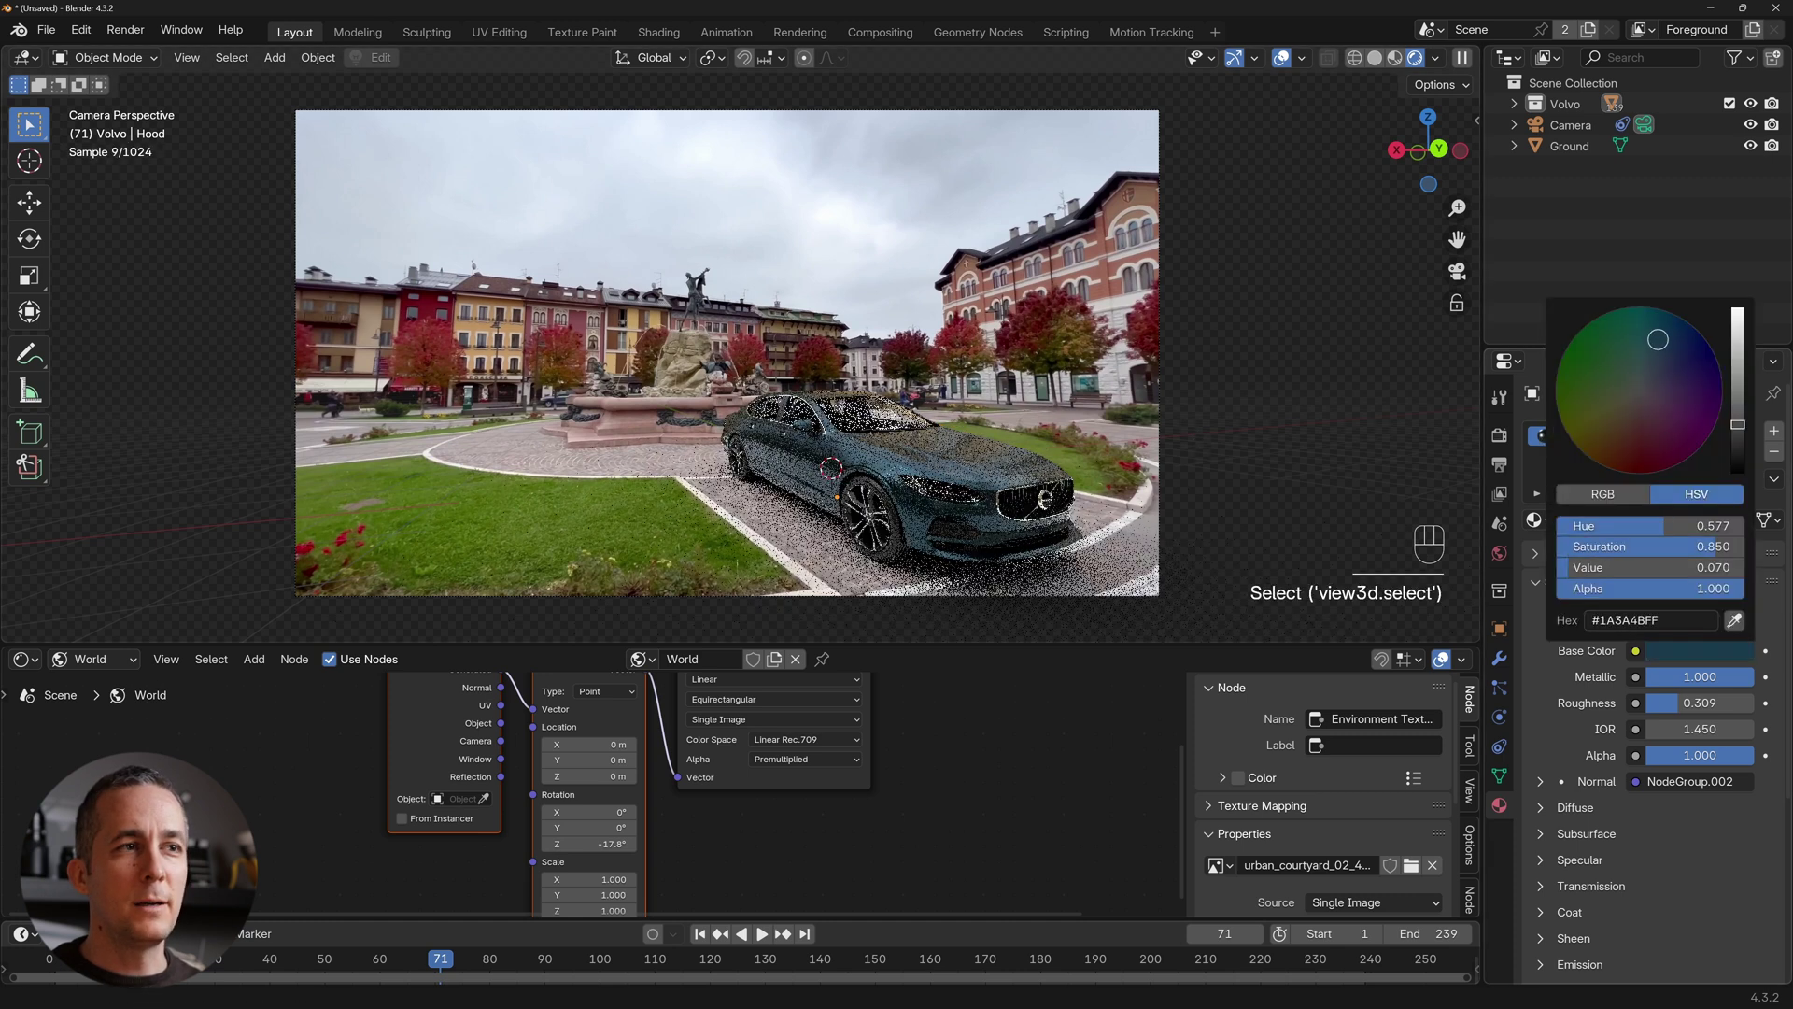
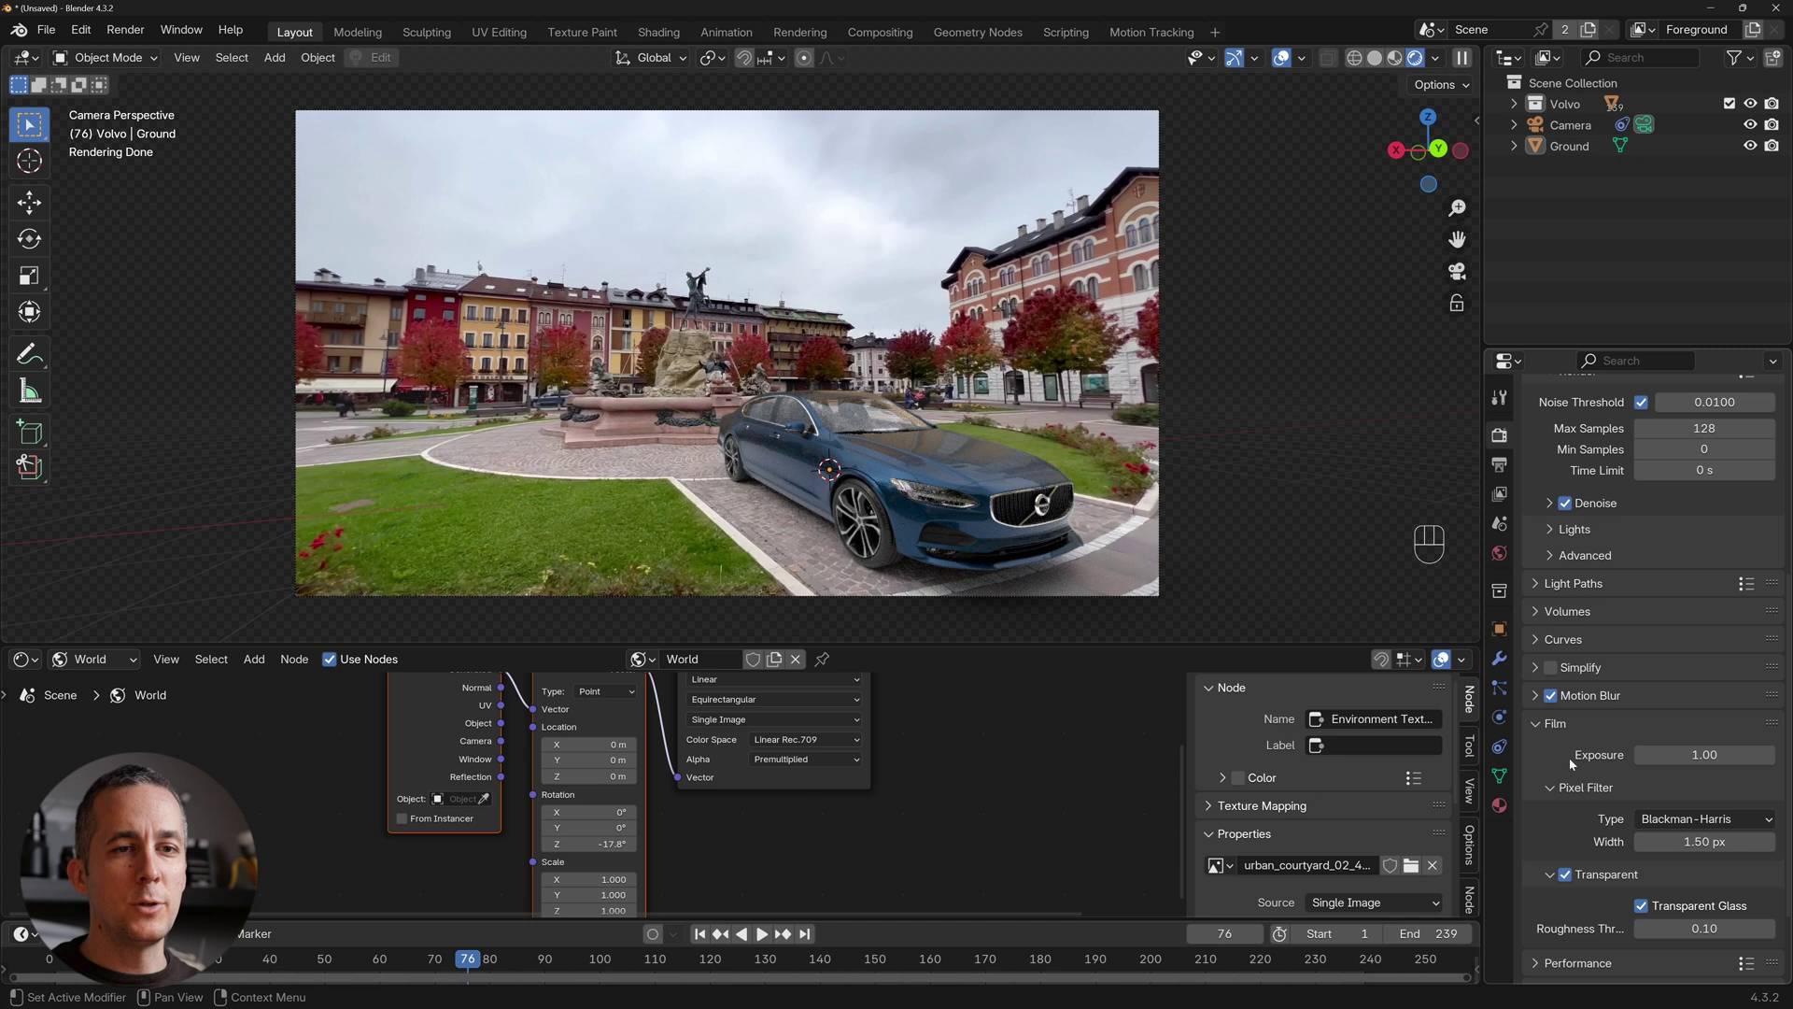
Tick Persistent Data under Performance > Final Render.
left_click(1586, 863)
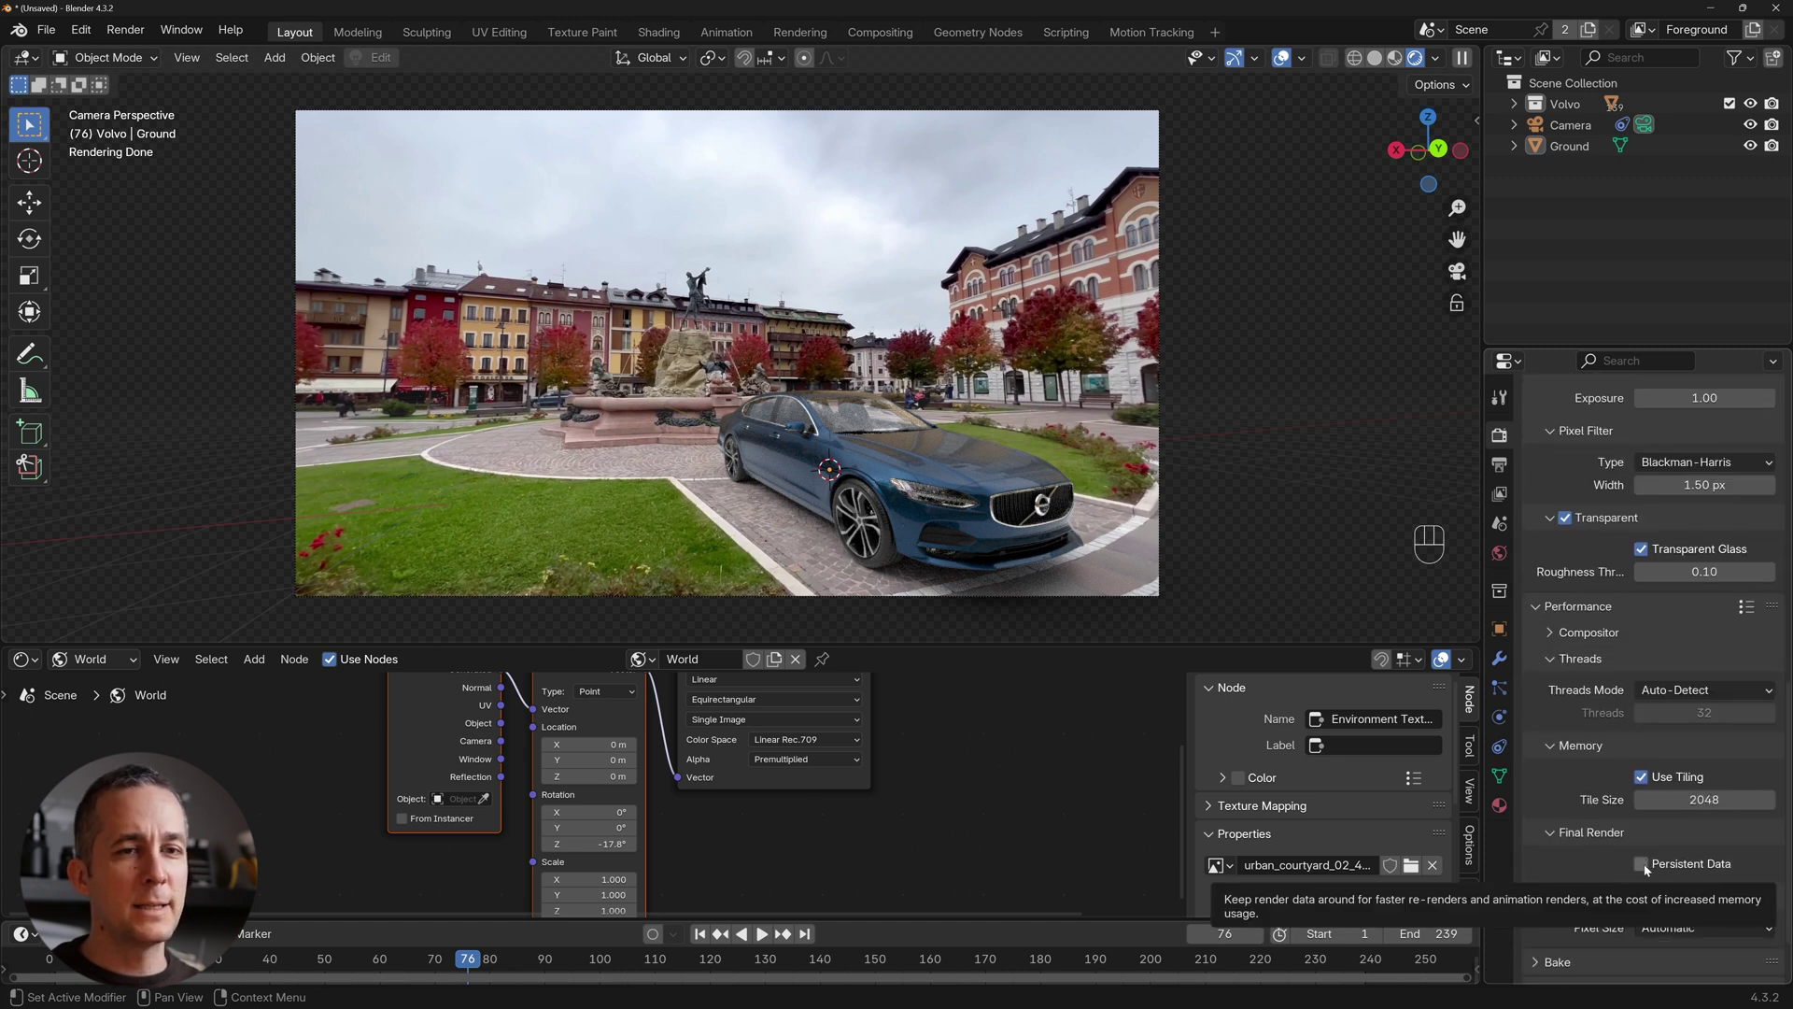
left_click(1649, 868)
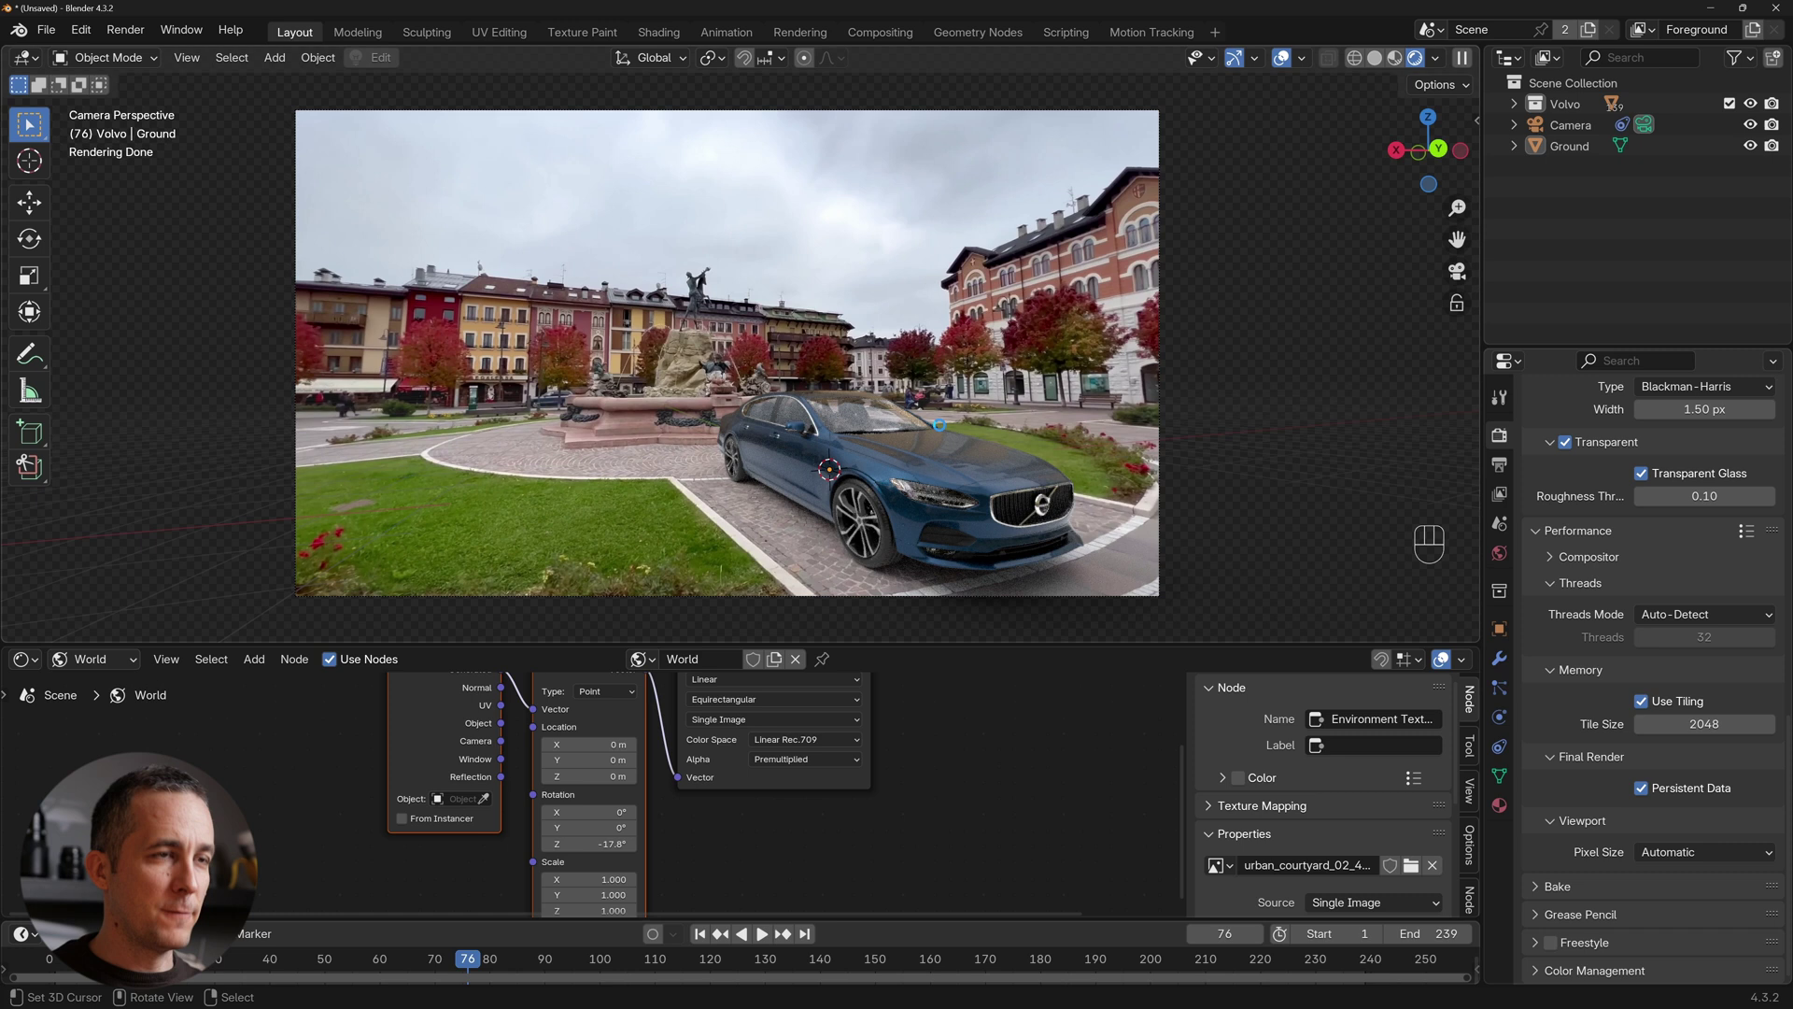
Render frame 76 with F12 to preview the composite.
key("F12")
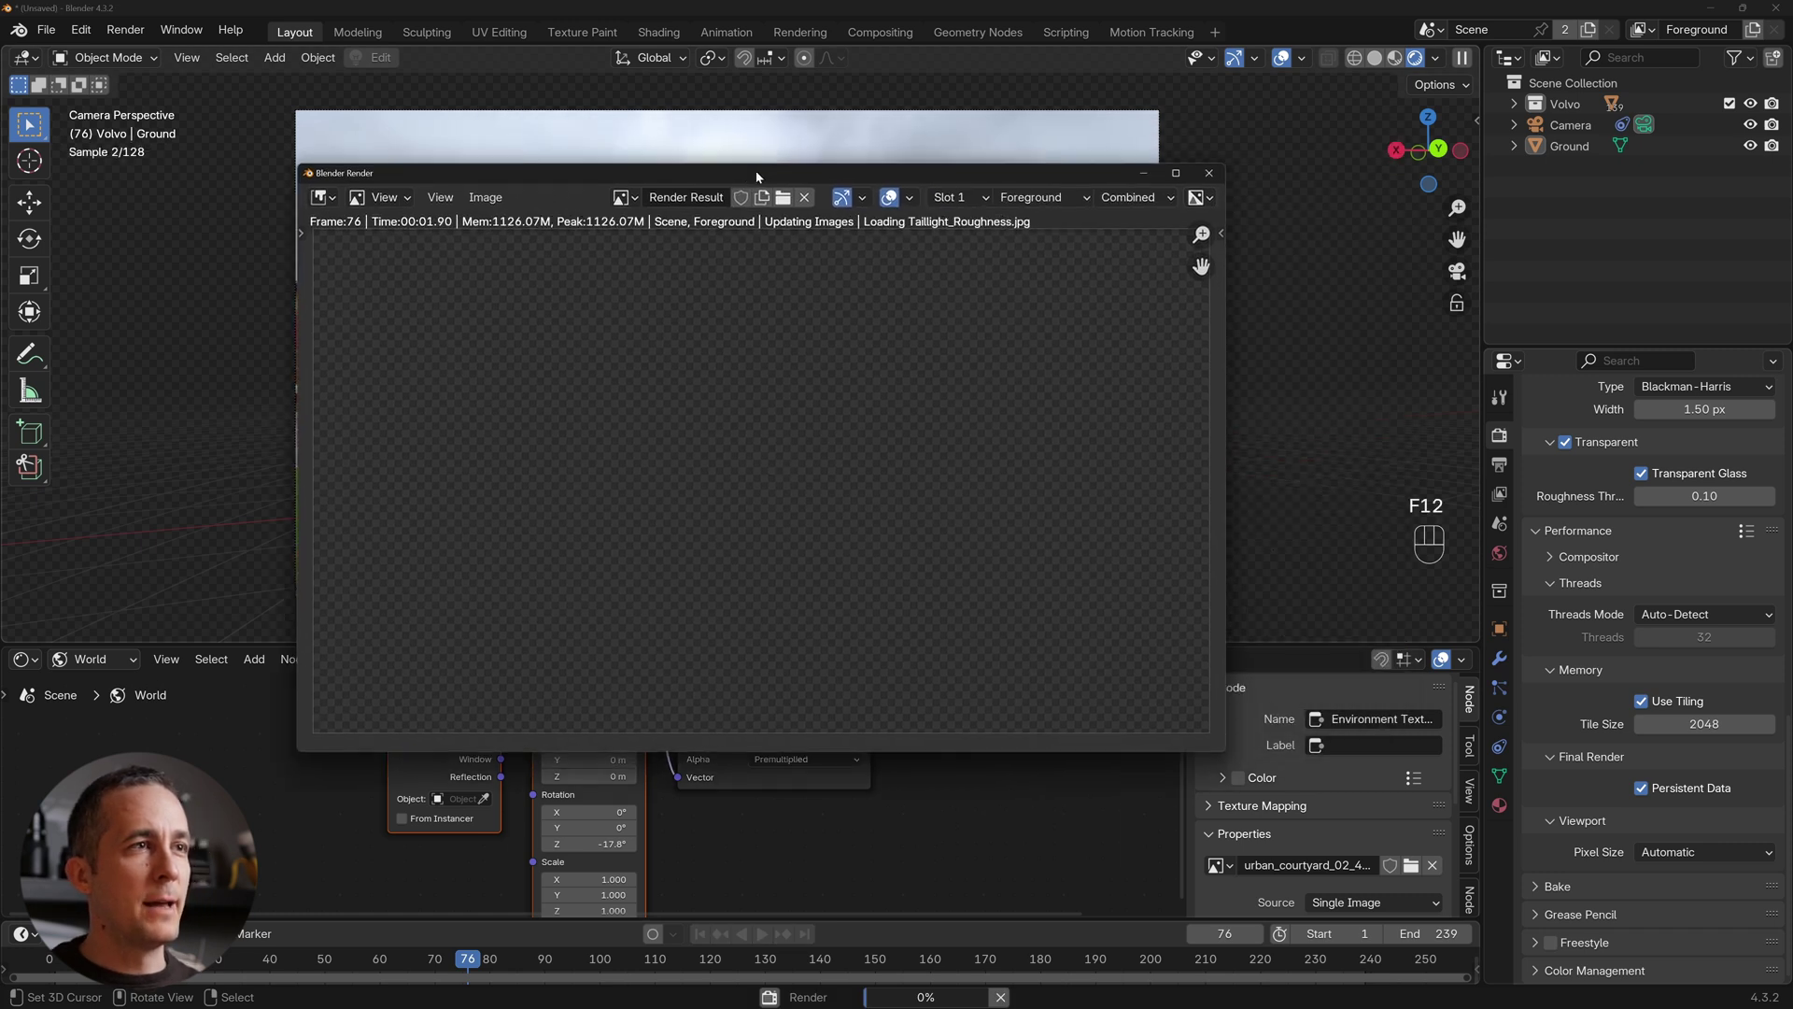
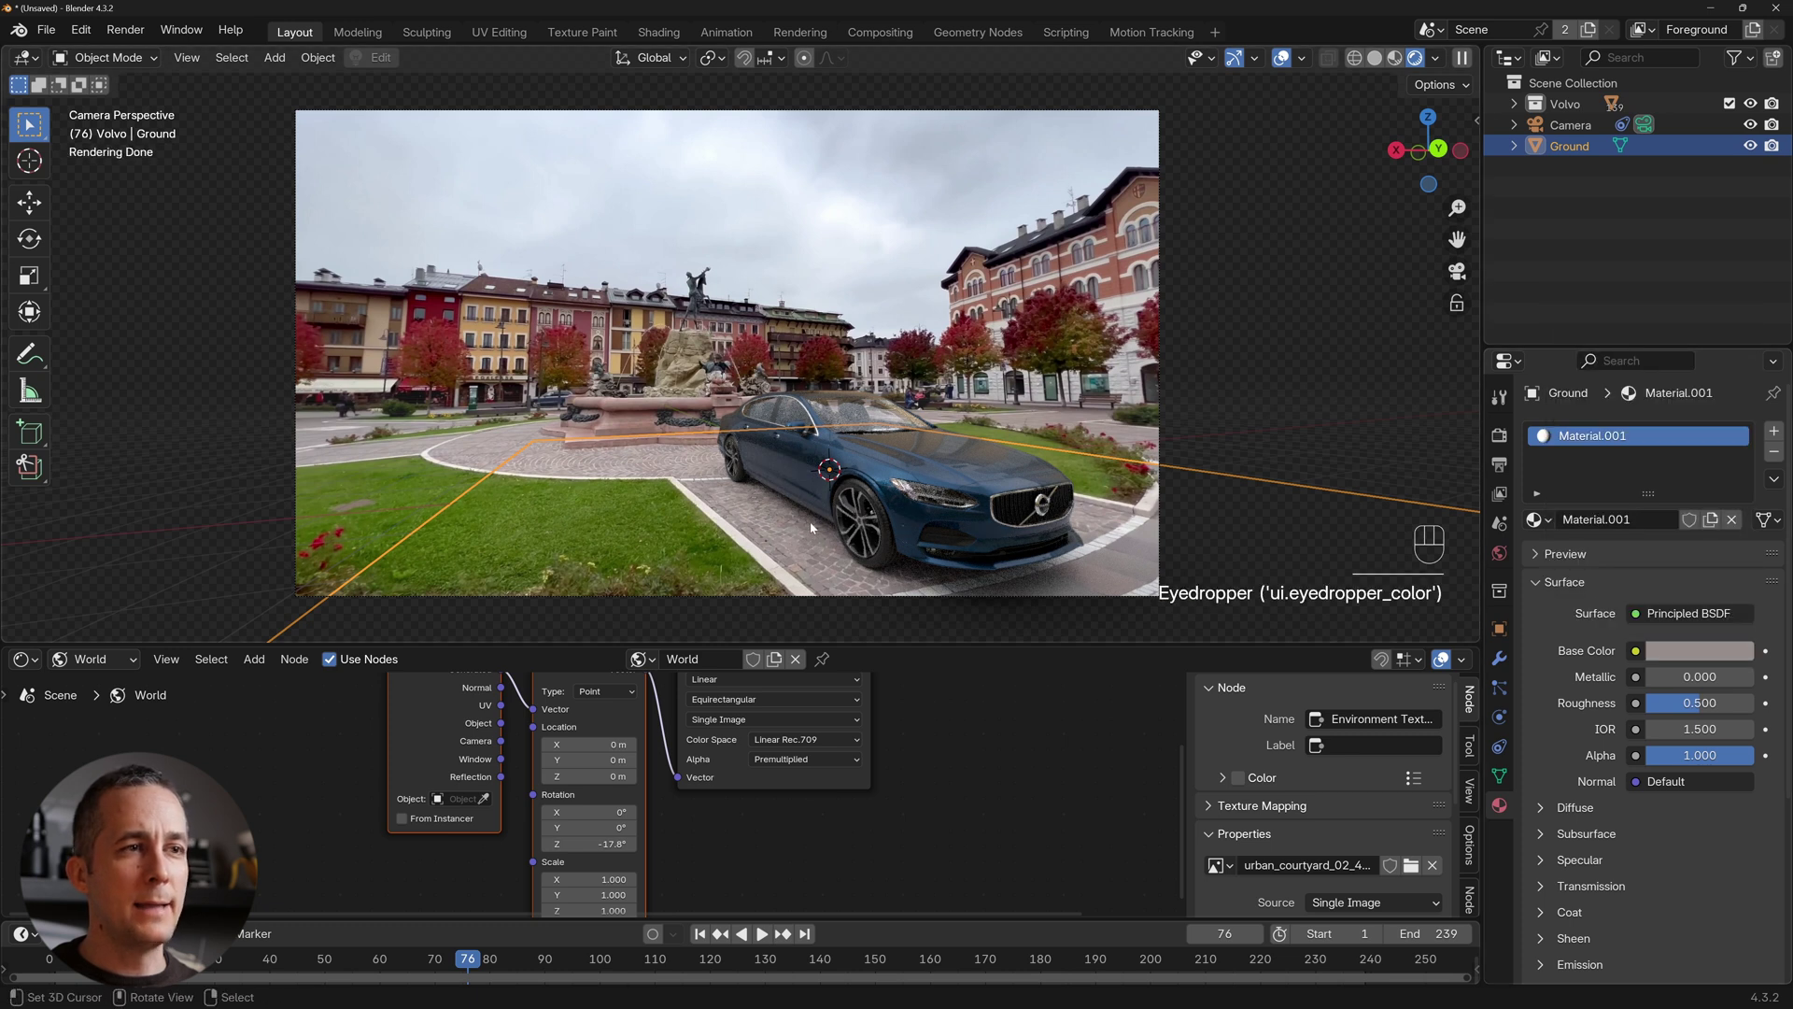
Set the Ground material's 0.5 field to 1.0 and show the Output Properties with PNG format.
left_click(1707, 705)
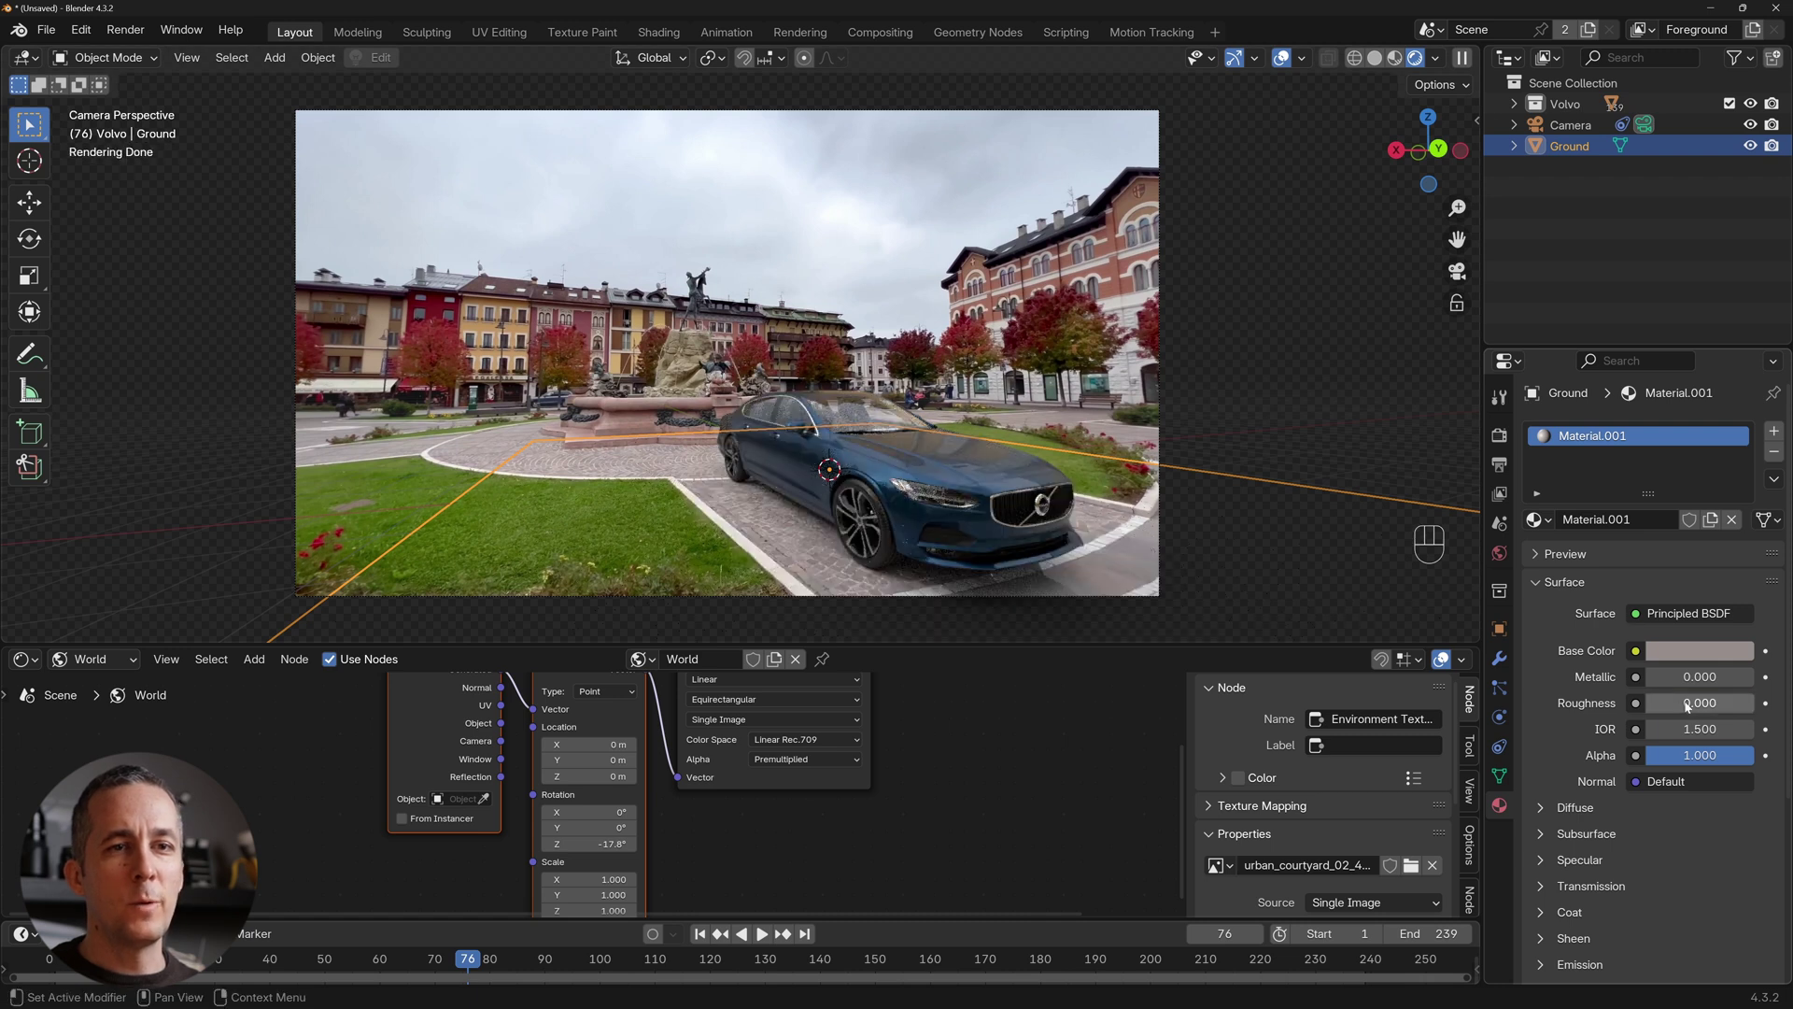
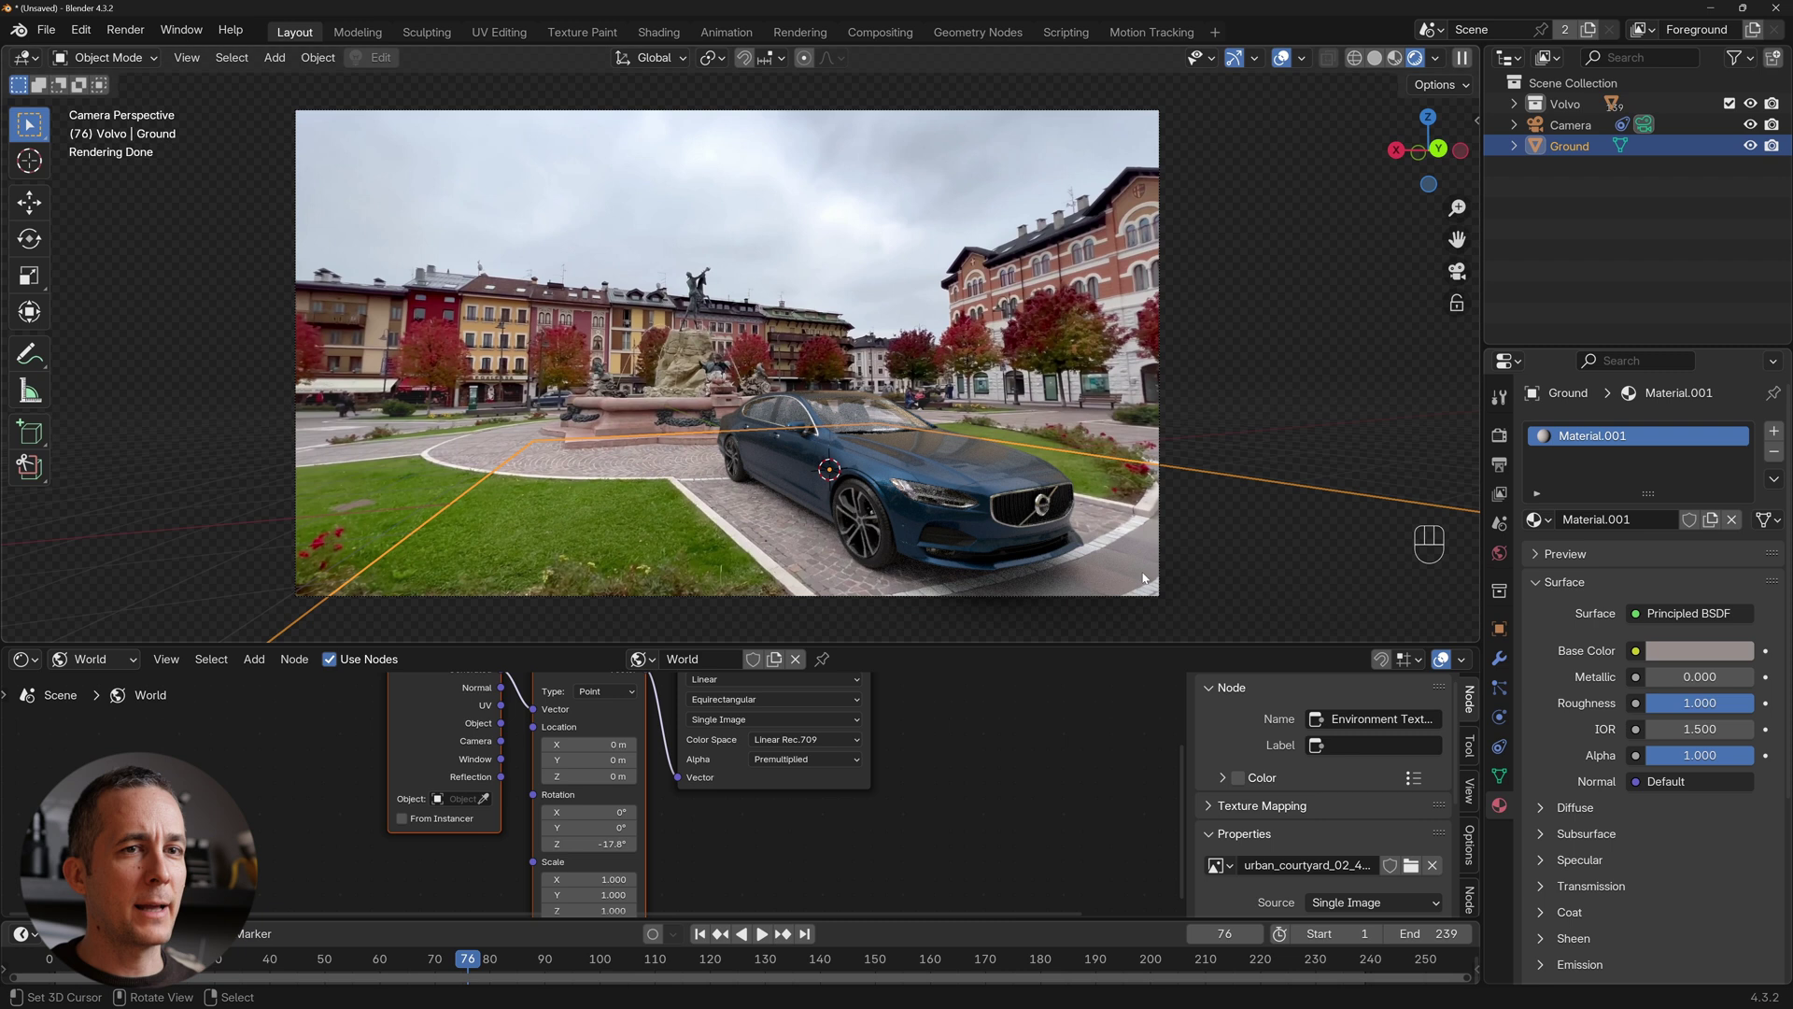
left_click(1257, 339)
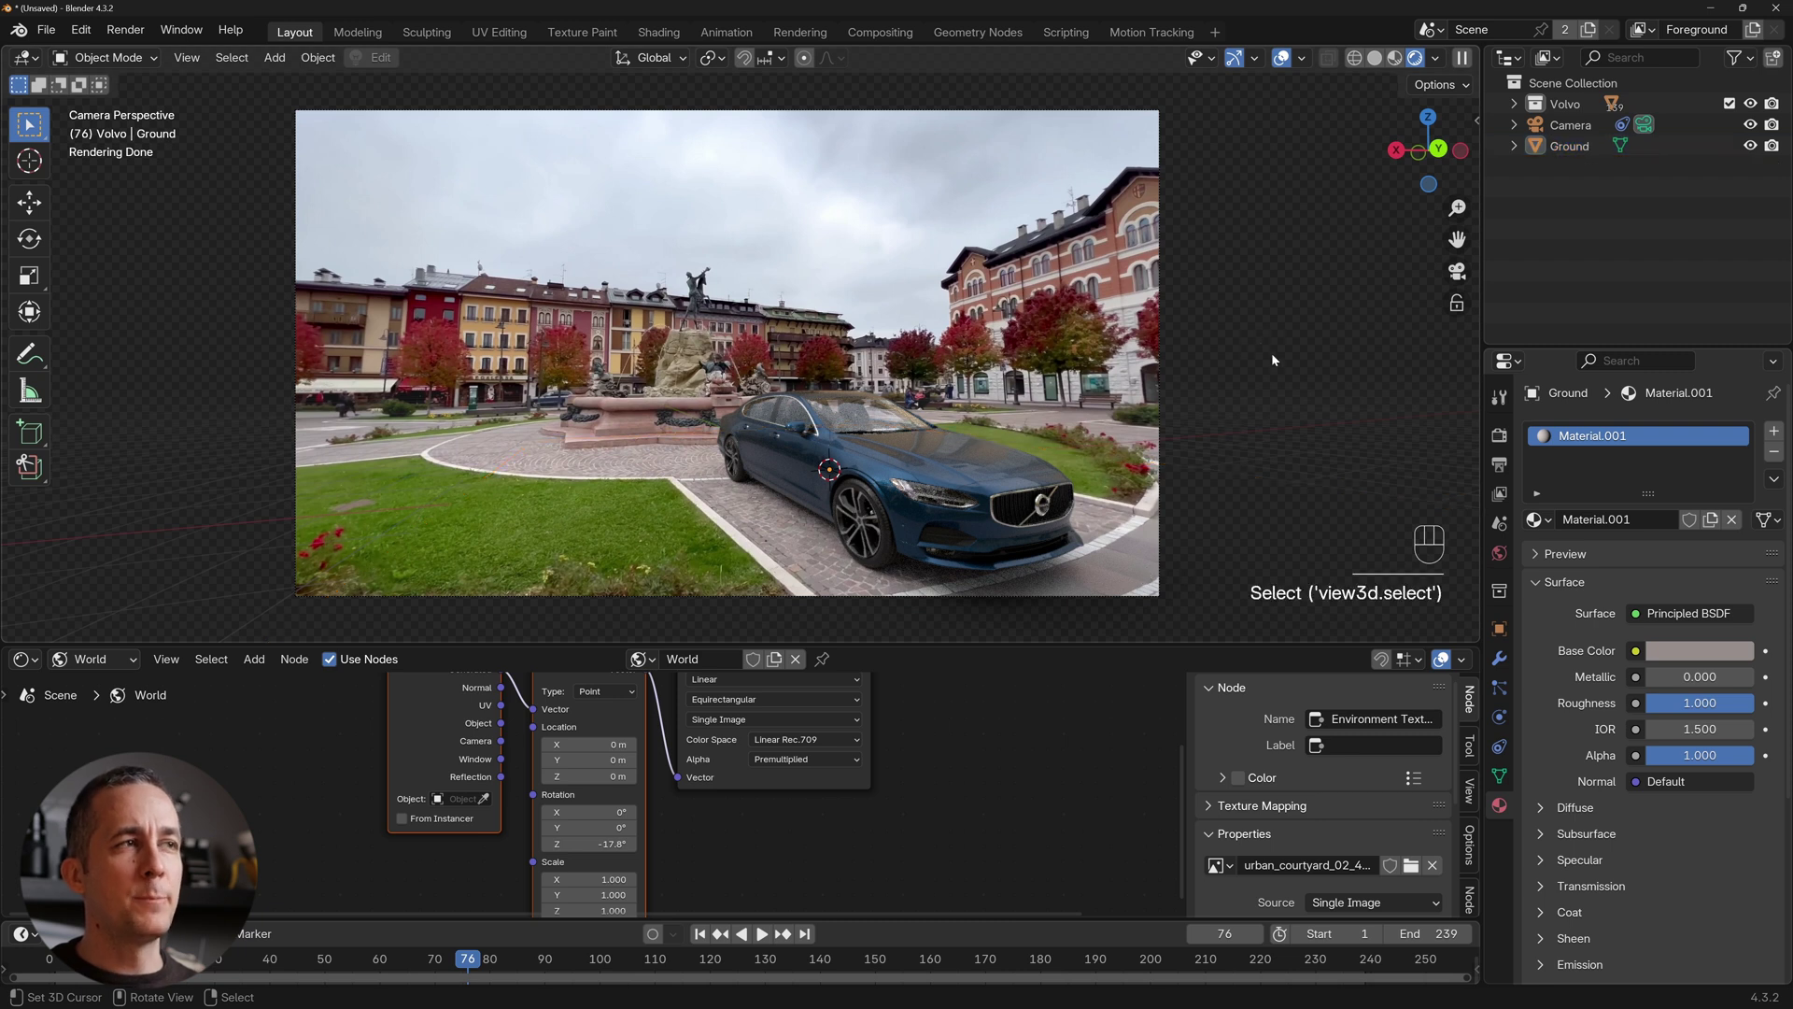
left_click(1506, 472)
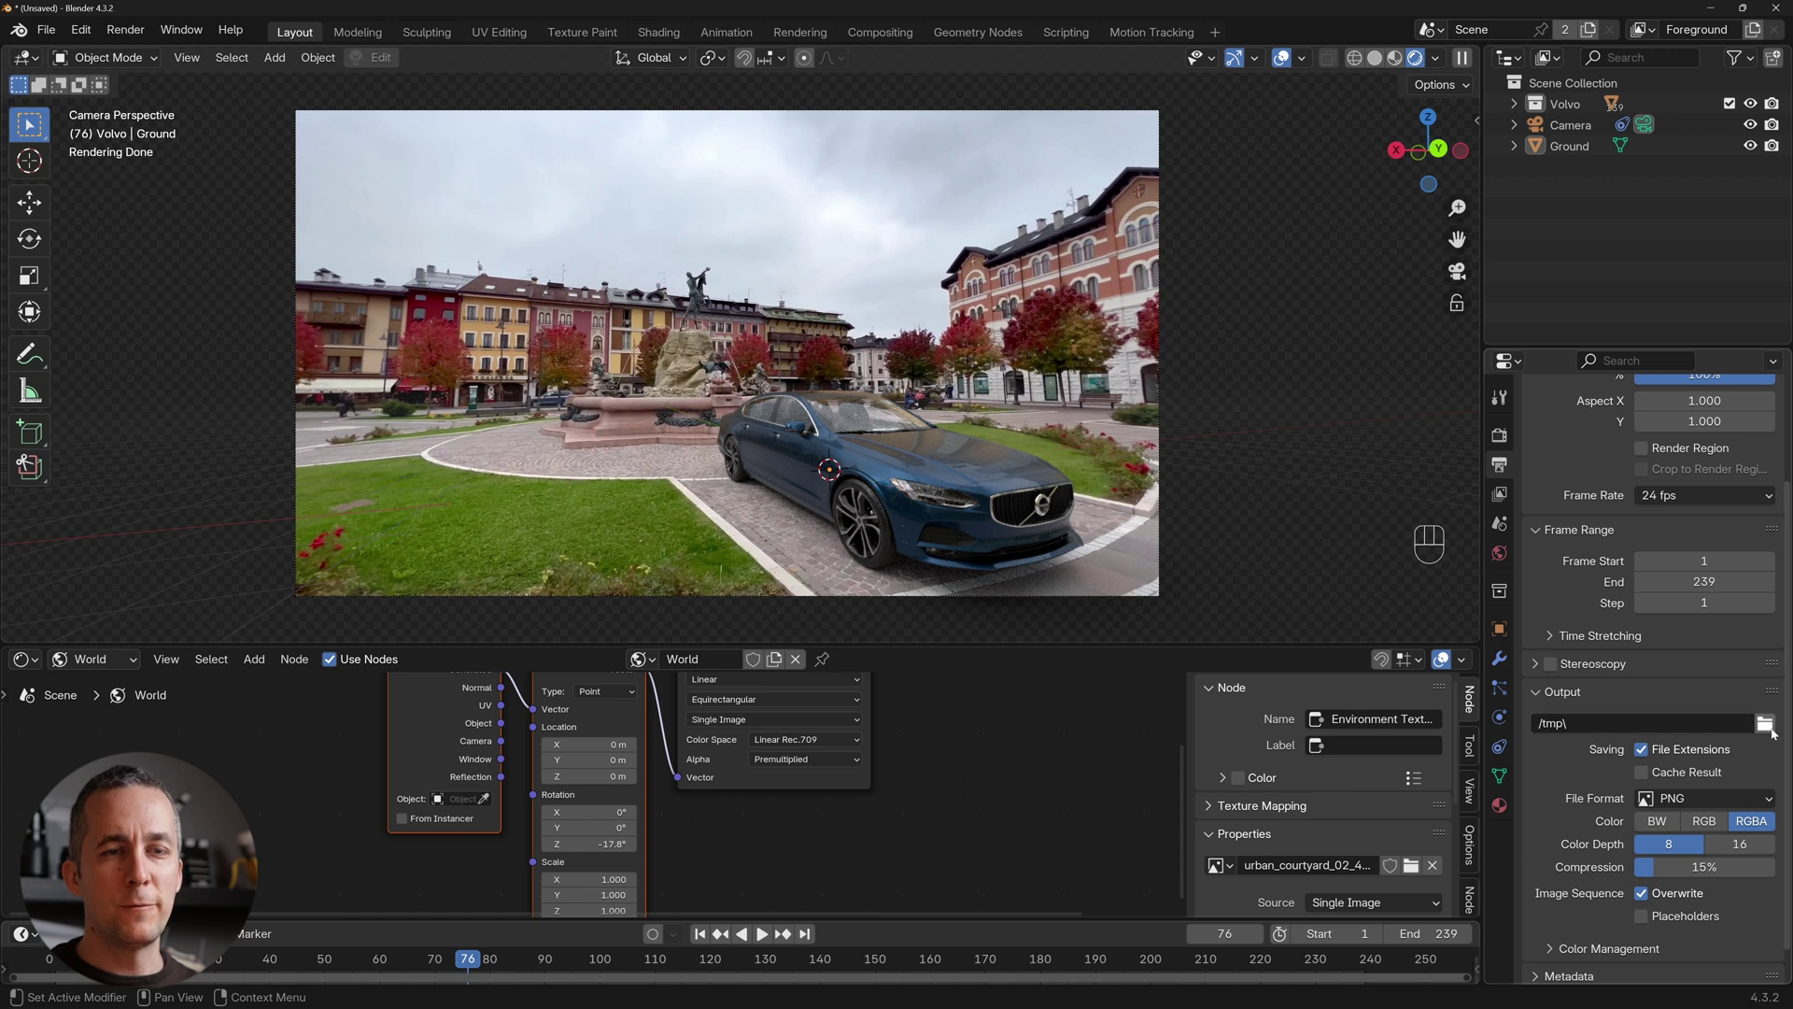